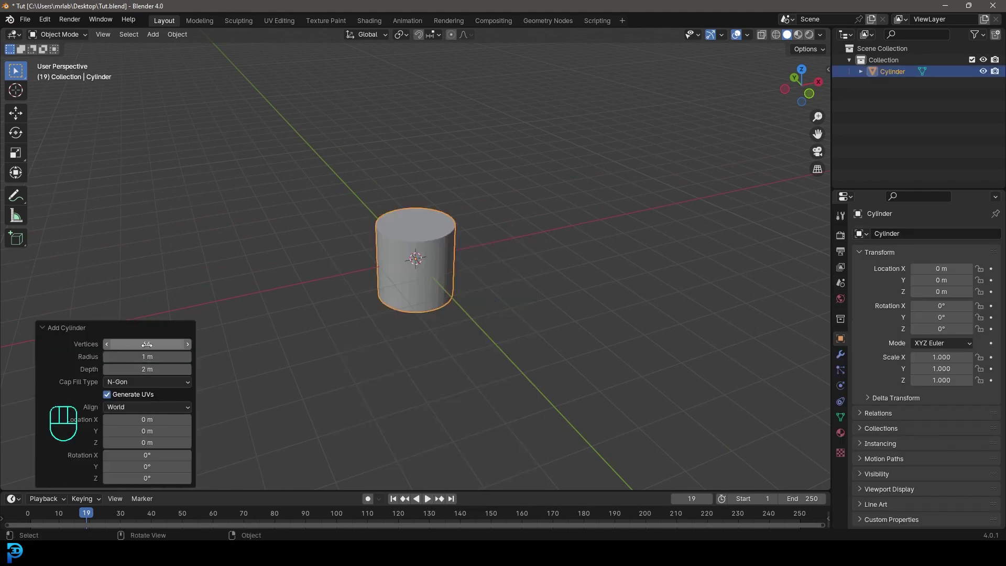
Squash the selected cylinder along Z into a thin disc and bevel its rim edges.
left_click(58, 331)
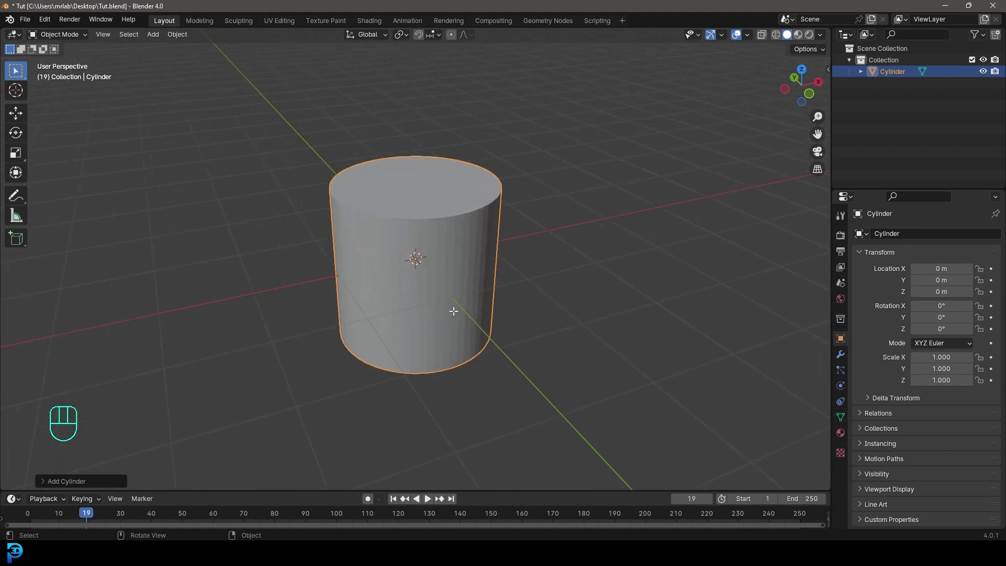
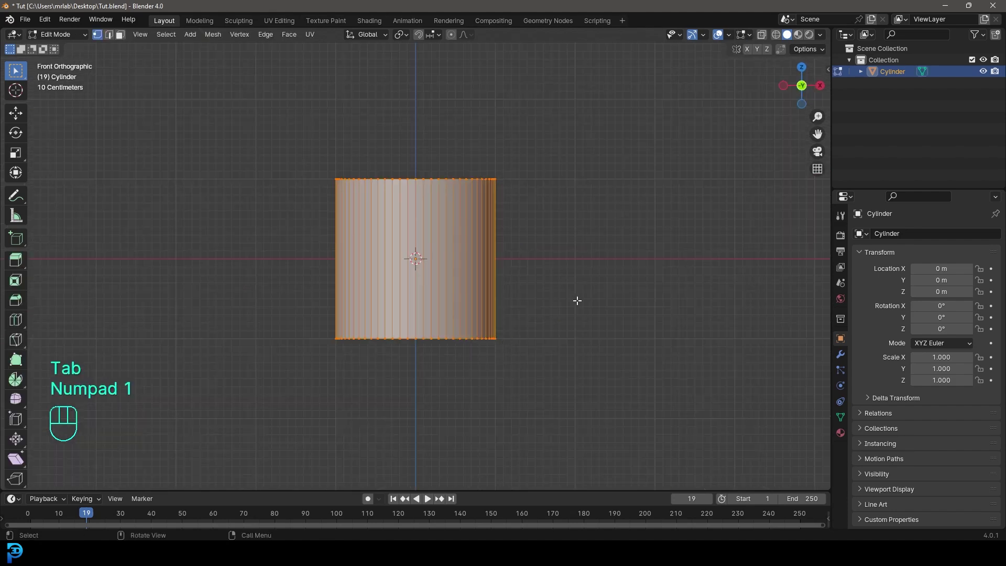
key("s")
key("z")
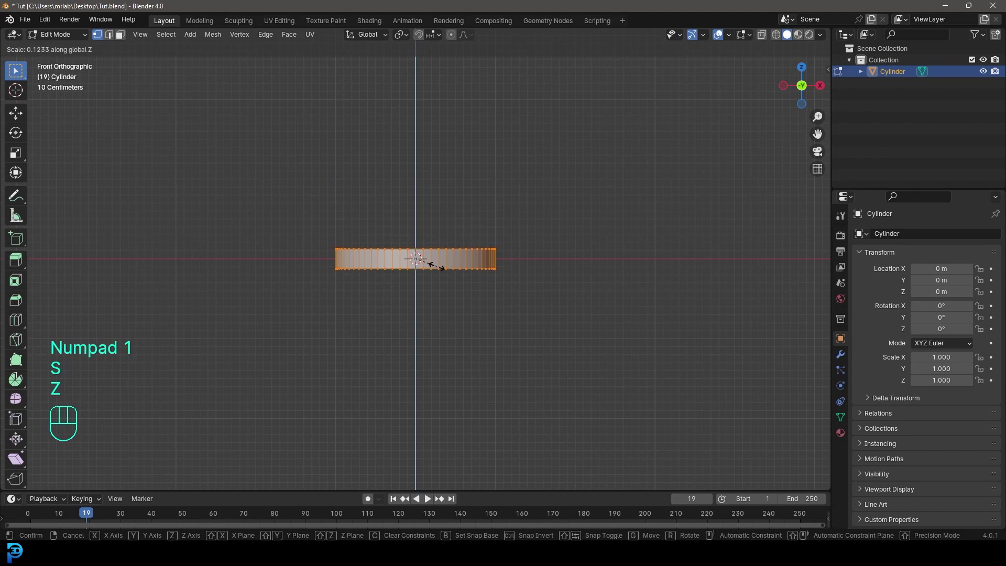
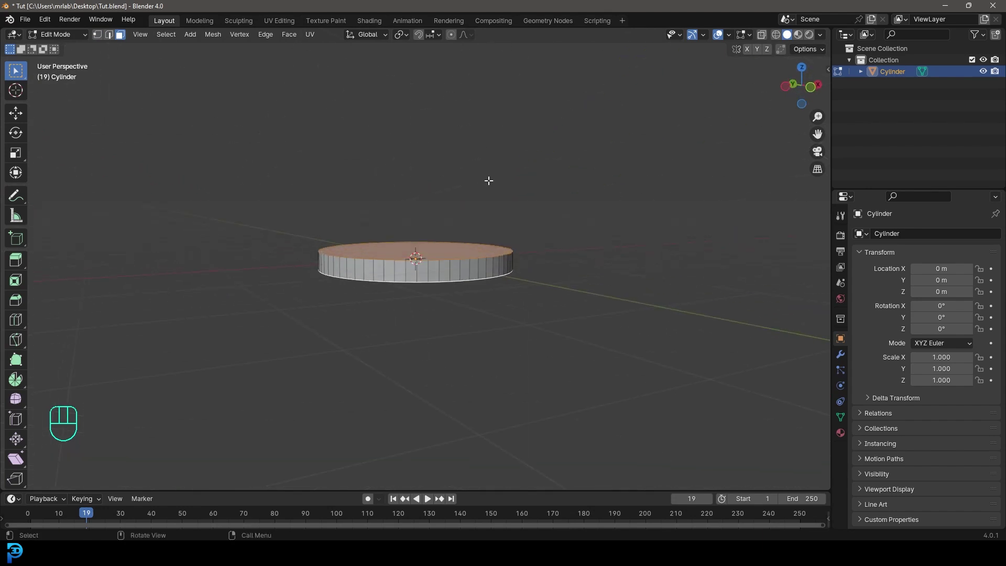
key("ctrl+b")
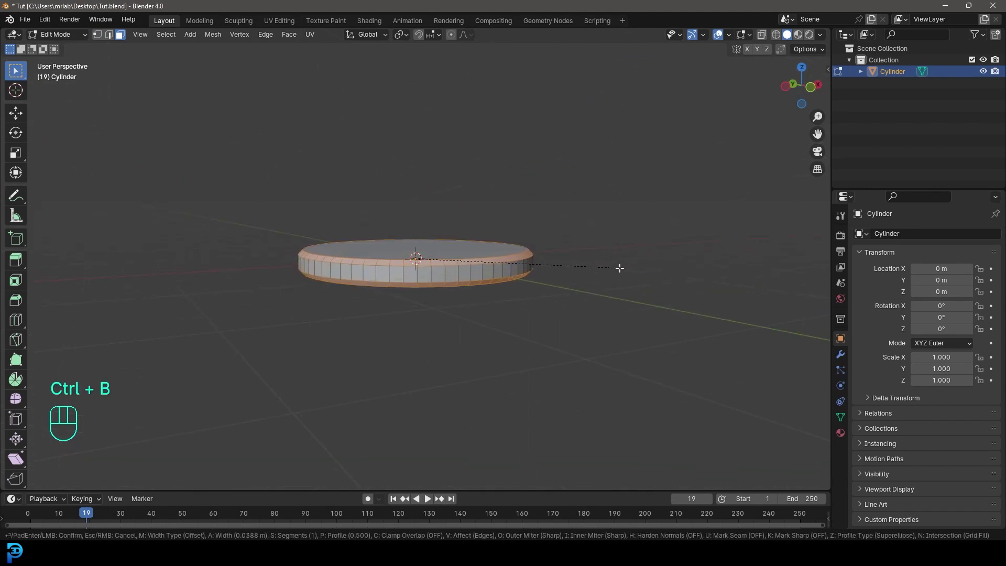
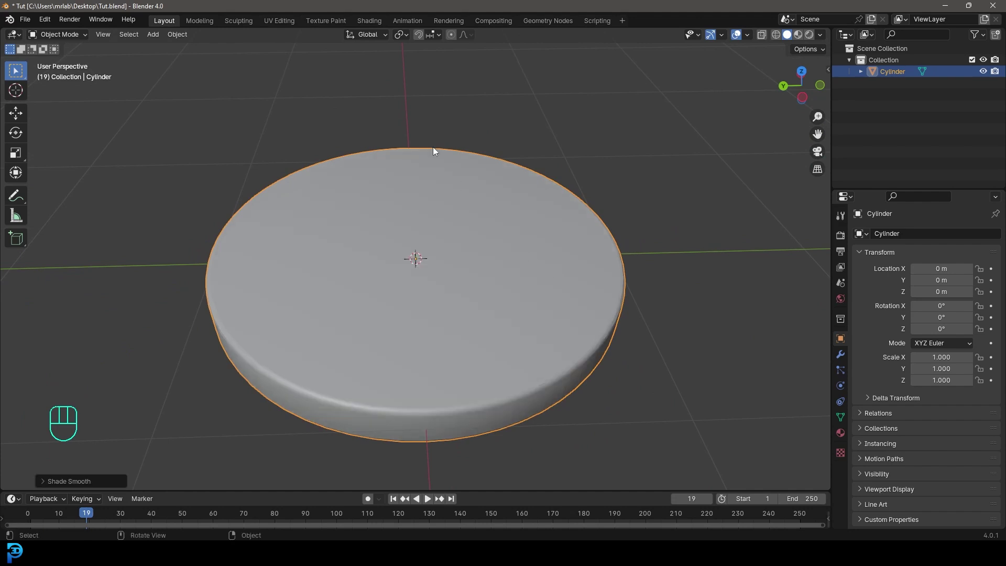
middle_click(388, 230)
Add a second cylinder and shrink it into a thin tall rod through the disc's centre.
key("shift+a")
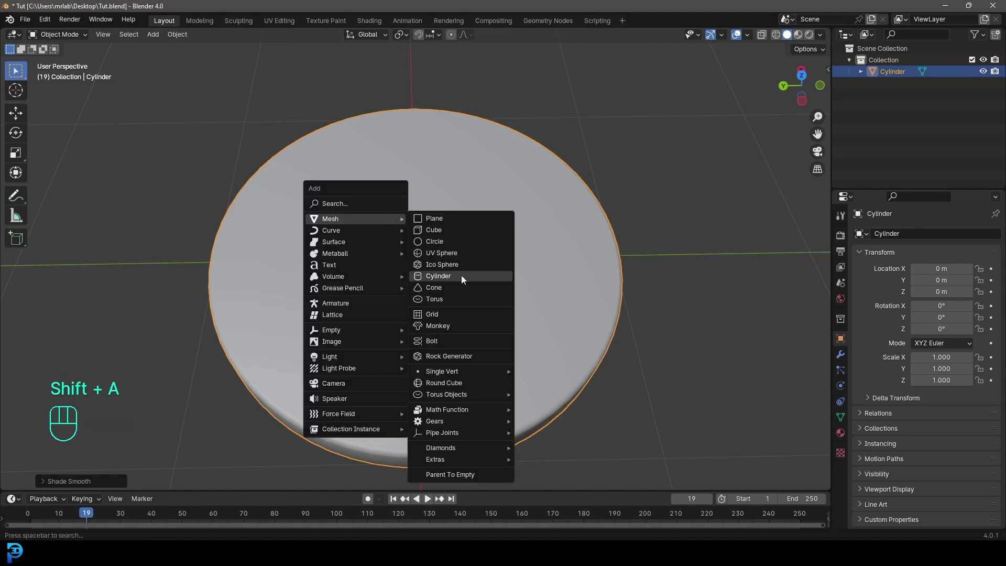
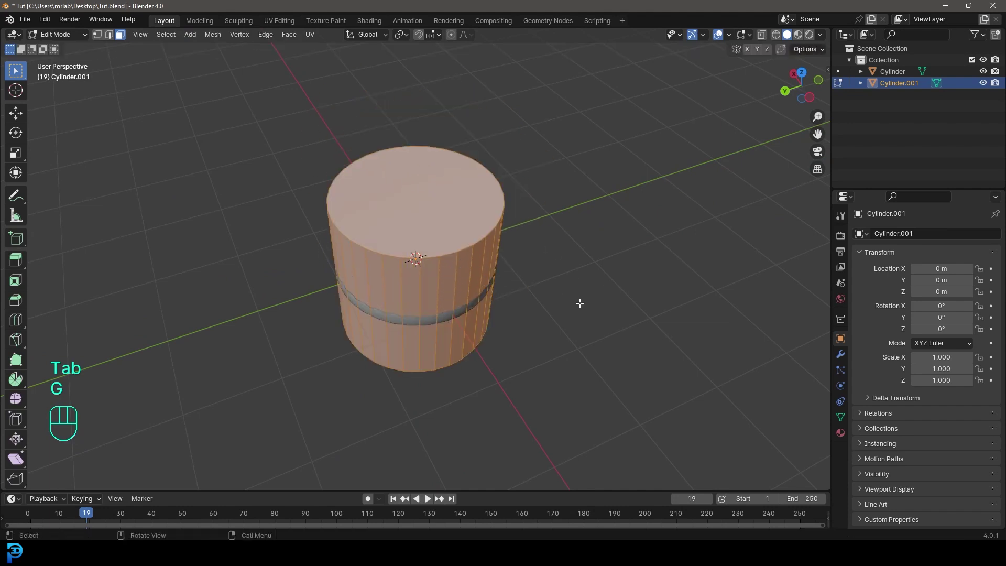
key("a")
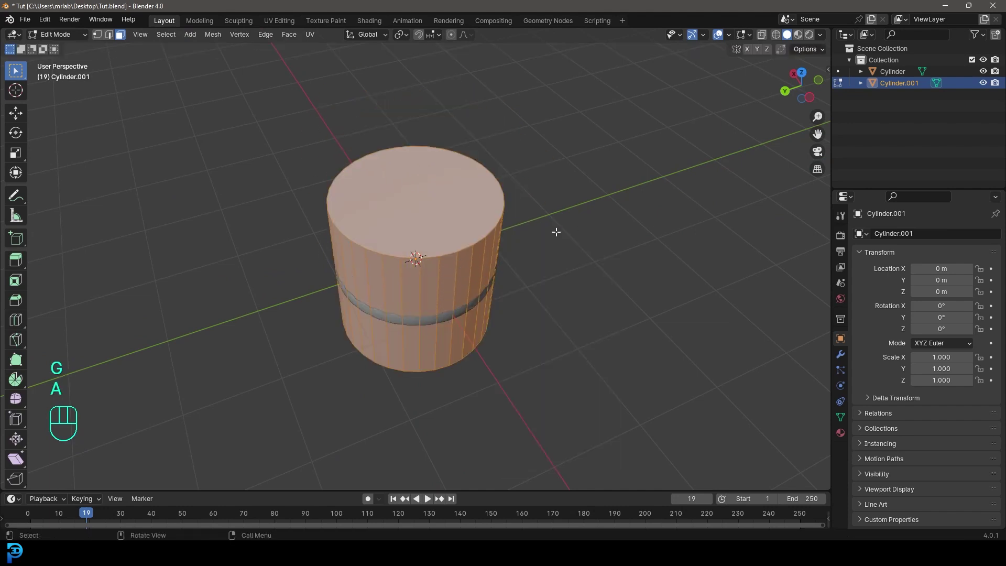
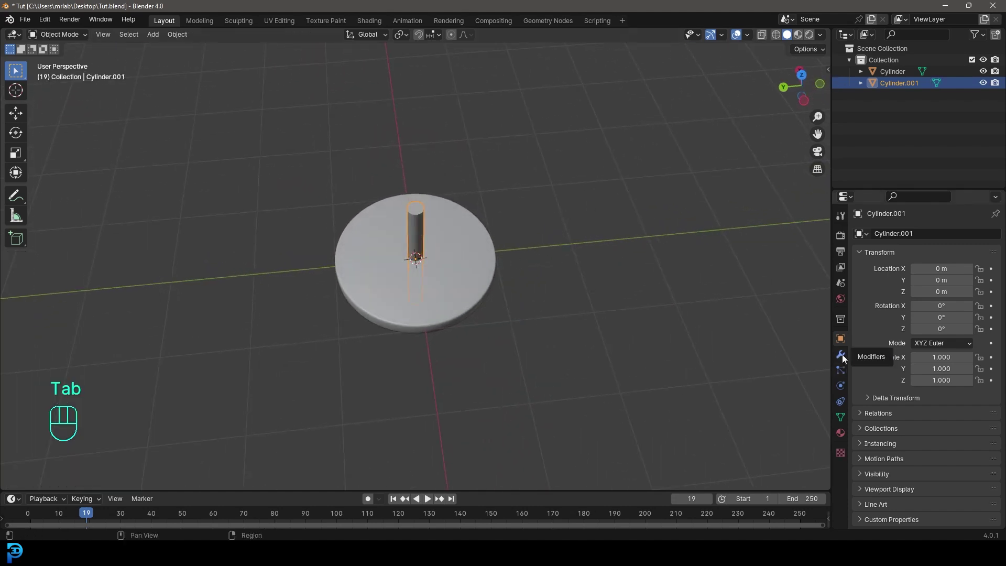
Add two Array modifiers to the rod, count 4 with offsets 1.5 along Y and X.
left_click(848, 357)
left_click_drag(912, 239, 819, 257)
key("r")
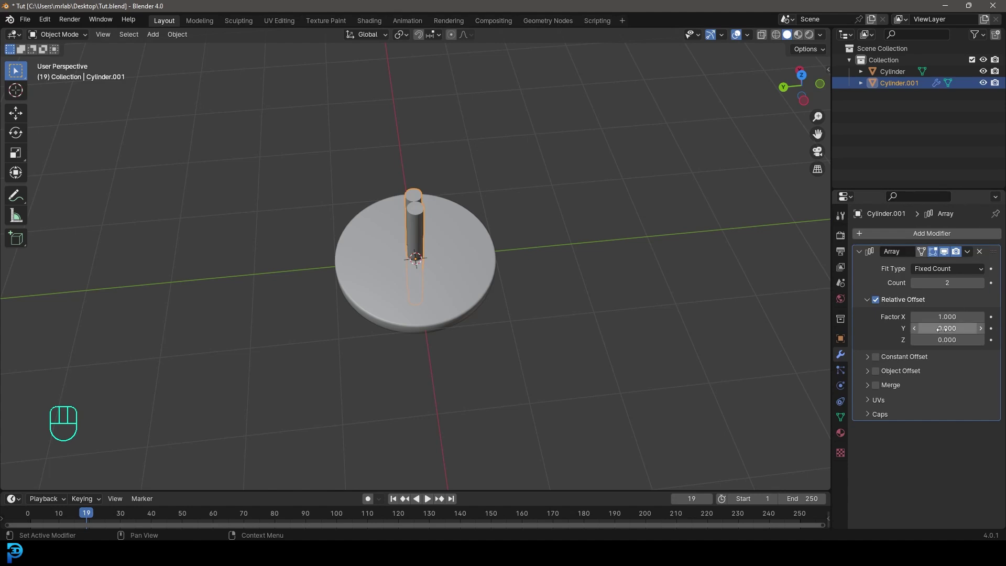
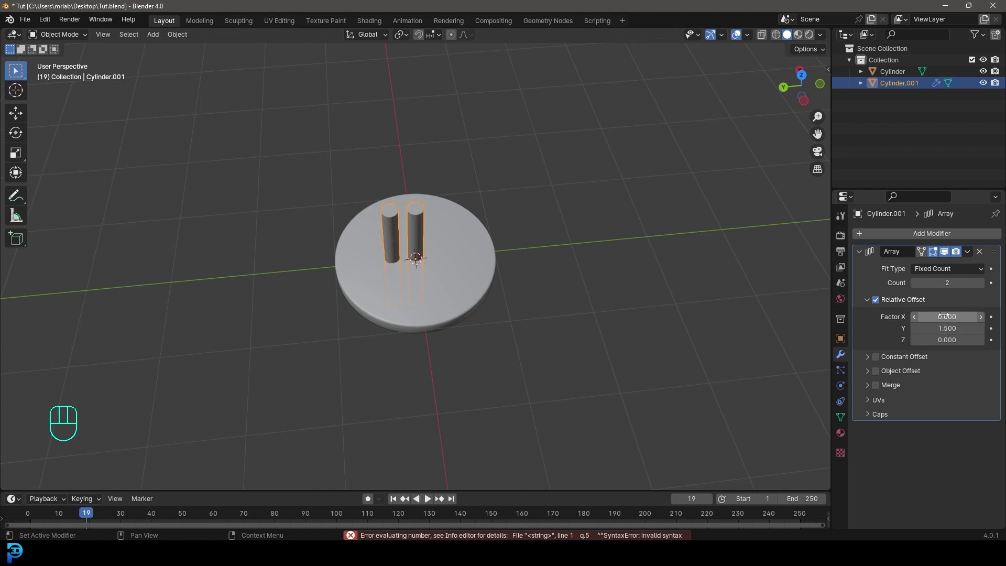
left_click(983, 289)
left_click(982, 288)
key("KP_7")
middle_click(471, 243)
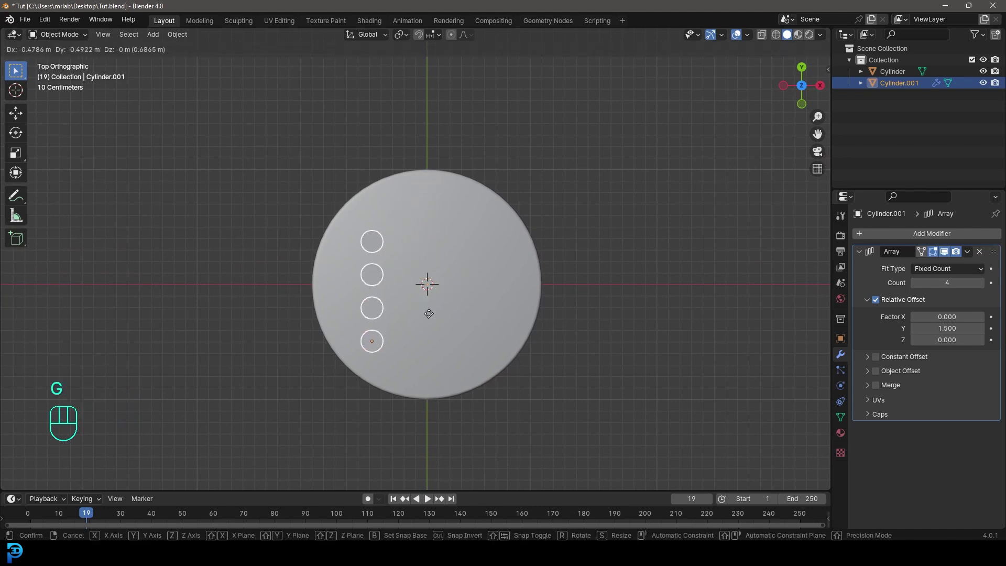
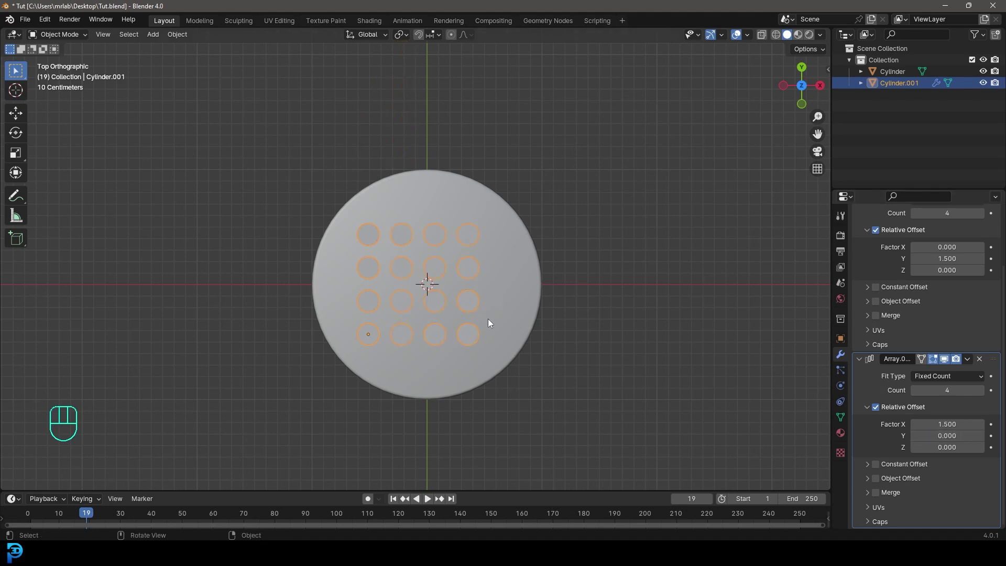
Thicken the rod mesh and move the 4×4 rod grid to centre it on the disc.
key("Tab")
key("s")
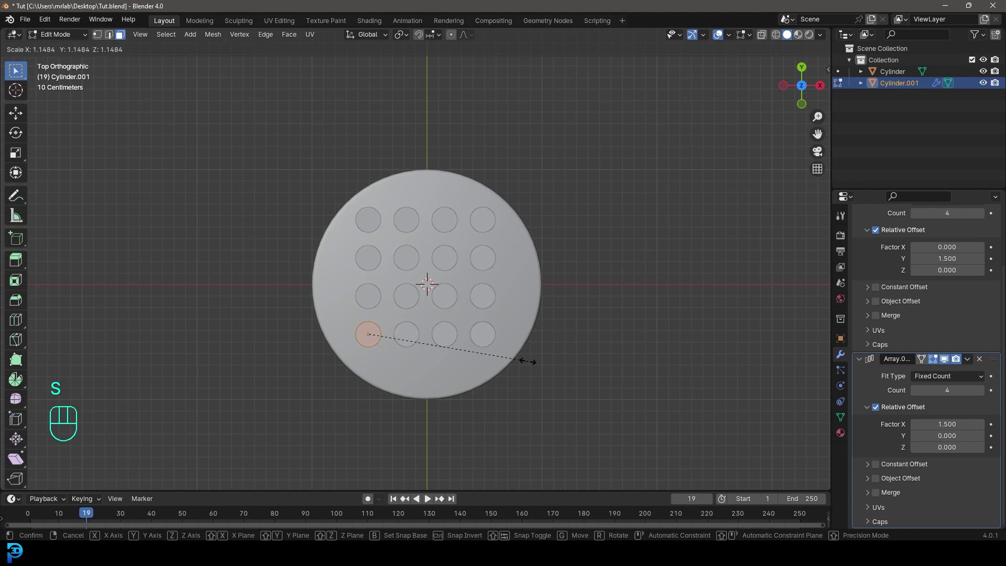
key("Tab")
key("g")
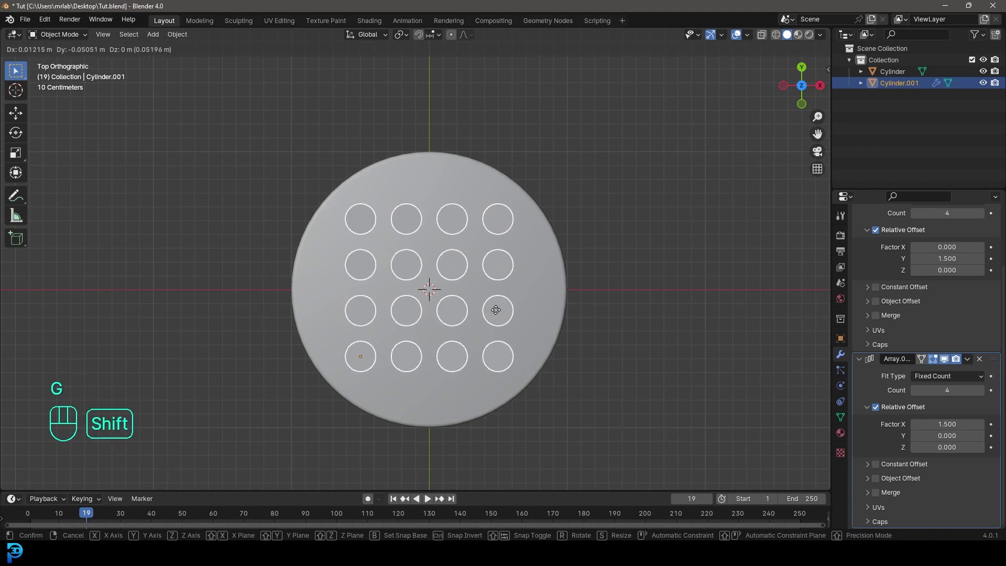
left_click(499, 310)
left_click_drag(495, 345, 548, 249)
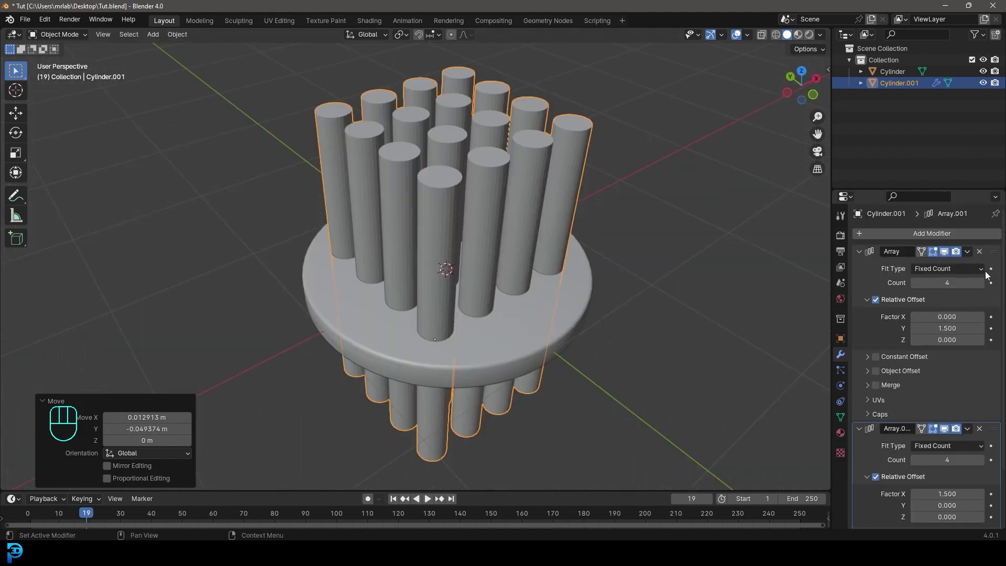
Apply both Array modifiers so the rod grid becomes real mesh geometry.
left_click_drag(971, 256, 952, 265)
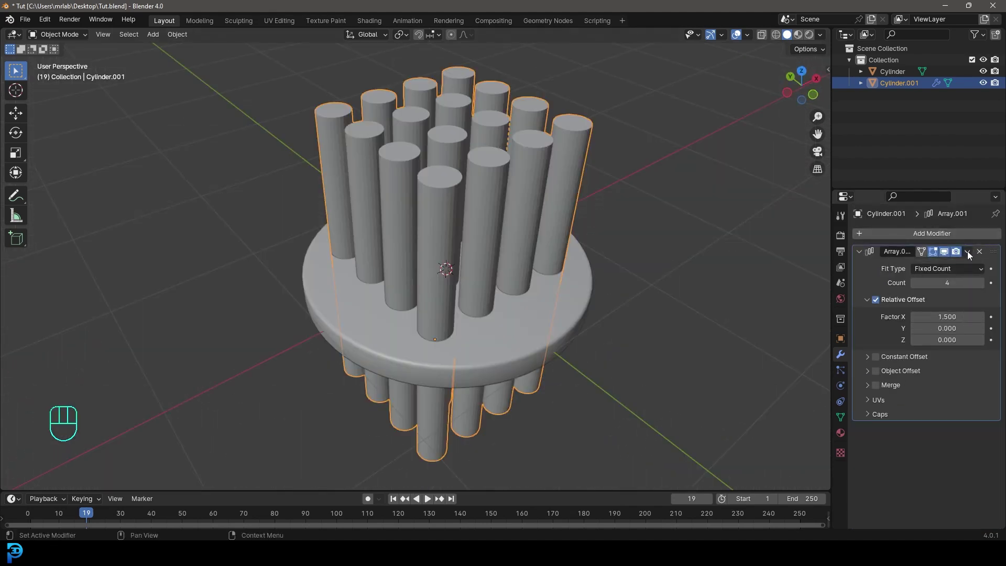
left_click_drag(970, 255, 969, 273)
left_click_drag(457, 314, 461, 306)
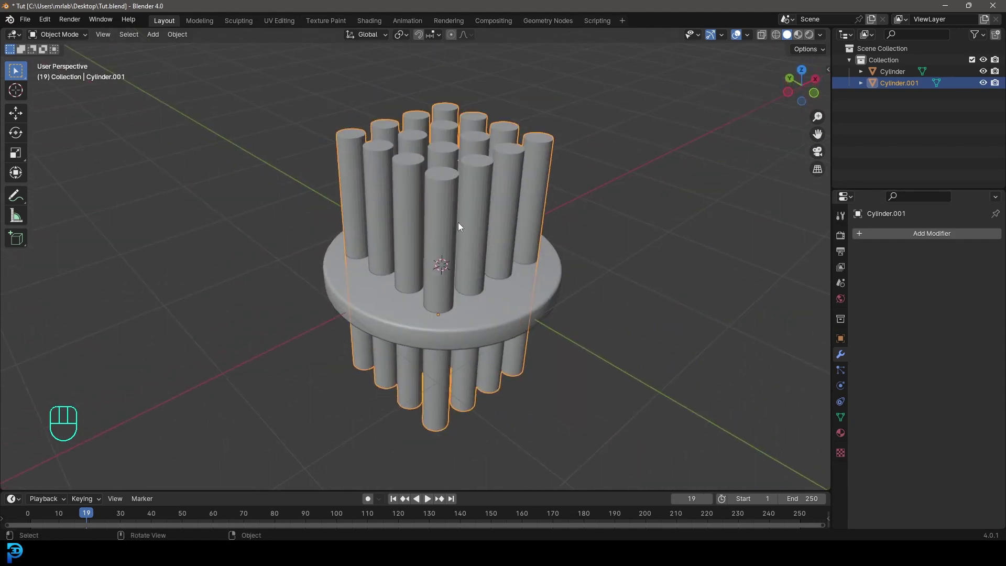
Duplicate the rod grid in place into a new 'rods' collection and hide that collection.
key("shift+d")
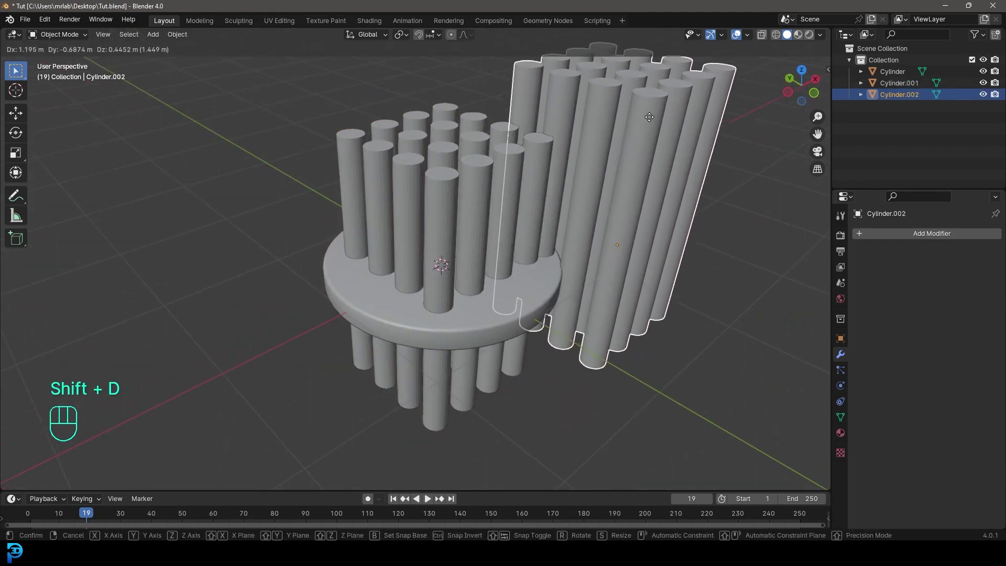
left_click_drag(624, 125, 540, 216)
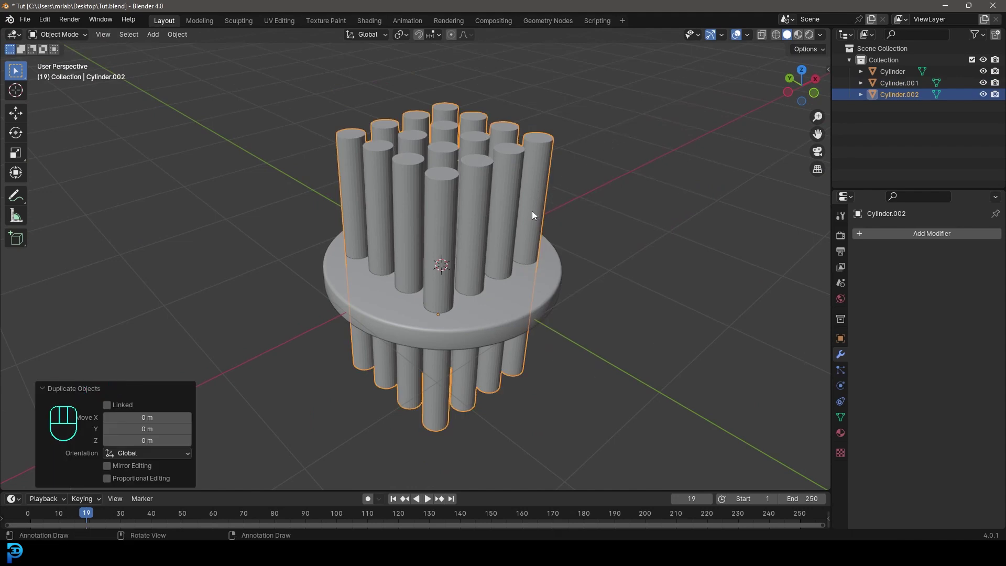
key("g")
key("m")
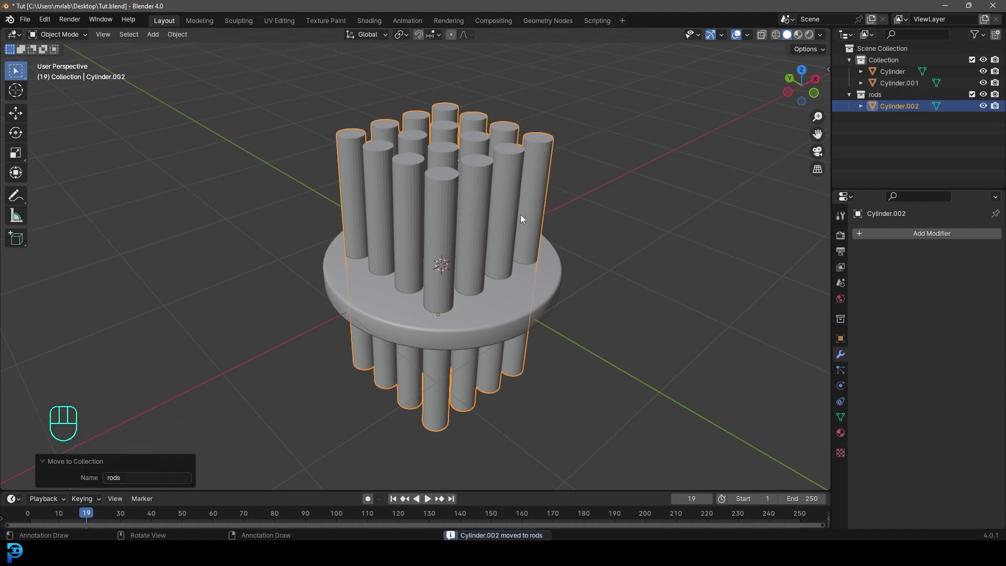
left_click(991, 96)
Reselect the original rod grid, then select the disc for the upcoming Boolean cut.
left_click(483, 157)
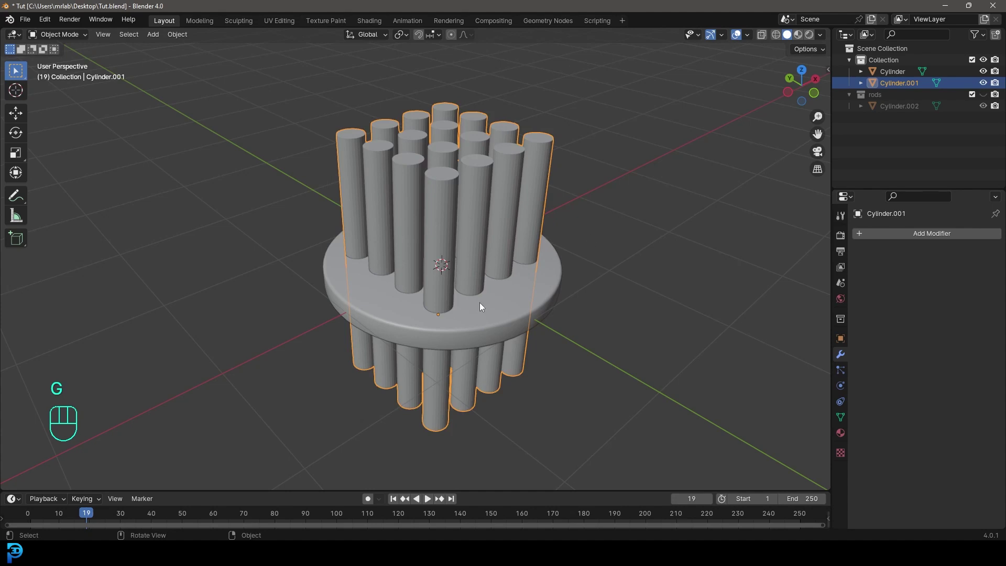
left_click_drag(561, 286, 574, 281)
left_click(593, 286)
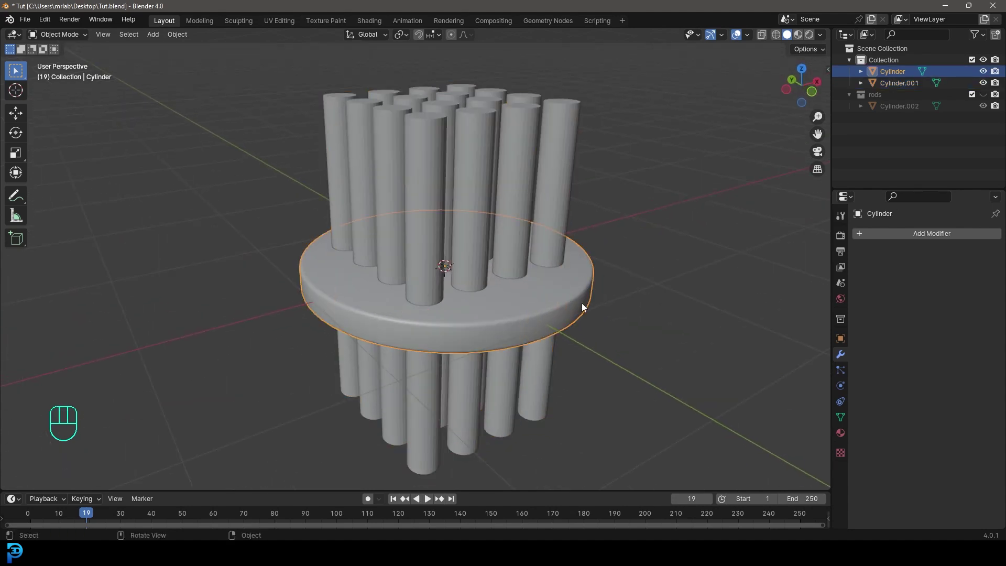
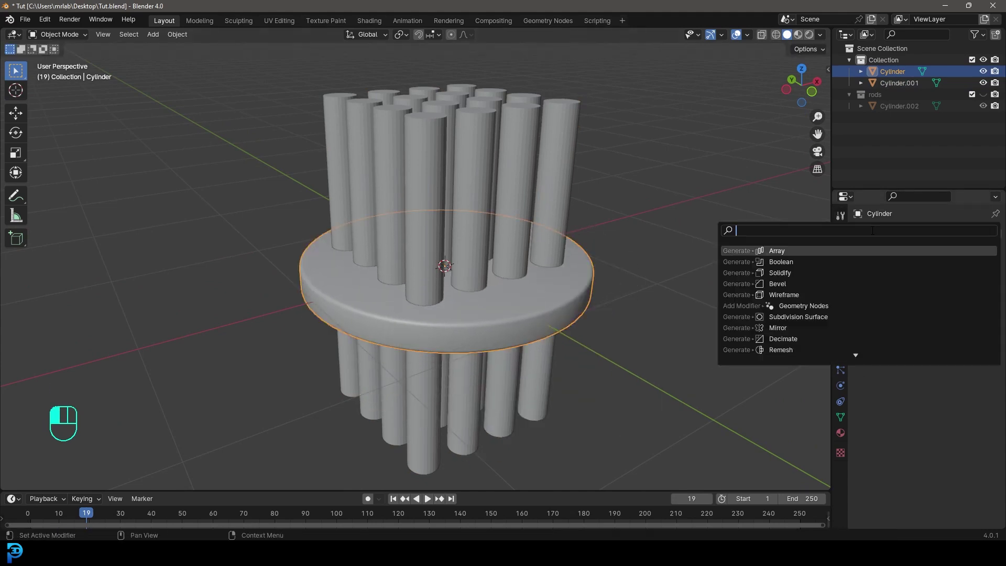
Add a Boolean modifier on the disc using the rod grid as cutter and apply it.
key("o")
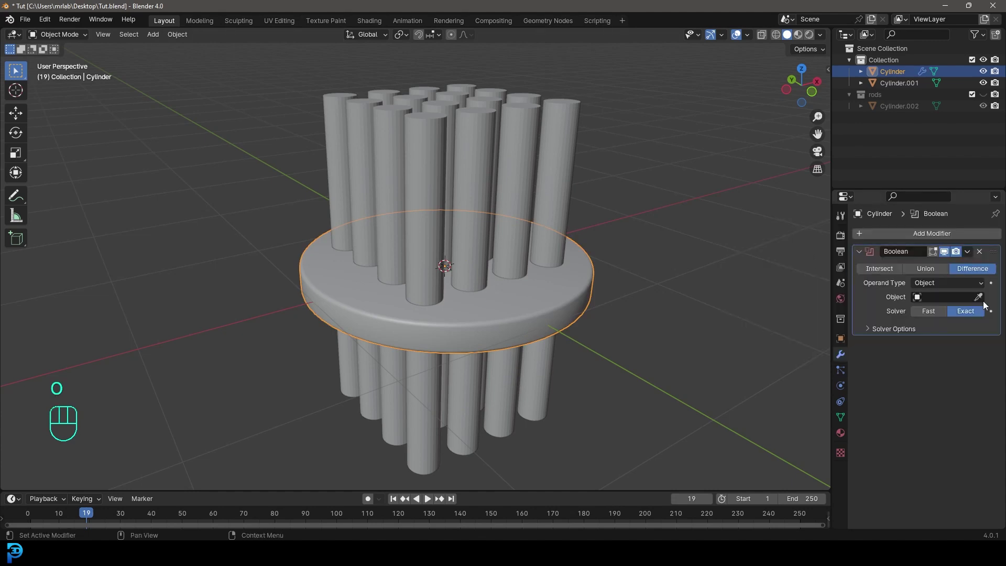
left_click(981, 300)
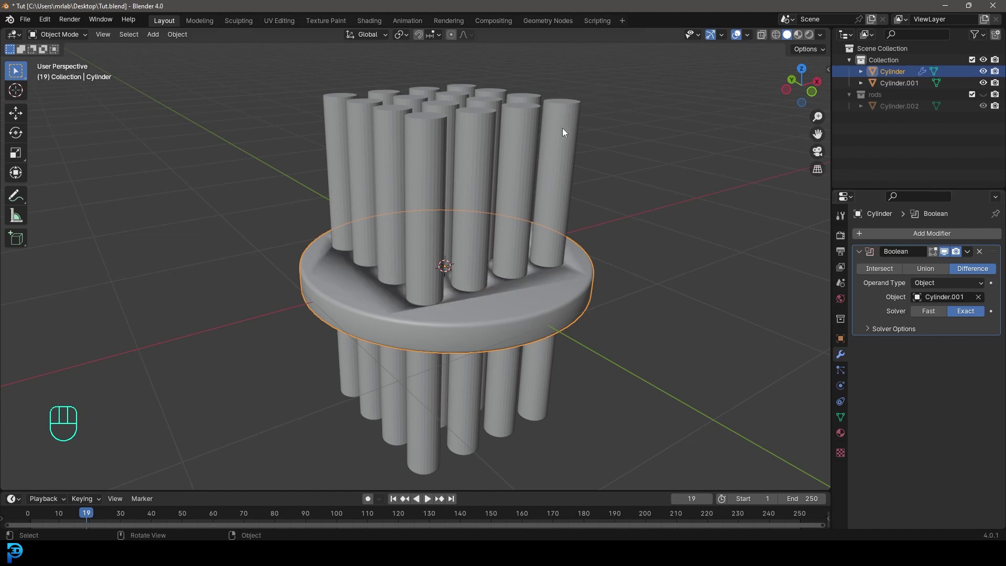
left_click_drag(548, 267, 552, 271)
left_click_drag(972, 253, 933, 268)
left_click_drag(467, 296, 468, 306)
Move the cutter cylinders into a new hidden 'cage' collection and show the rods collection again.
left_click(573, 125)
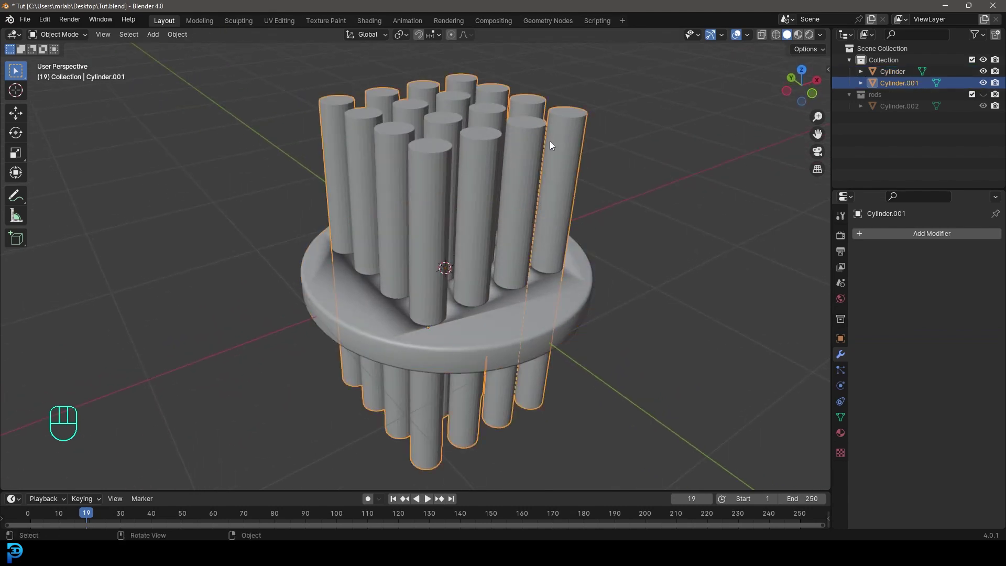
key("m")
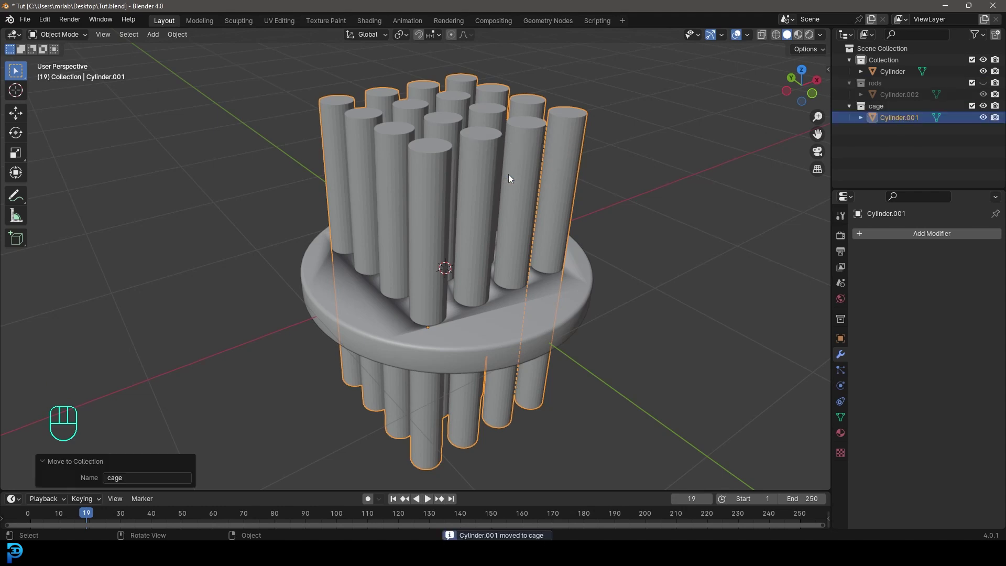
left_click(985, 111)
left_click_drag(504, 245, 520, 227)
left_click_drag(452, 262, 484, 241)
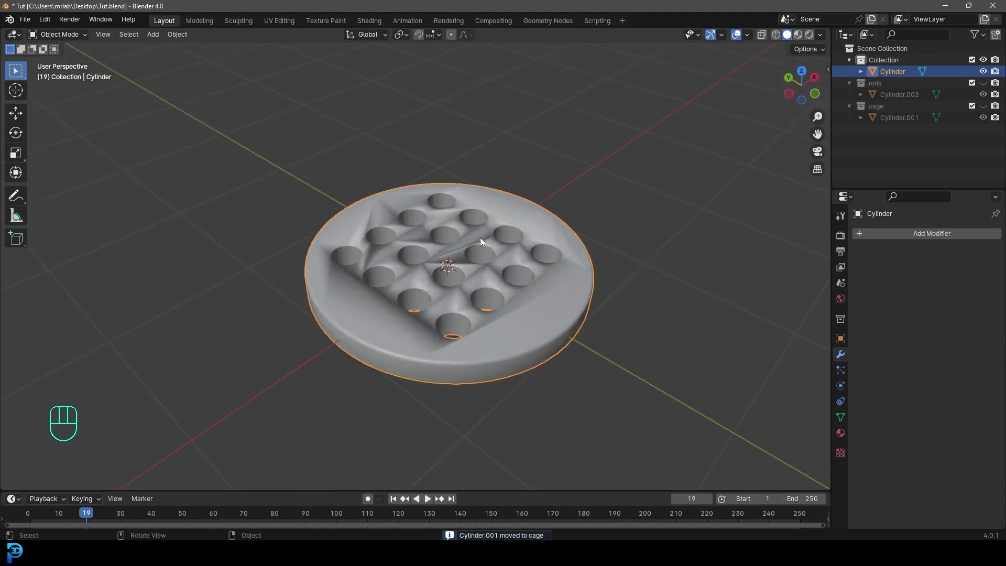
left_click_drag(465, 133, 435, 145)
left_click_drag(514, 269, 463, 276)
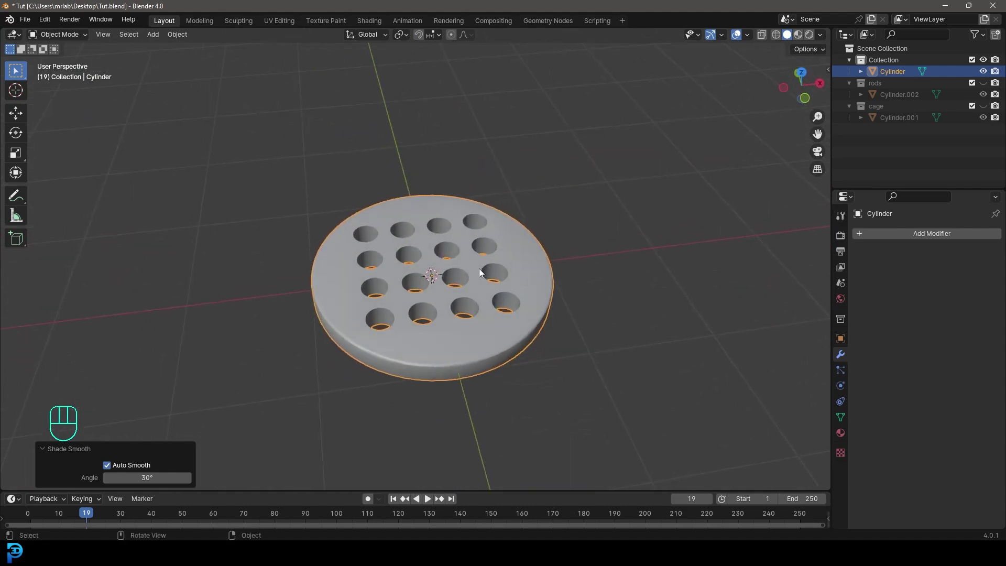
left_click(985, 87)
Select the rods object and bevel the rod end caps into rounded ends.
middle_click(444, 244)
left_click_drag(483, 234, 497, 254)
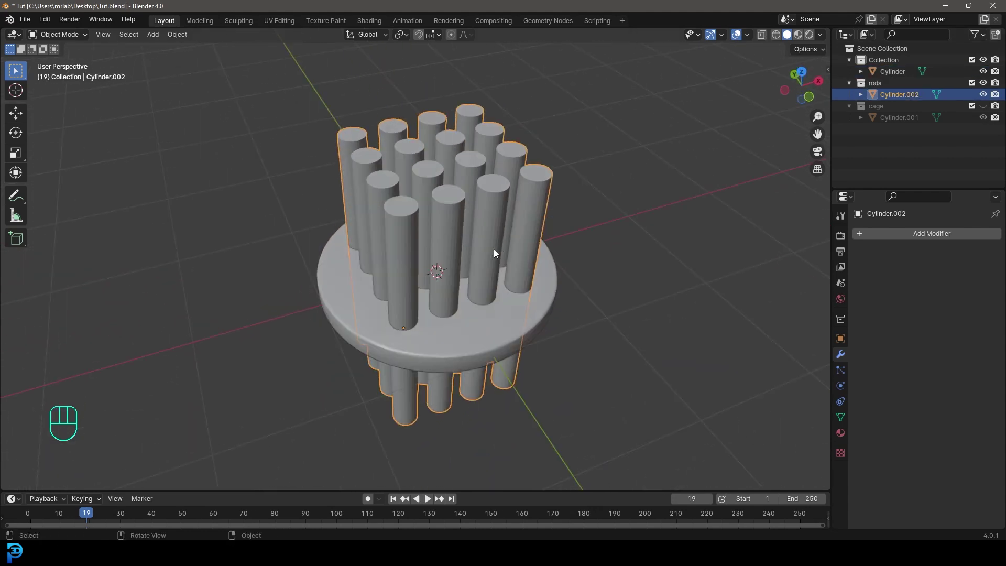
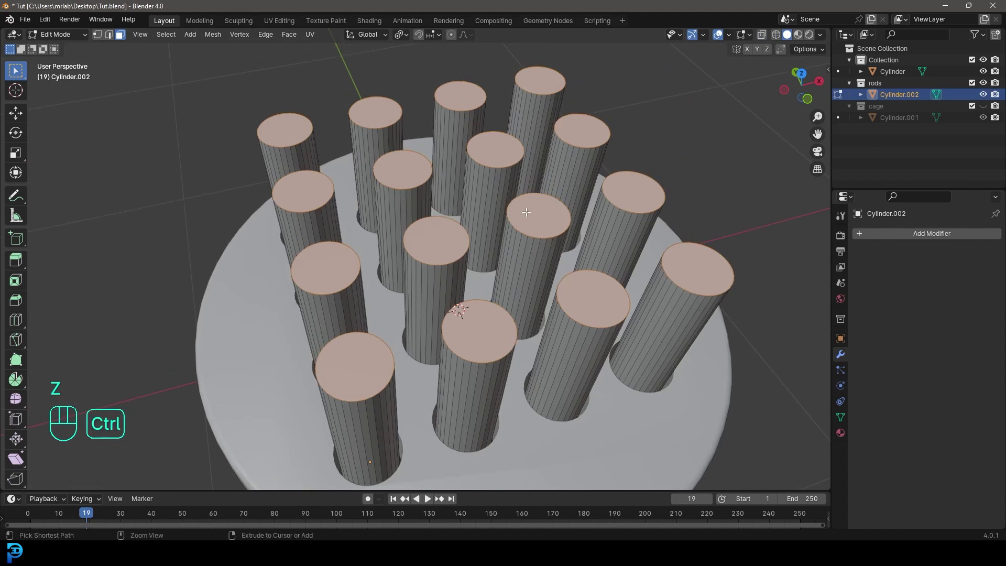
key("ctrl+b")
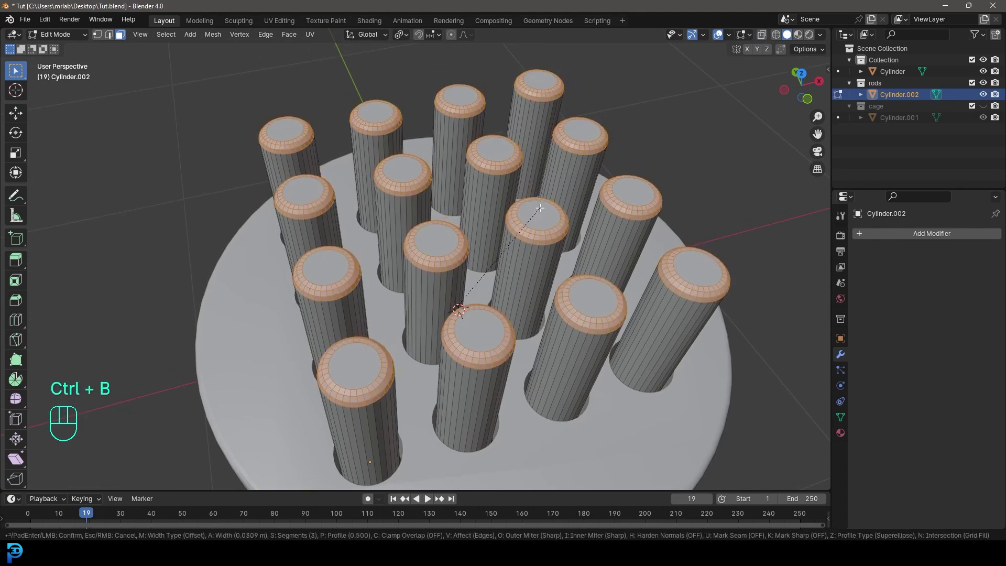
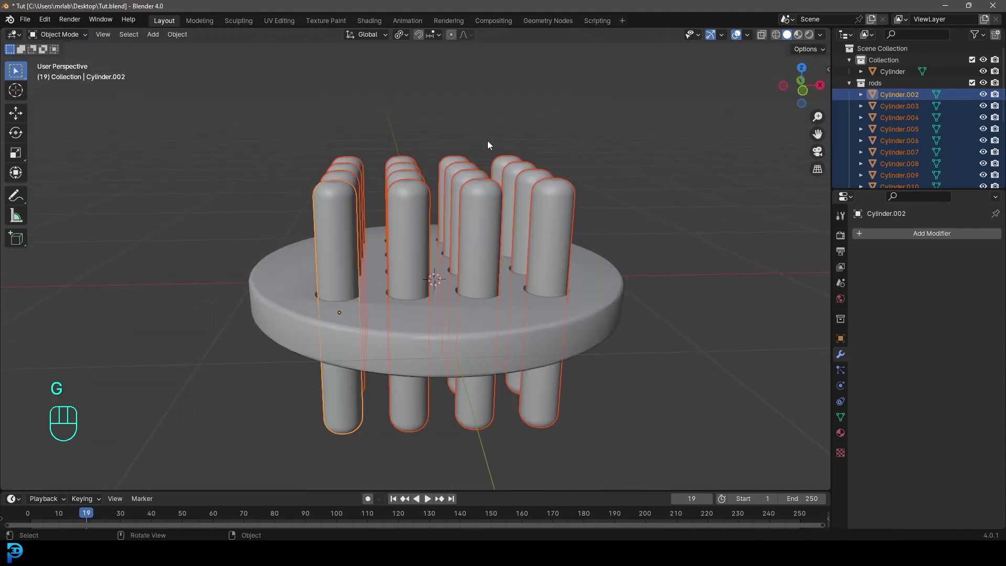
Set each separated rod's origin to its own geometry via F3 'Set Origin', test-rotating rods to check.
left_click_drag(458, 146, 484, 155)
key("g")
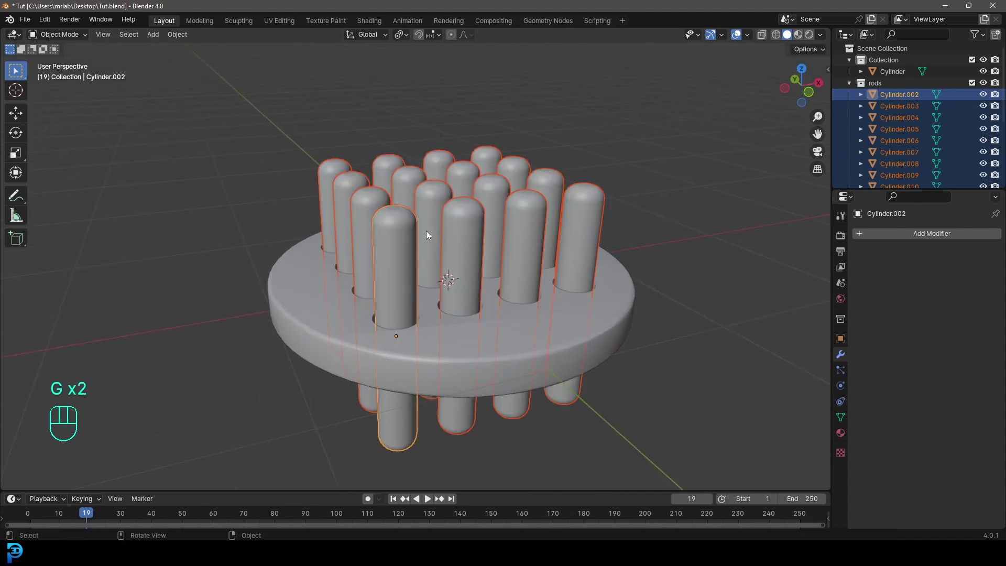
key("F3")
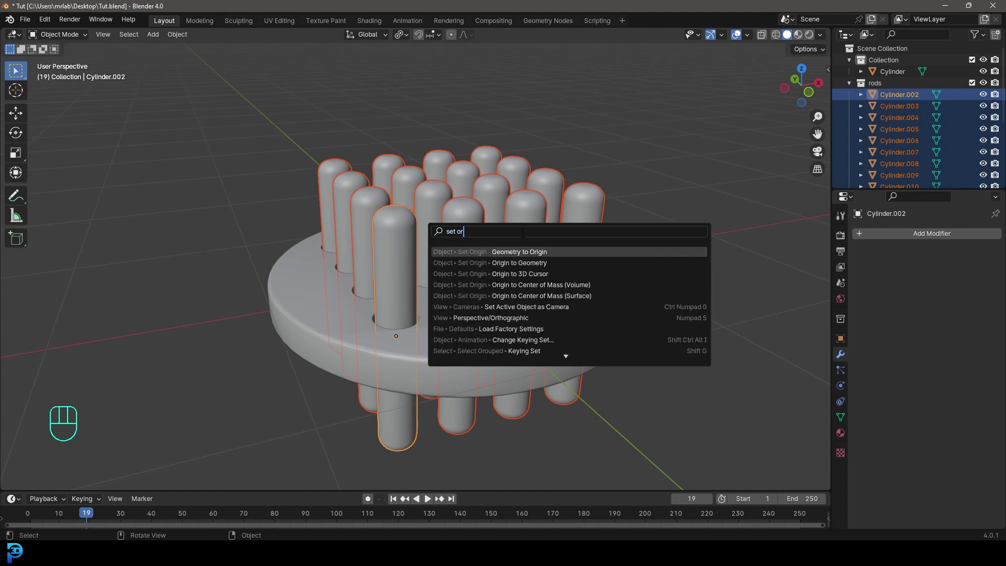
left_click_drag(497, 222, 463, 223)
key("g")
key("r")
key("r")
left_click_drag(484, 188, 462, 189)
left_click(462, 188)
key("r")
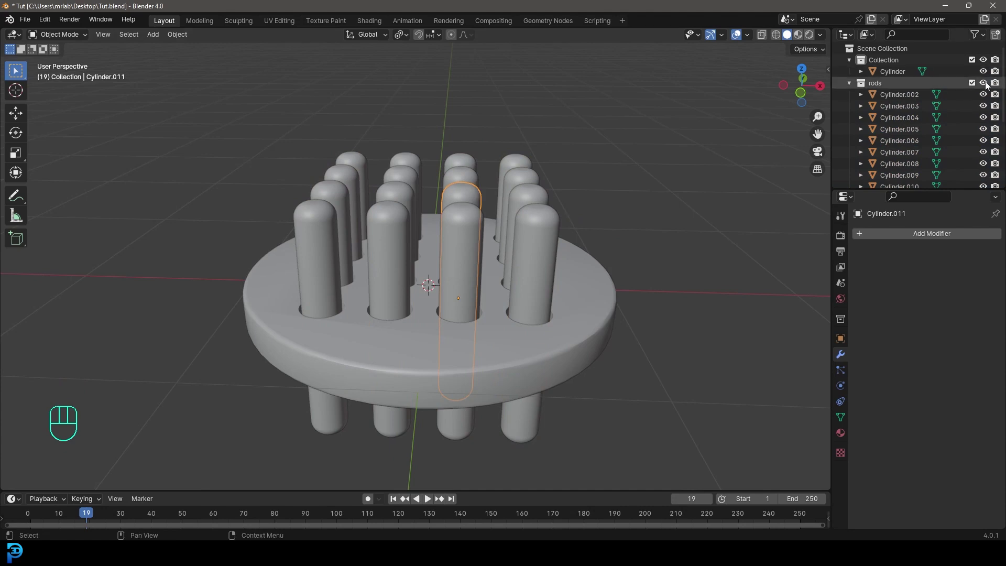
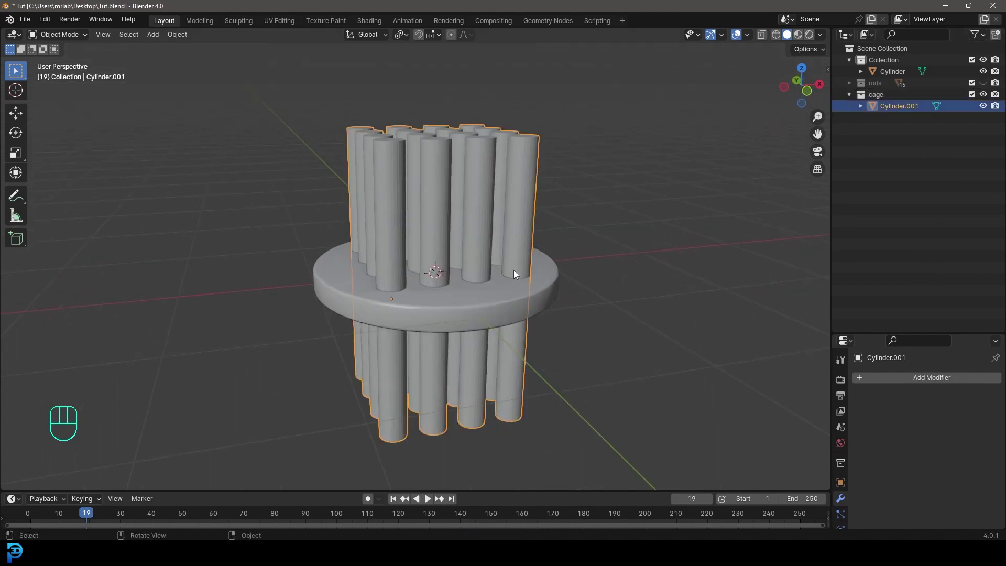
In Edit Mode select all of the cage cutter and scale it down along Z to shorten it.
key("Tab")
key("s")
key("z")
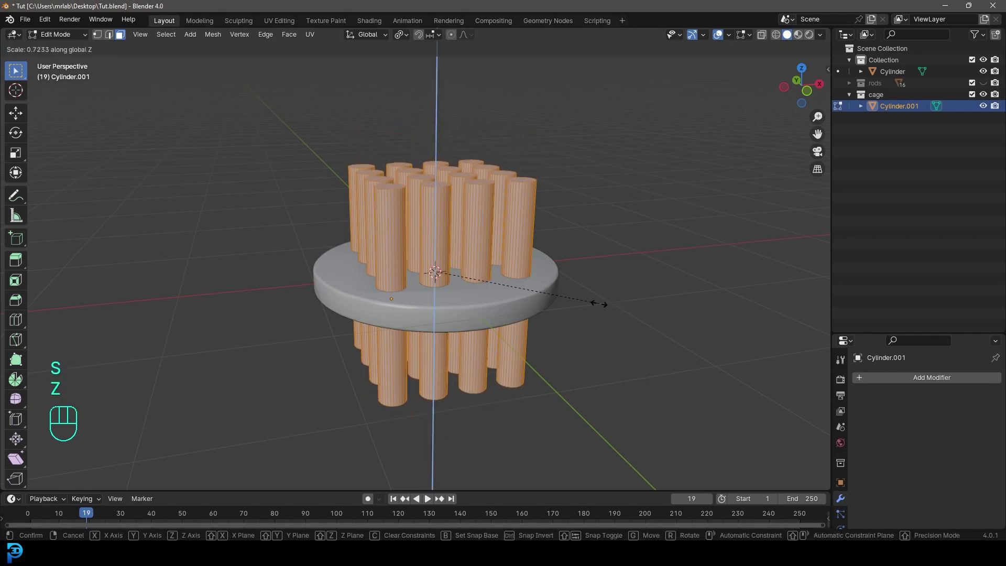
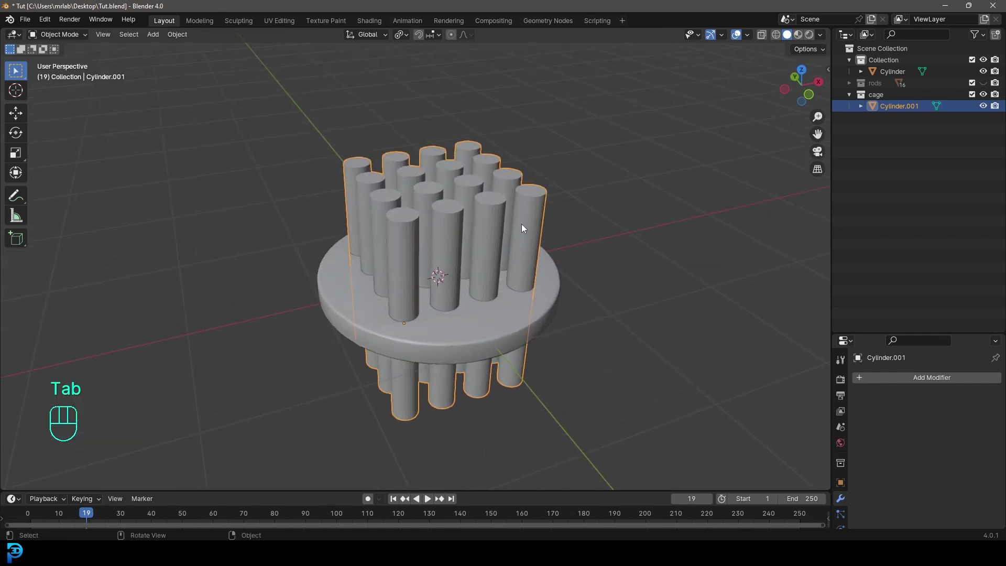
Set the cage's Viewport Display to Wire and make the rods collection visible again.
key("g")
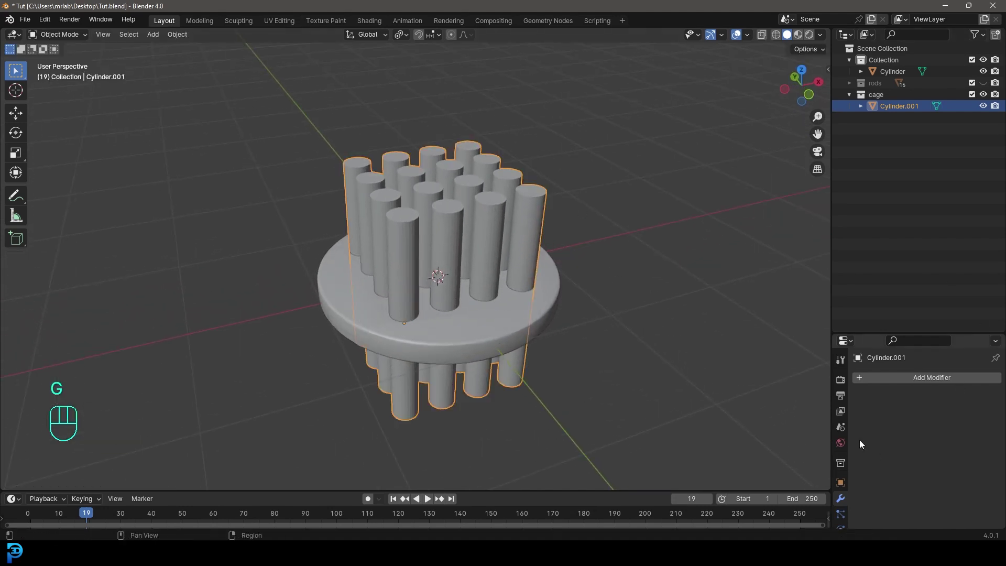
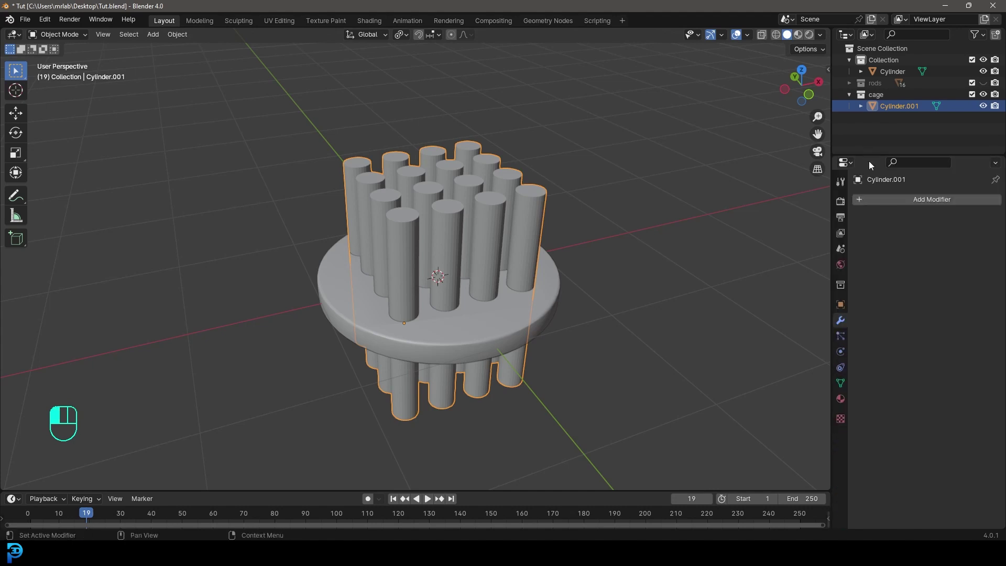
left_click(845, 309)
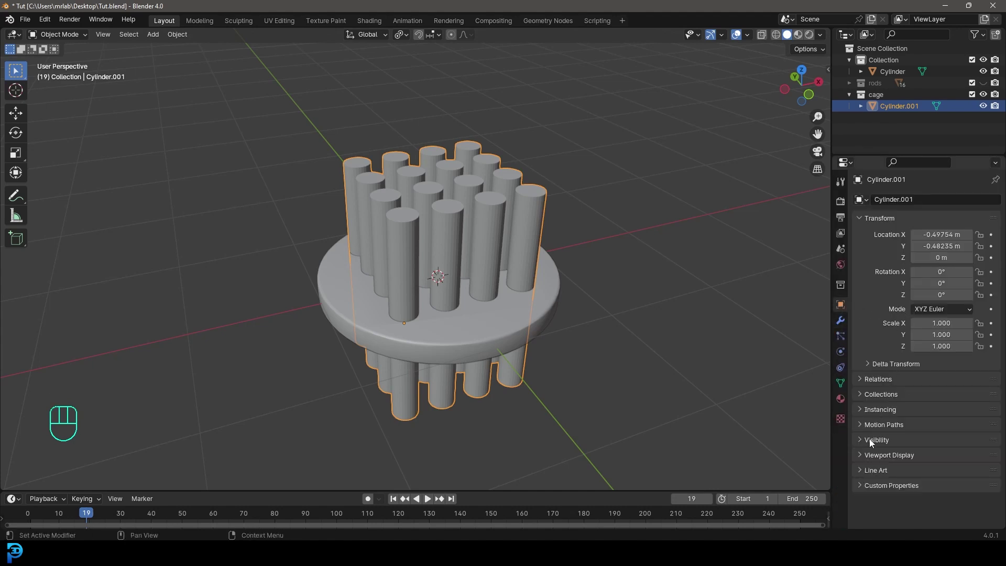
left_click(874, 461)
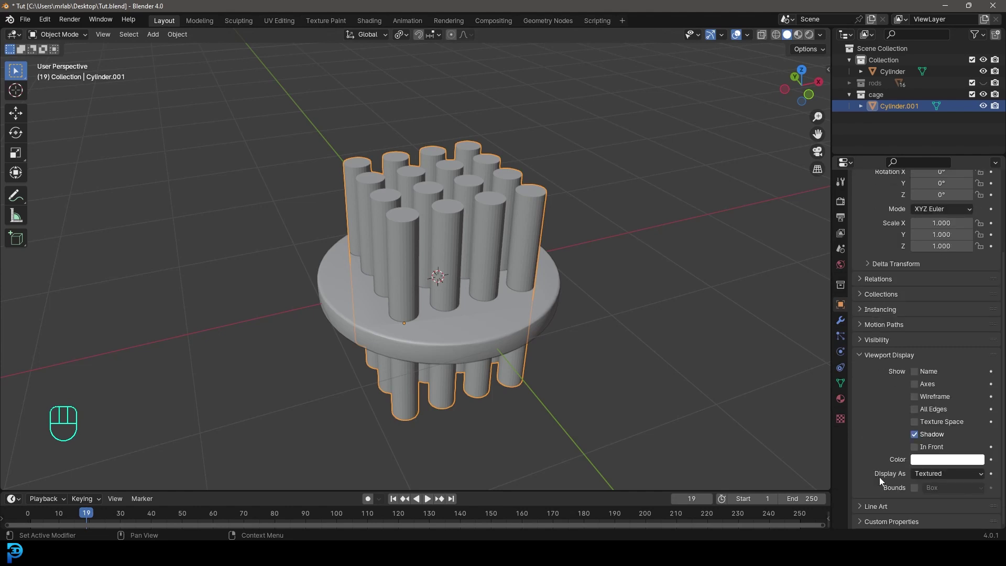
left_click_drag(940, 478, 926, 504)
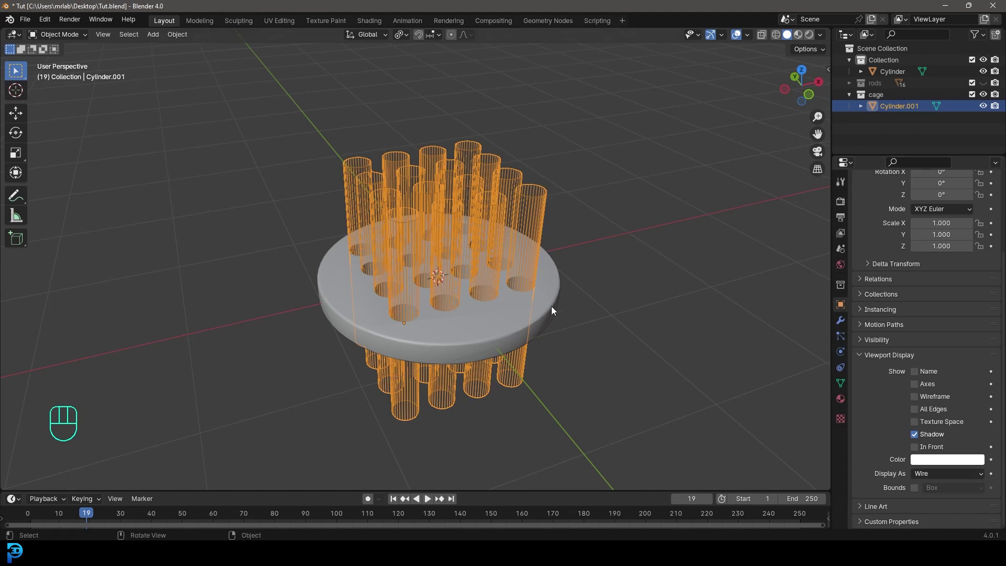
left_click_drag(562, 244, 551, 256)
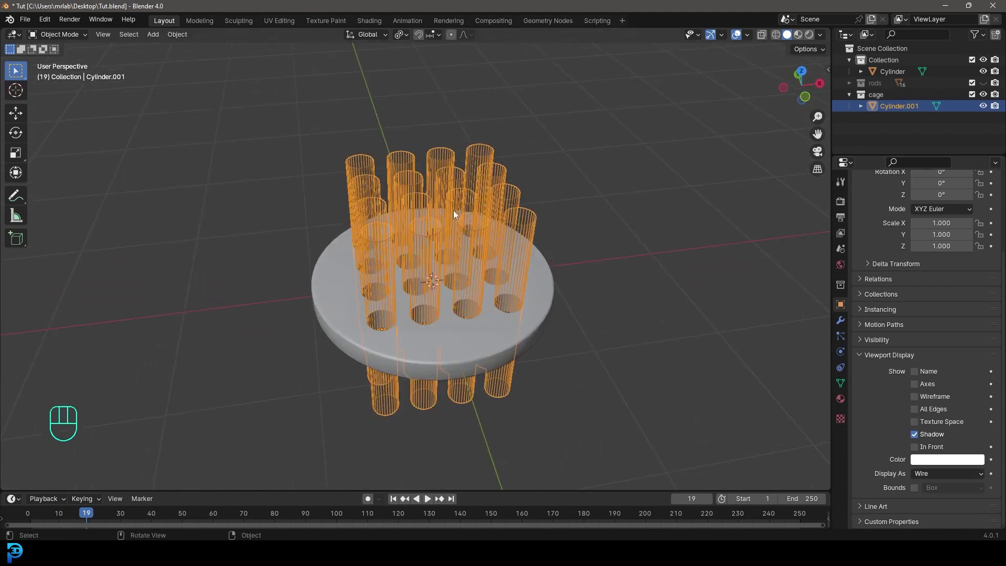
left_click(988, 89)
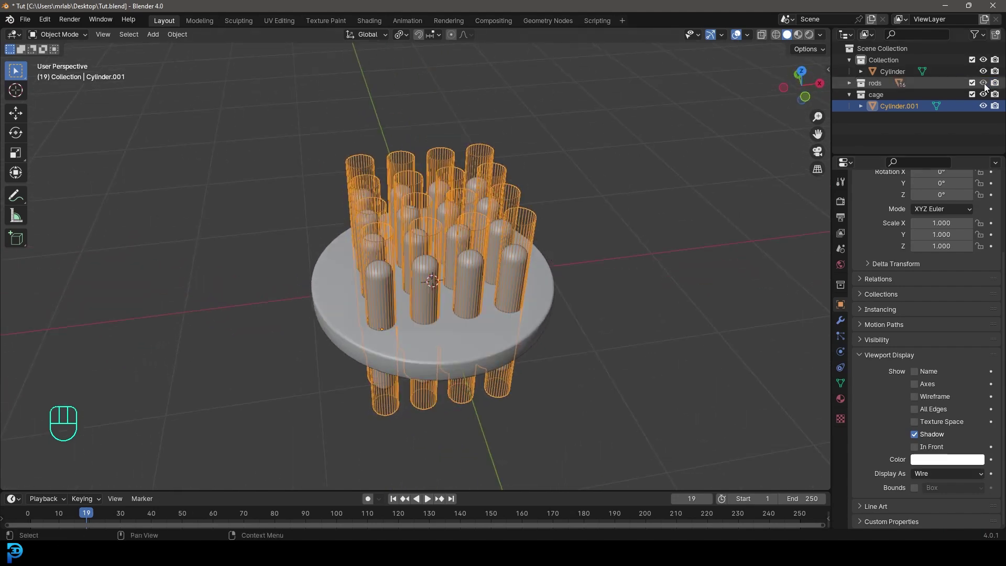
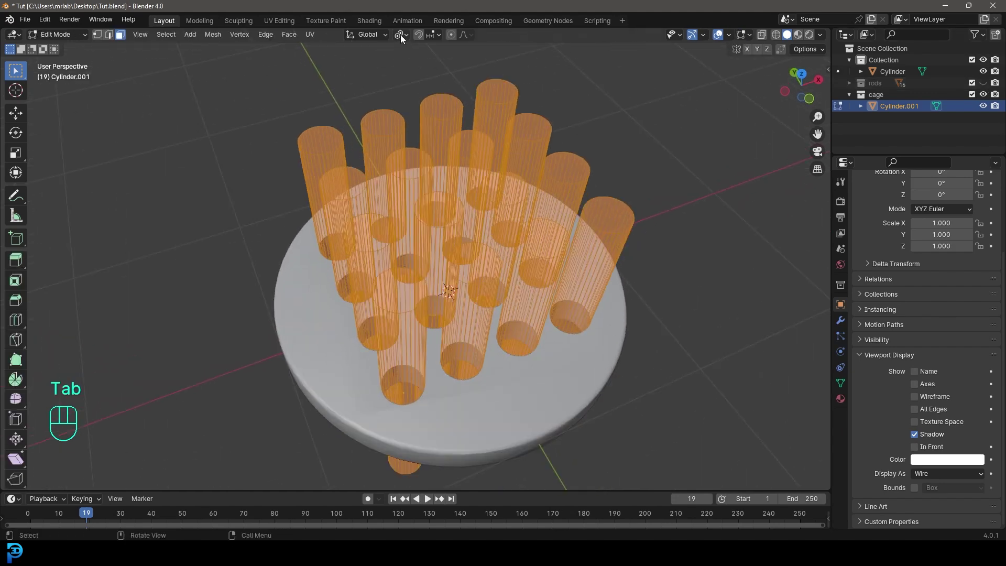
Widen the cage tubes around the rods (scale excluding Z) and show the rods collection.
left_click_drag(404, 40, 851, 333)
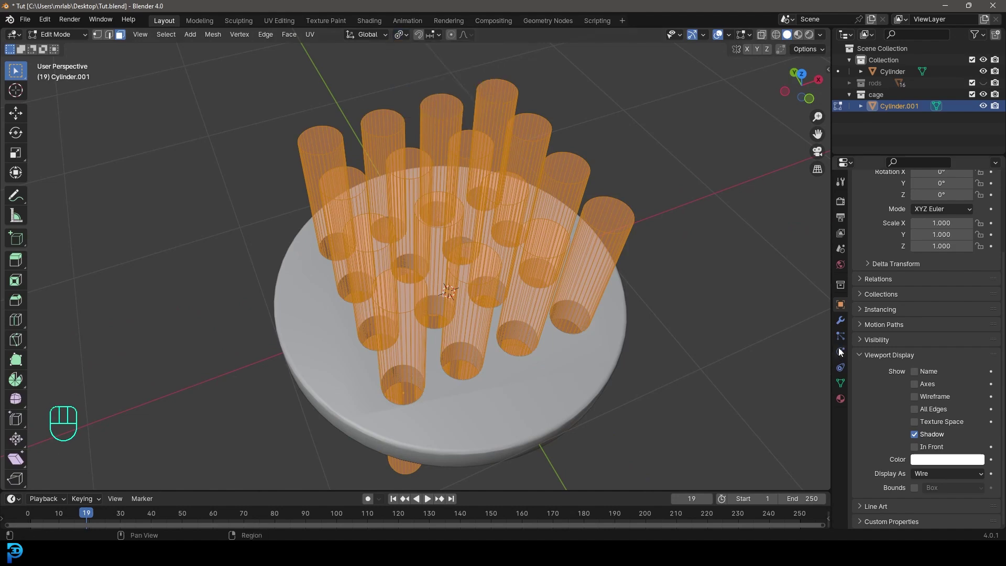
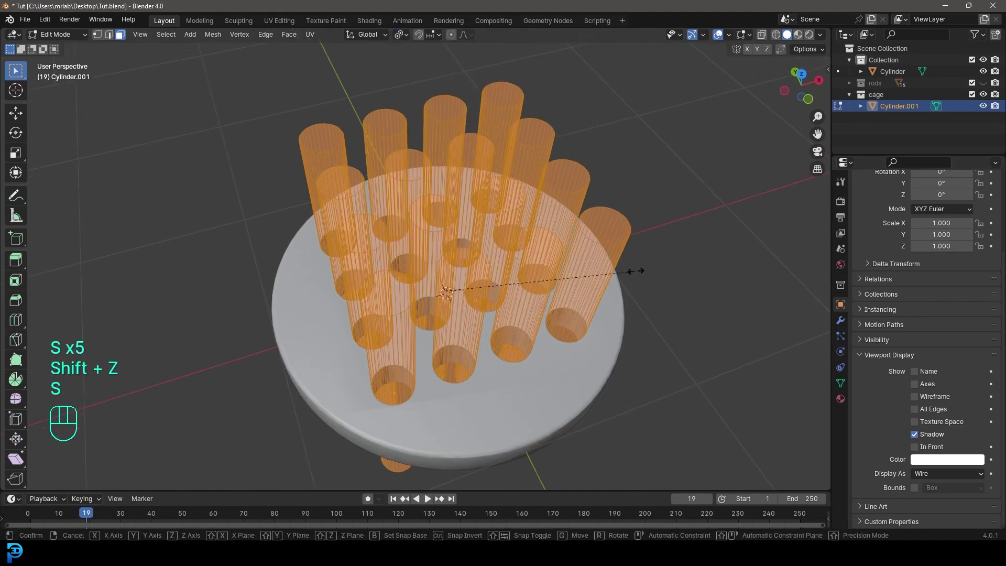
key("shift+z")
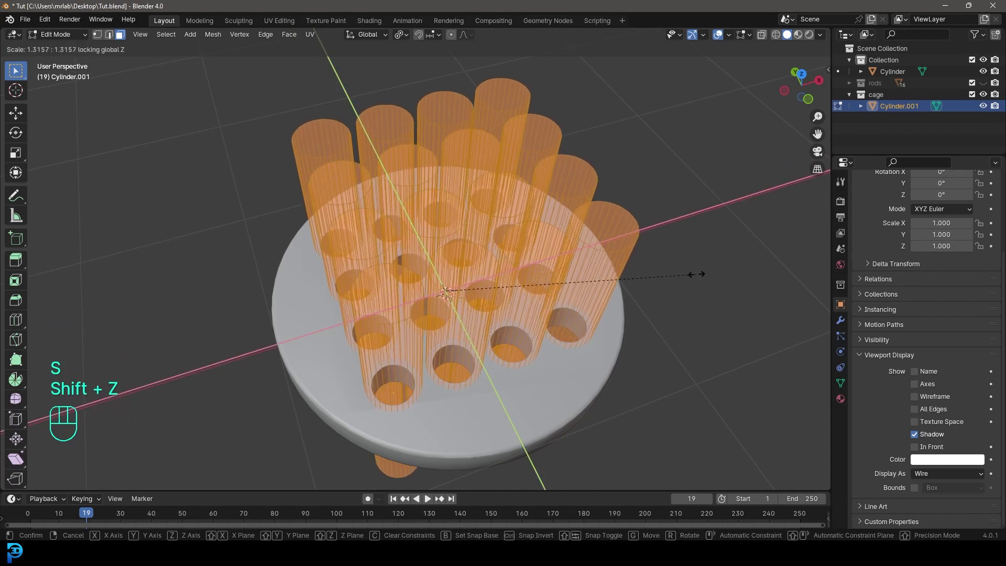
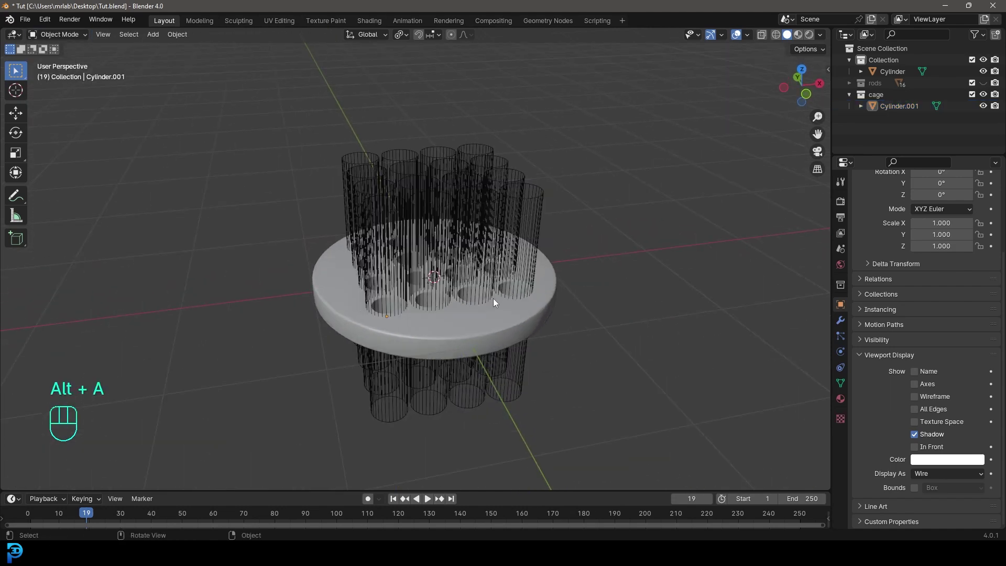
left_click(988, 87)
left_click_drag(544, 382, 545, 363)
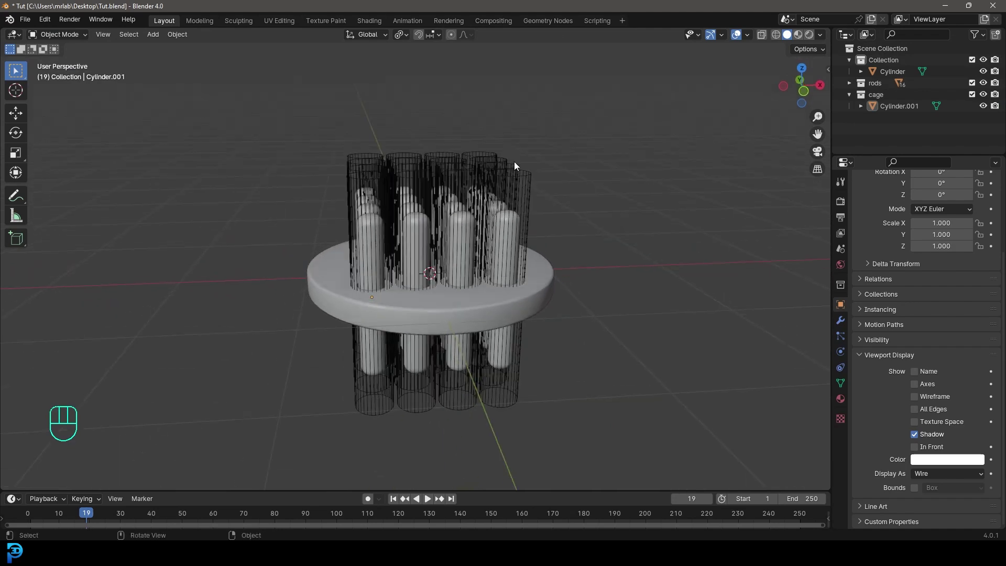
left_click_drag(518, 166, 628, 170)
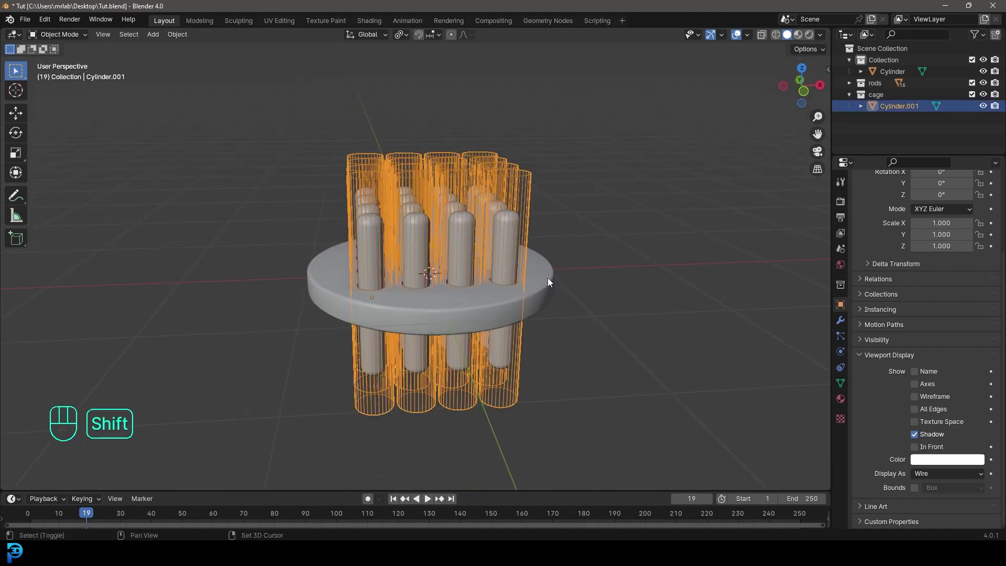
Test-rotate the disc freely then cancel it, save Tut.blend, and select the cage tubes.
left_click(556, 280)
key("ctrl+p")
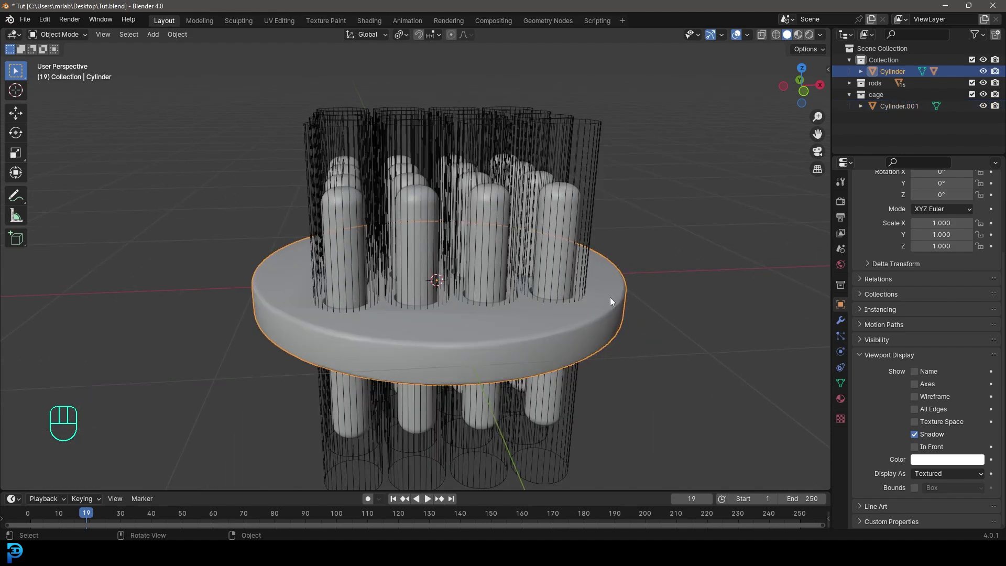
key("r")
key("r")
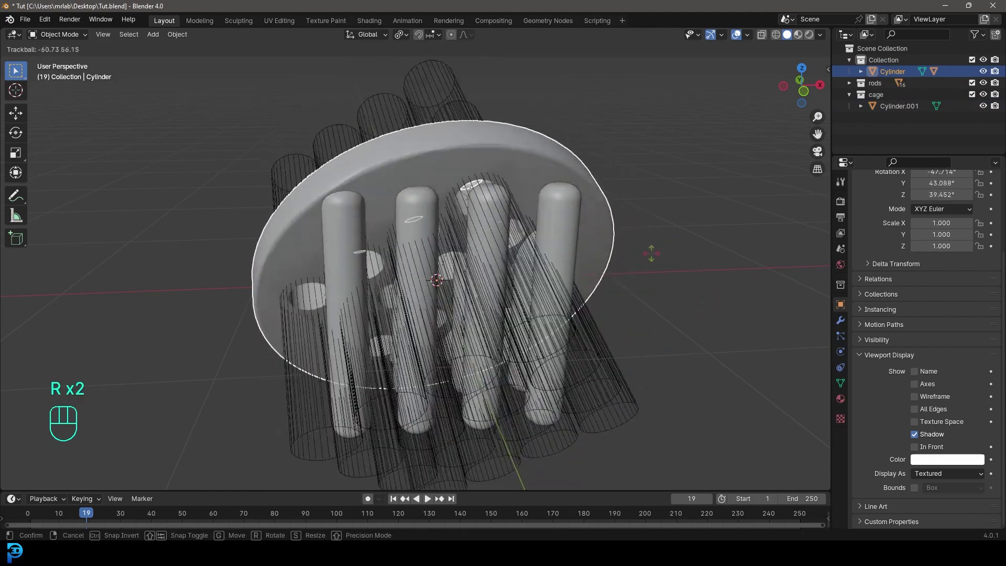
left_click_drag(642, 337, 524, 287)
middle_click(485, 290)
key("ctrl+s")
key("ctrl+s")
middle_click(521, 222)
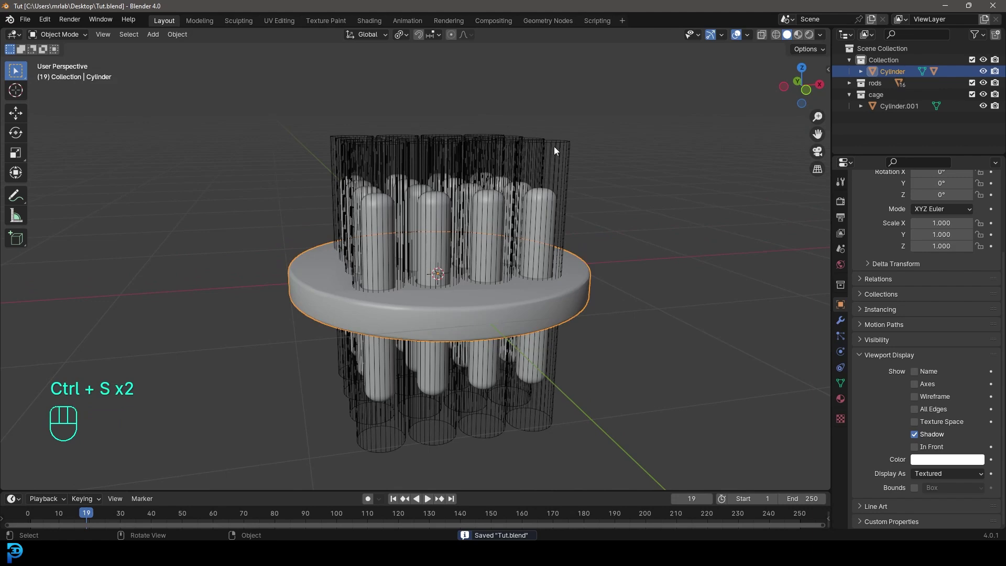
left_click(557, 148)
Give the cage a rigid body in Physics Properties and set its type to Passive.
left_click_drag(517, 151, 510, 161)
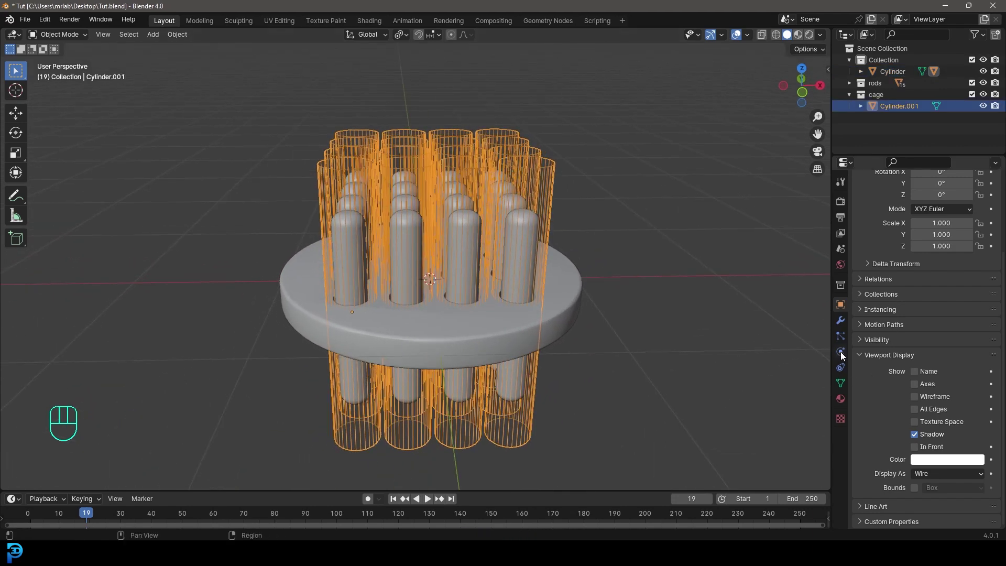
left_click(844, 357)
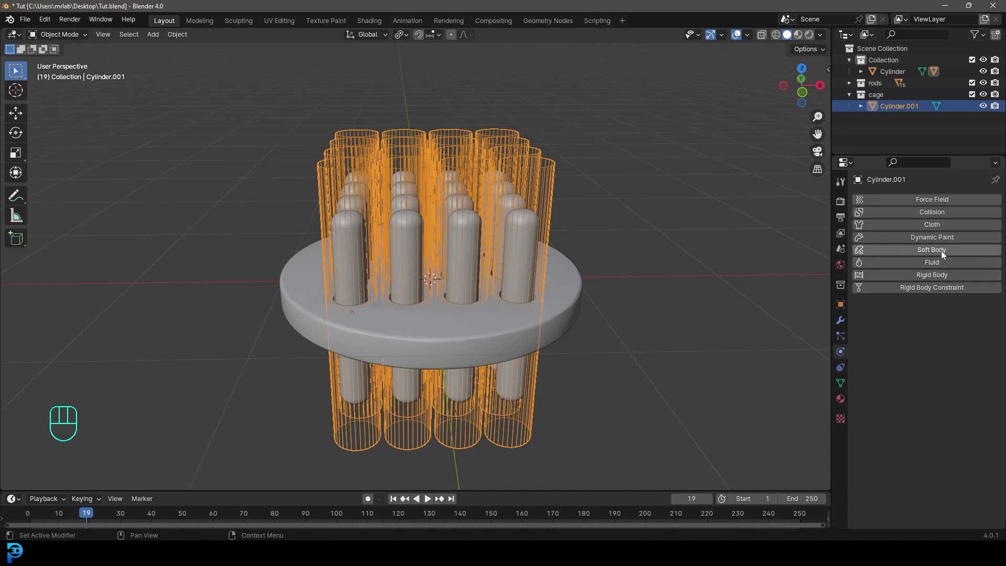
left_click(944, 280)
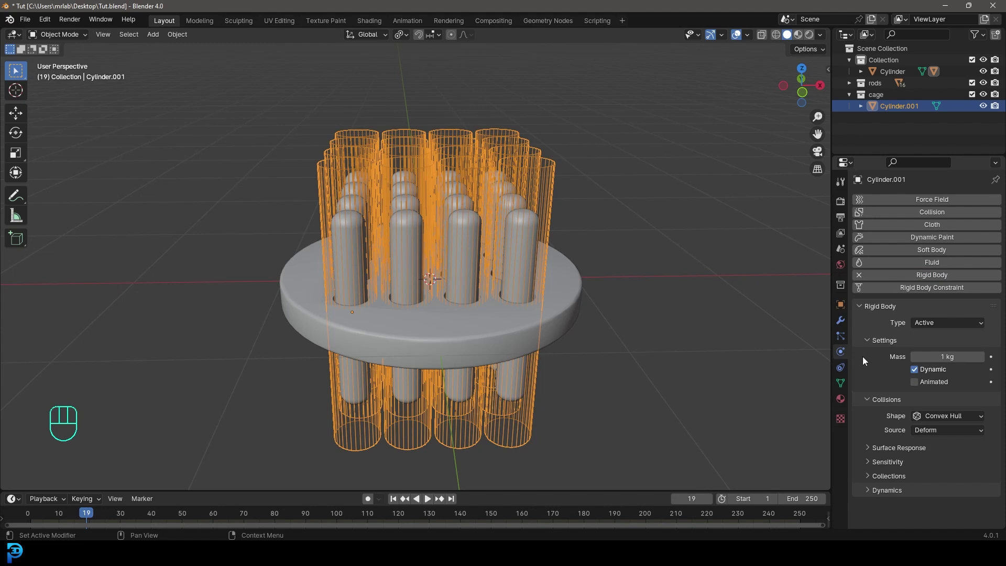
left_click(934, 336)
left_click_drag(936, 322, 940, 351)
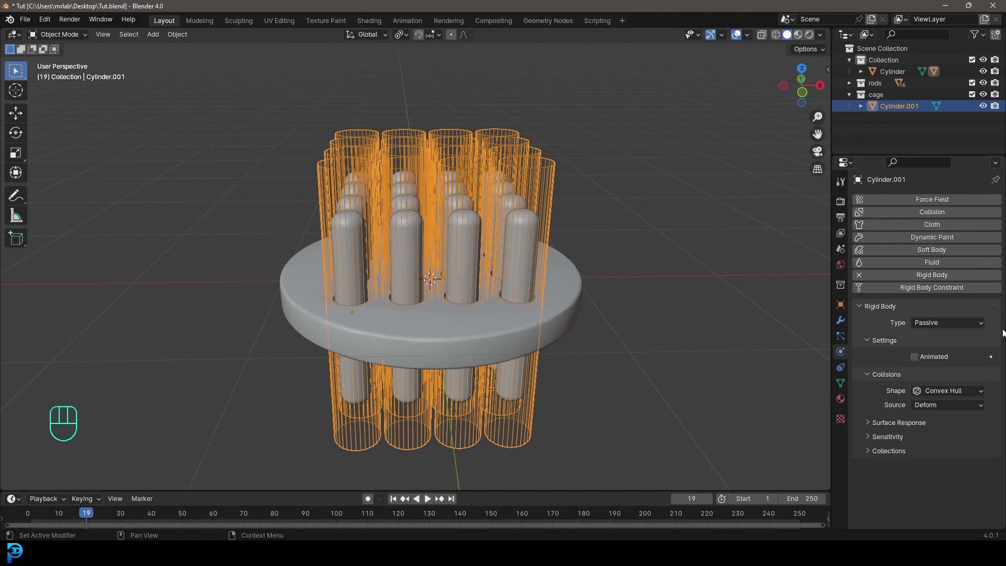
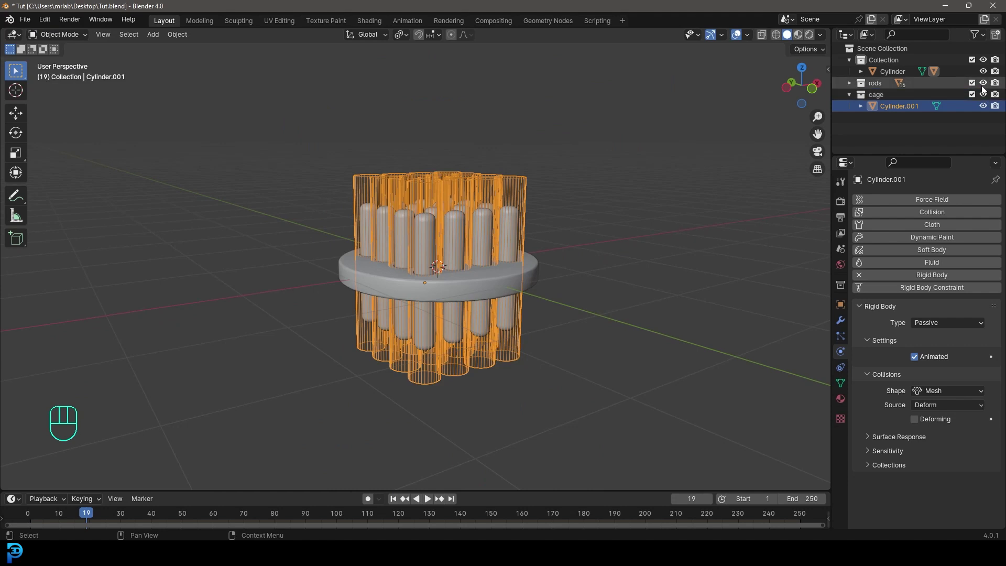
Hide the cage and give one front-left rod an active rigid body with Mesh collision shape.
left_click(985, 97)
left_click_drag(466, 187, 440, 183)
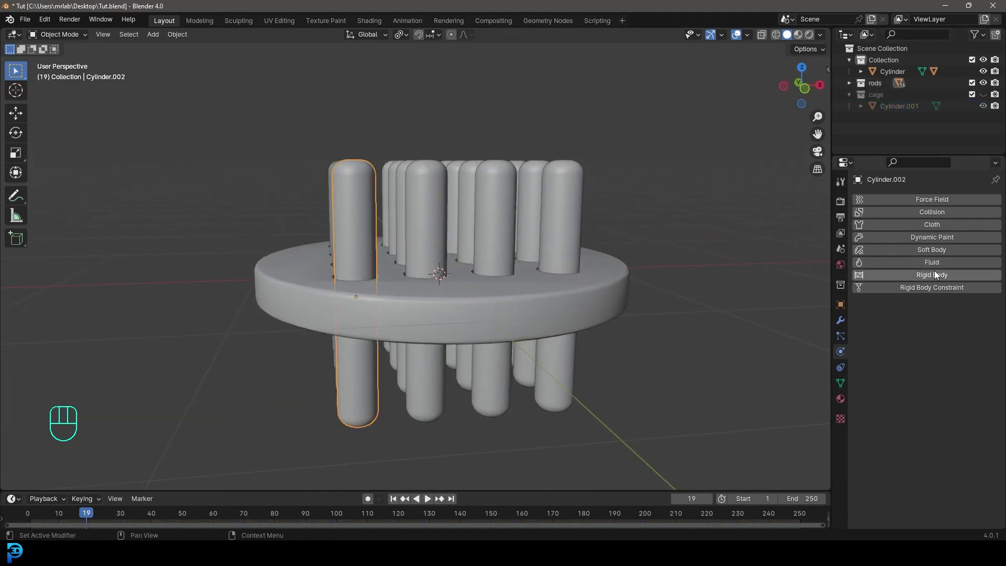
left_click(938, 276)
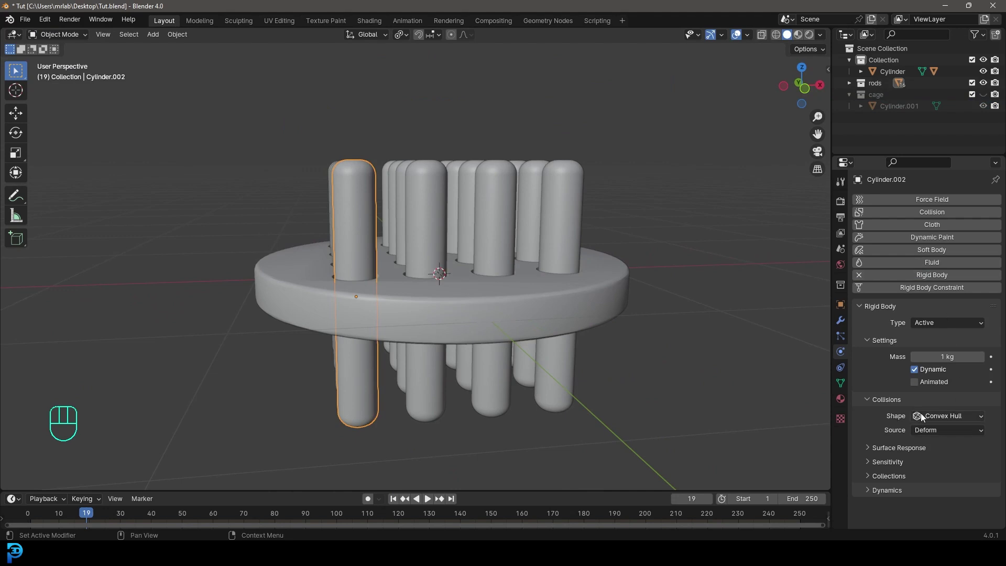
left_click_drag(943, 417, 933, 494)
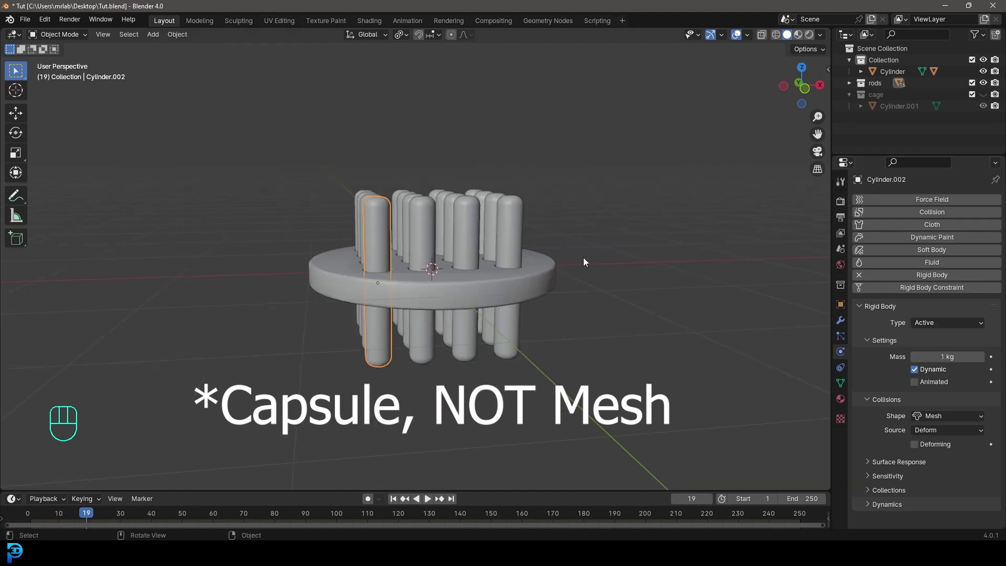
Select all rods in front wireframe view and copy the rigid body settings from the active rod.
key("KP_1")
key("z")
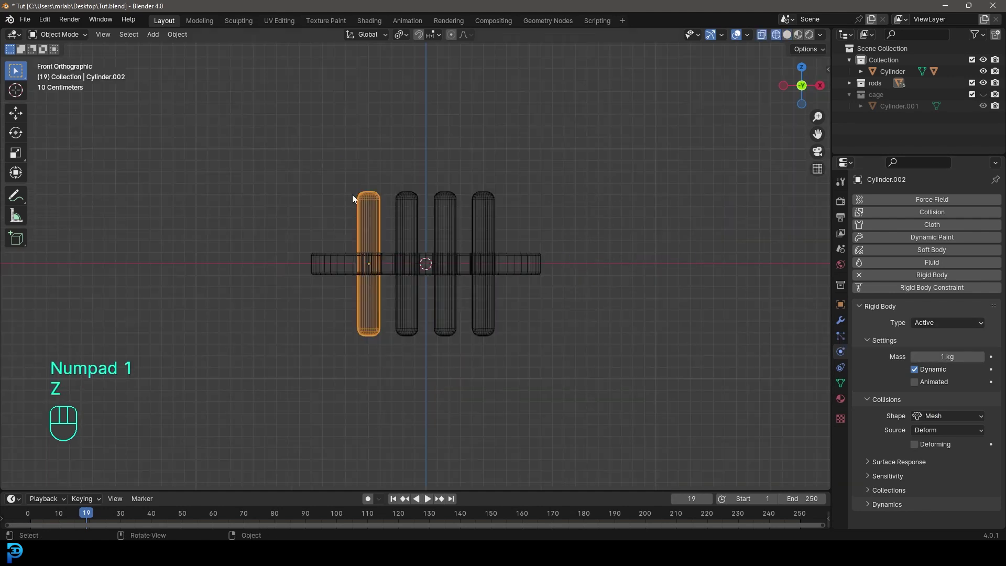
left_click_drag(325, 144, 577, 230)
left_click_drag(427, 230, 551, 222)
key("F3")
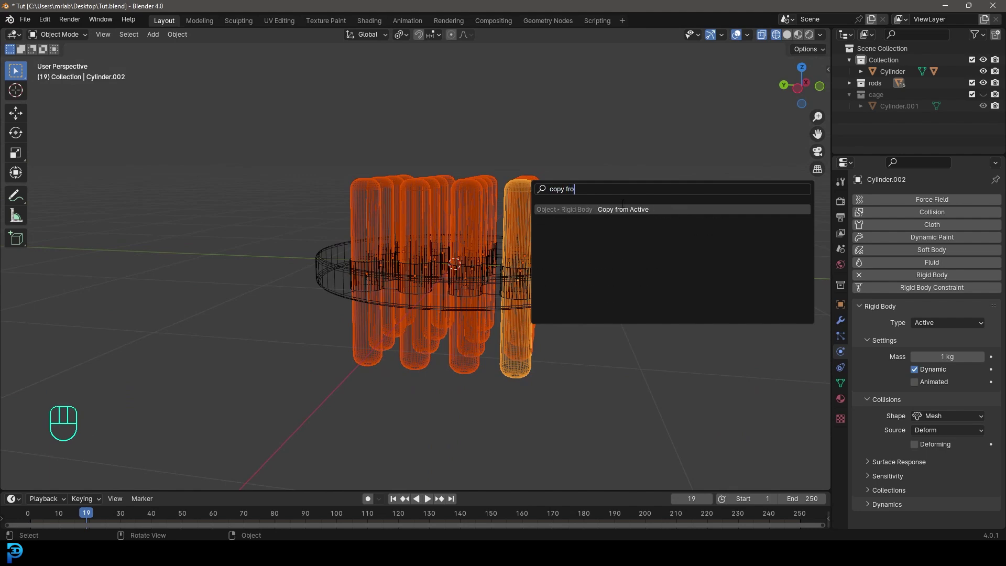
left_click_drag(504, 201, 557, 224)
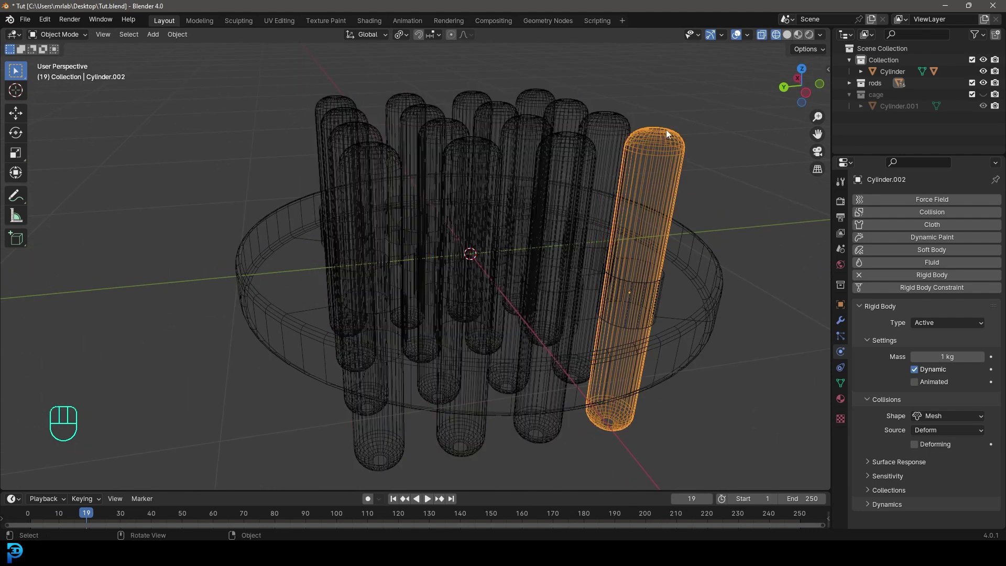
left_click(498, 122)
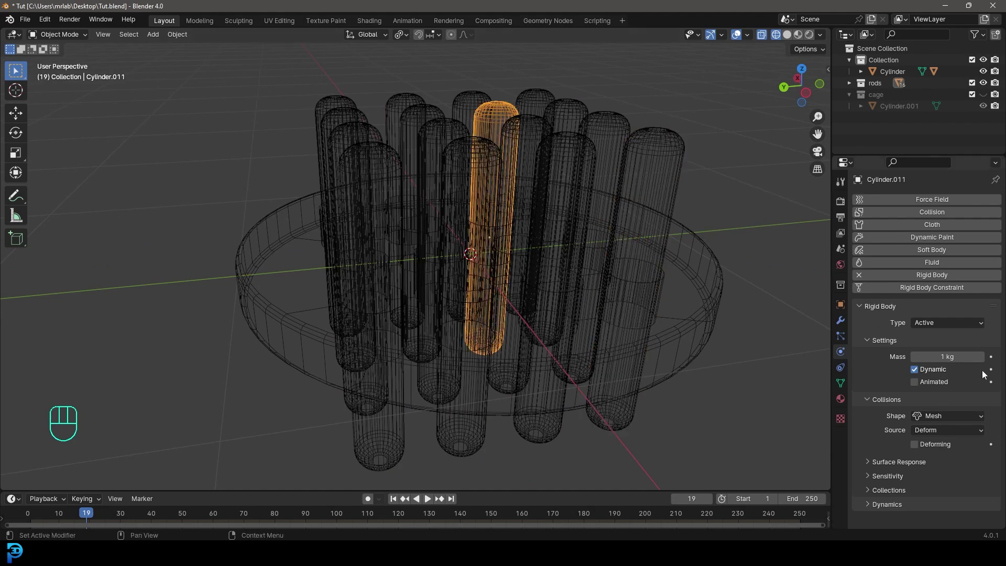
key("z")
left_click_drag(649, 268, 611, 260)
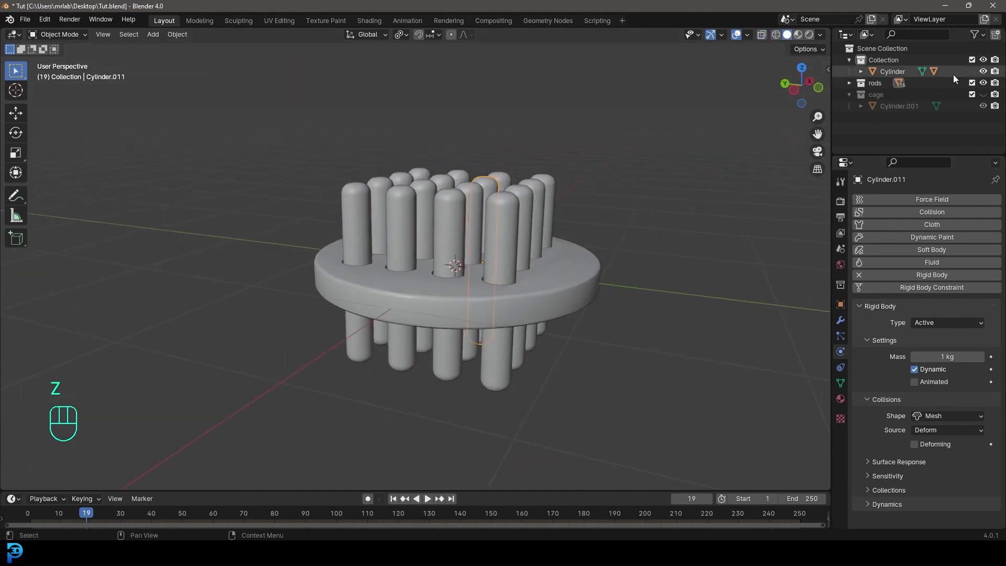
Show the cage again and save Tut.blend.
left_click(986, 98)
key("alt+a")
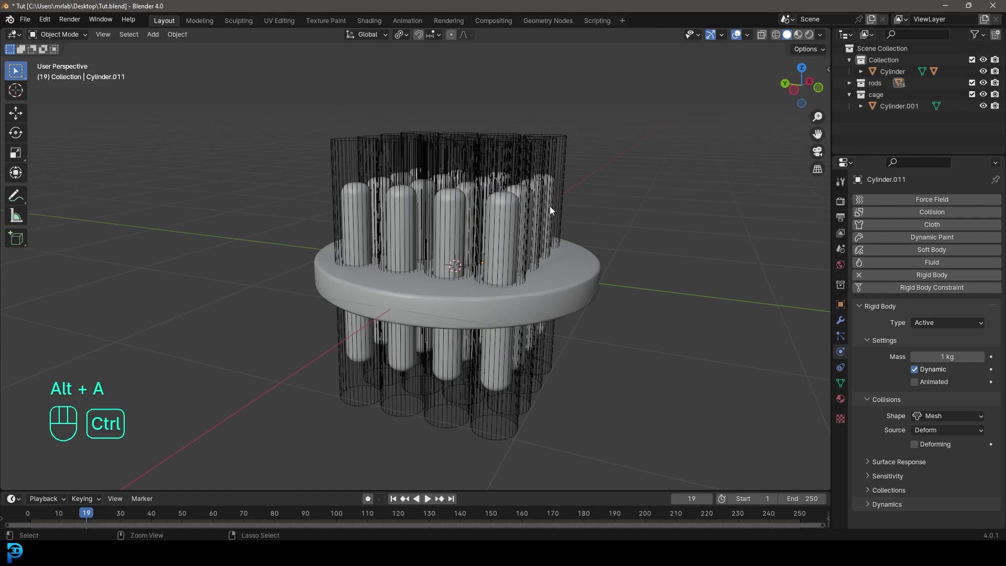
key("ctrl+s")
key("ctrl+s")
key("ctrl+s")
left_click_drag(663, 212, 638, 208)
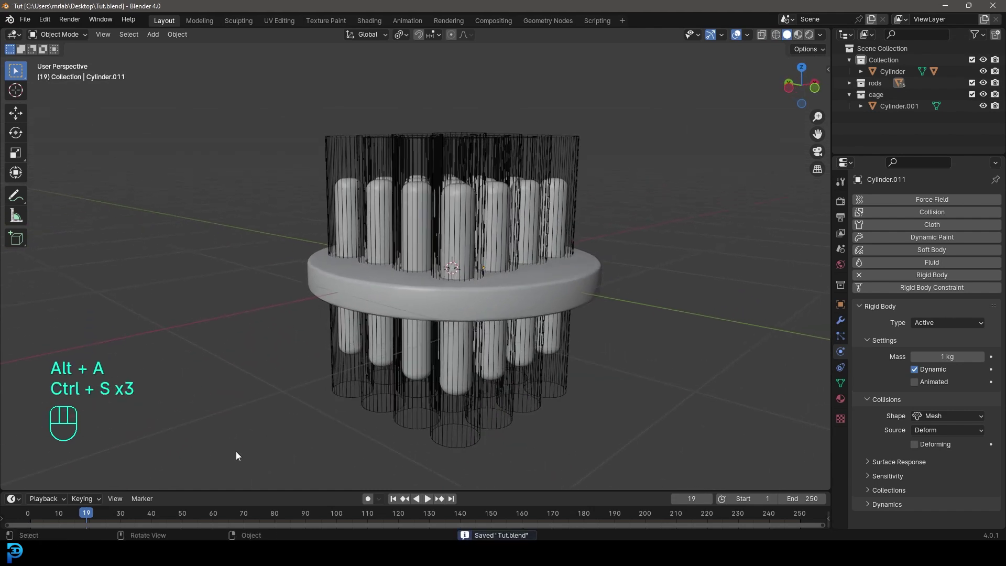
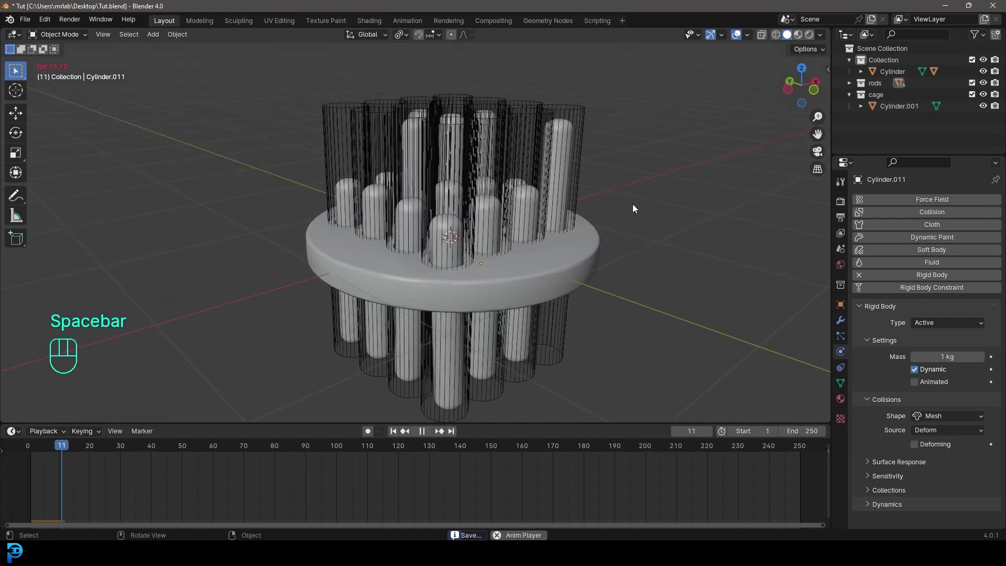
Watch the rigid body playback, stop it and switch to top view over the disc.
left_click_drag(642, 209, 607, 233)
key("space")
left_click_drag(486, 223, 492, 218)
left_click_drag(470, 137, 502, 153)
left_click_drag(502, 153, 486, 209)
key("KP_7")
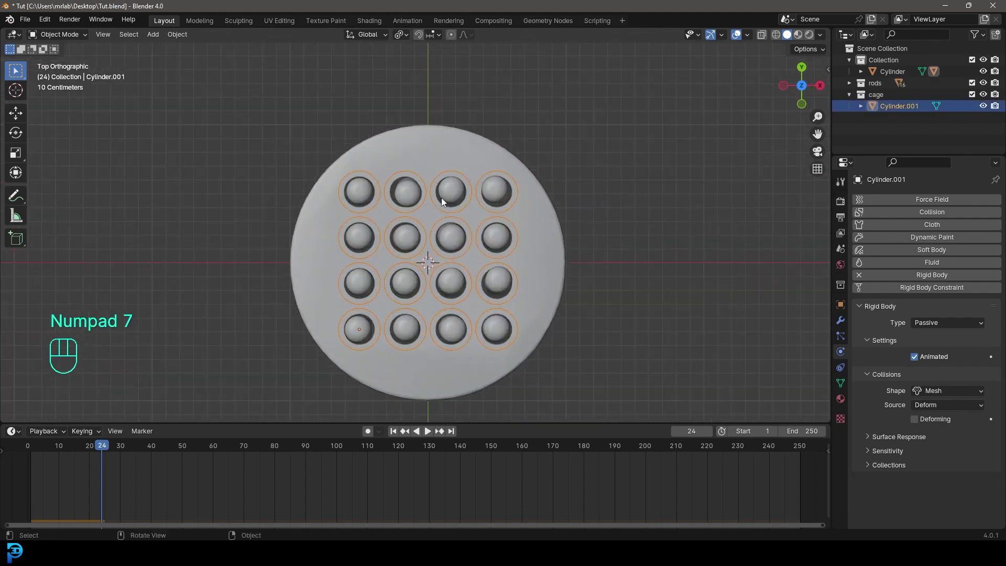
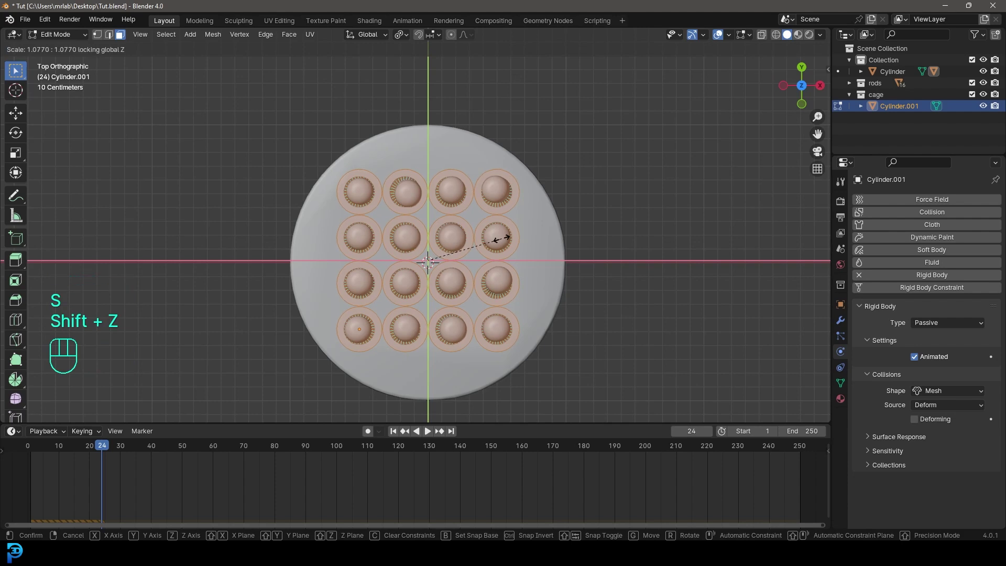
Widen the cage tubes about their individual origins, replay the simulation and return to frame 1.
key("Tab")
key("shift+Left")
key("space")
left_click_drag(640, 218, 648, 183)
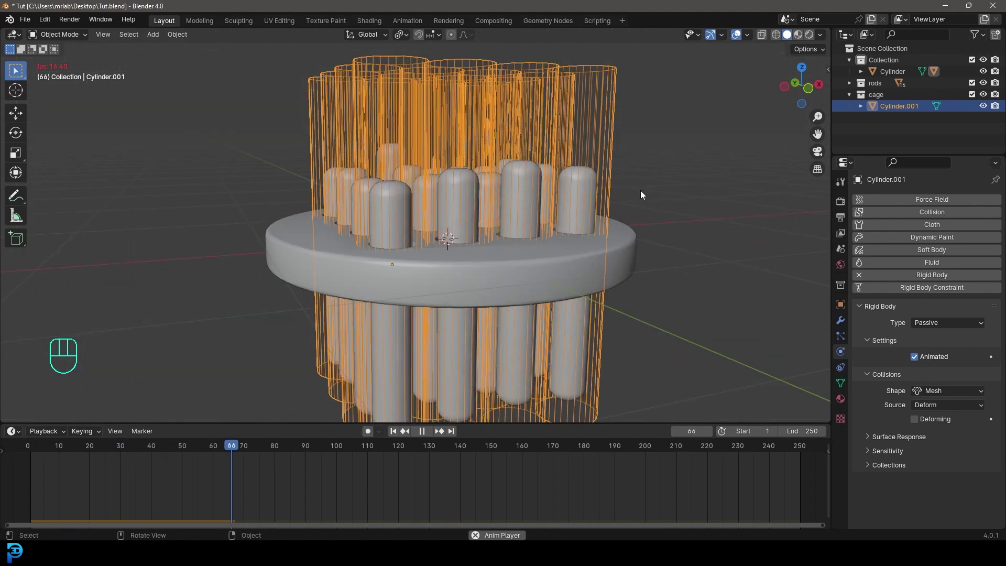
key("space")
key("shift+Left")
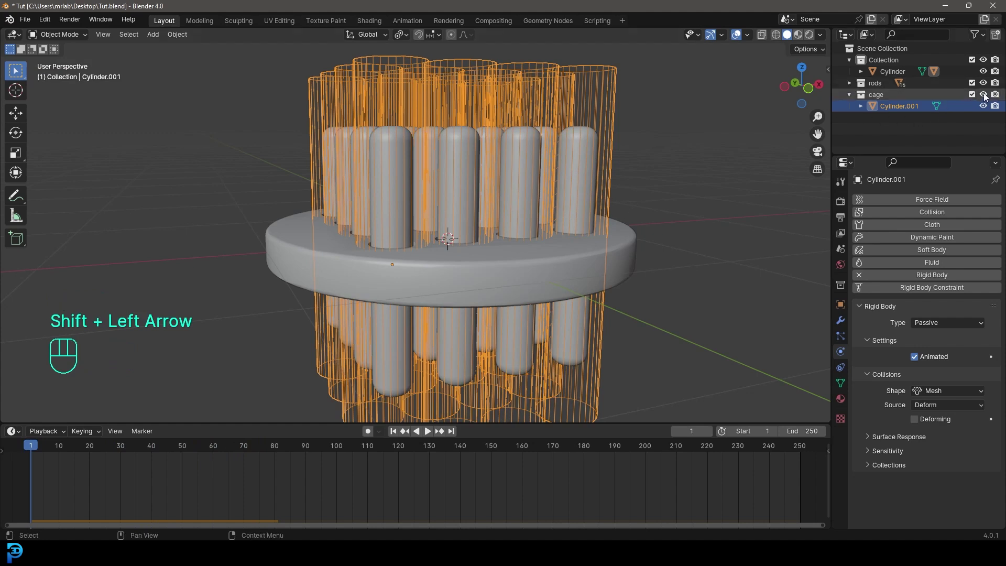
Select the cage, resize all its tubes slightly about their own centres, and test the rods dropping in playback.
left_click(989, 97)
left_click_drag(303, 135, 575, 181)
left_click_drag(495, 181, 479, 185)
key("Tab")
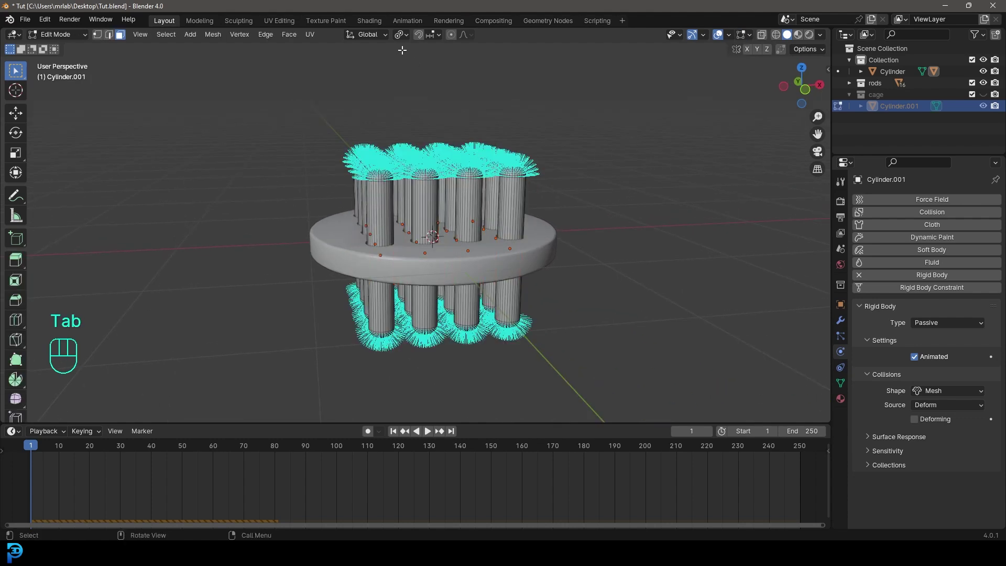
key("a")
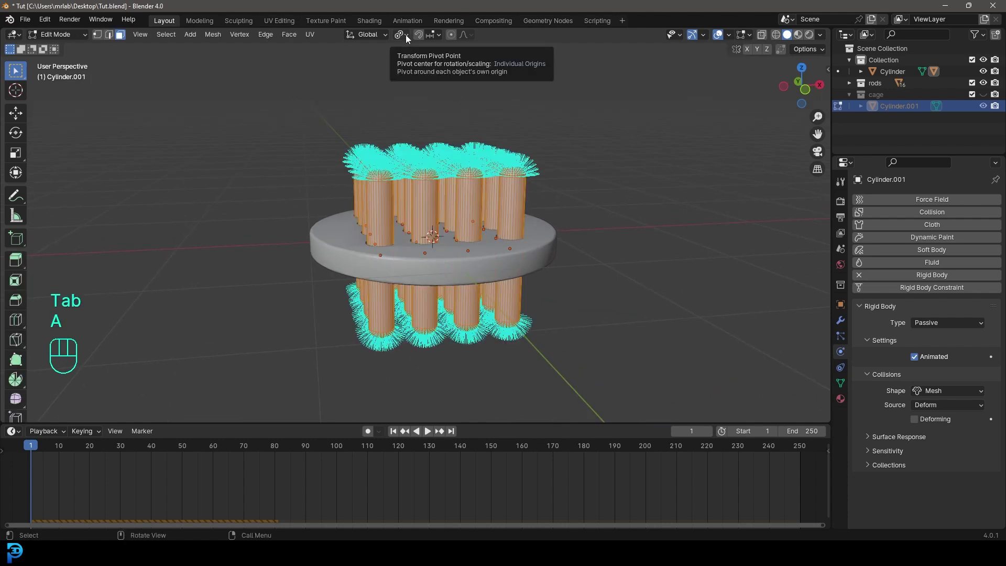
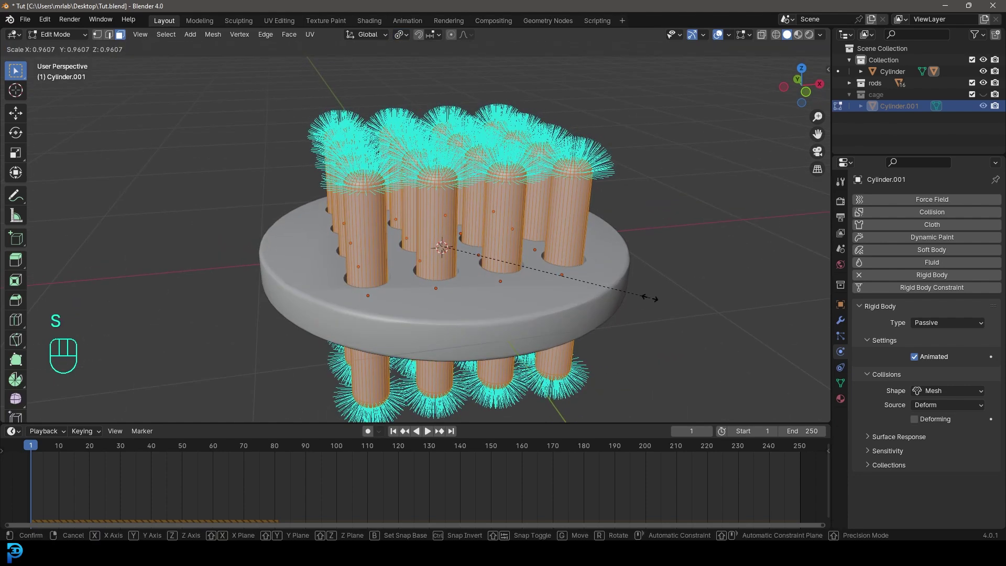
left_click_drag(67, 38, 83, 49)
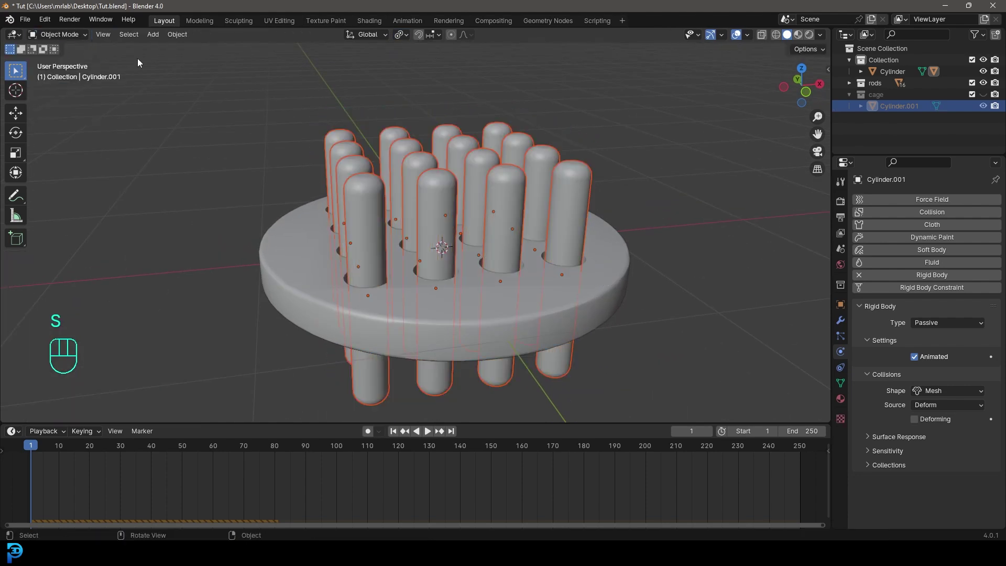
key("alt+a")
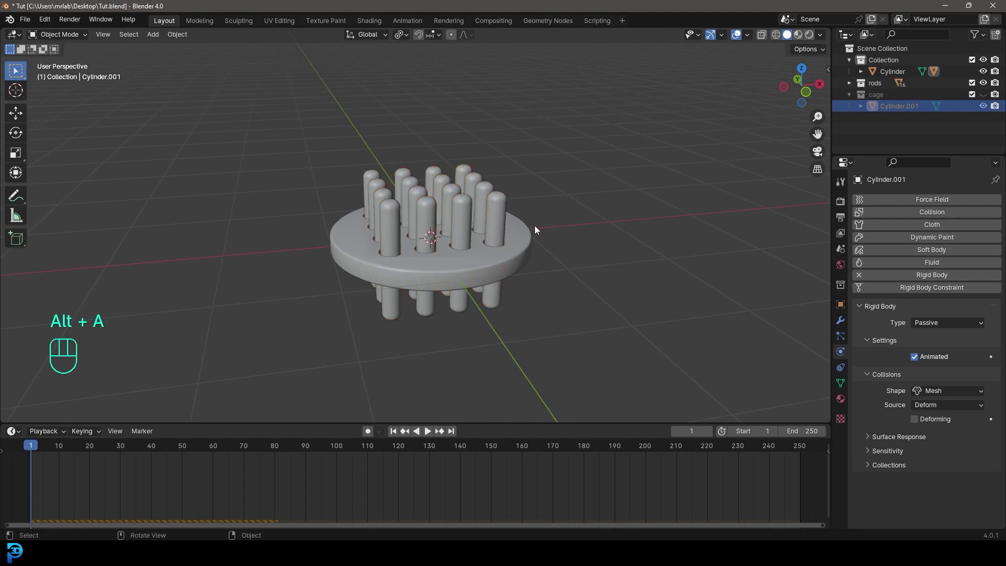
key("space")
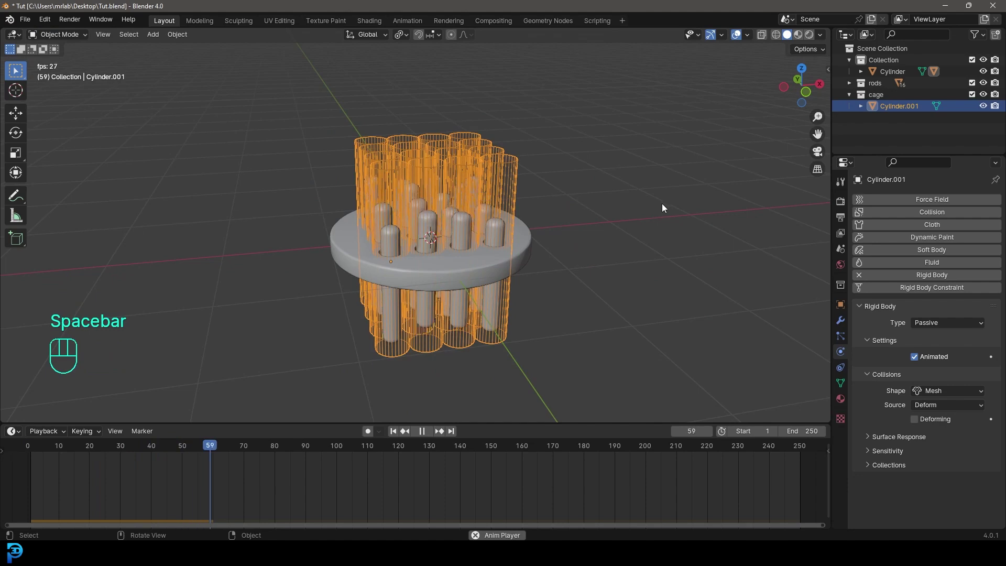
key("space")
left_click_drag(530, 253, 506, 241)
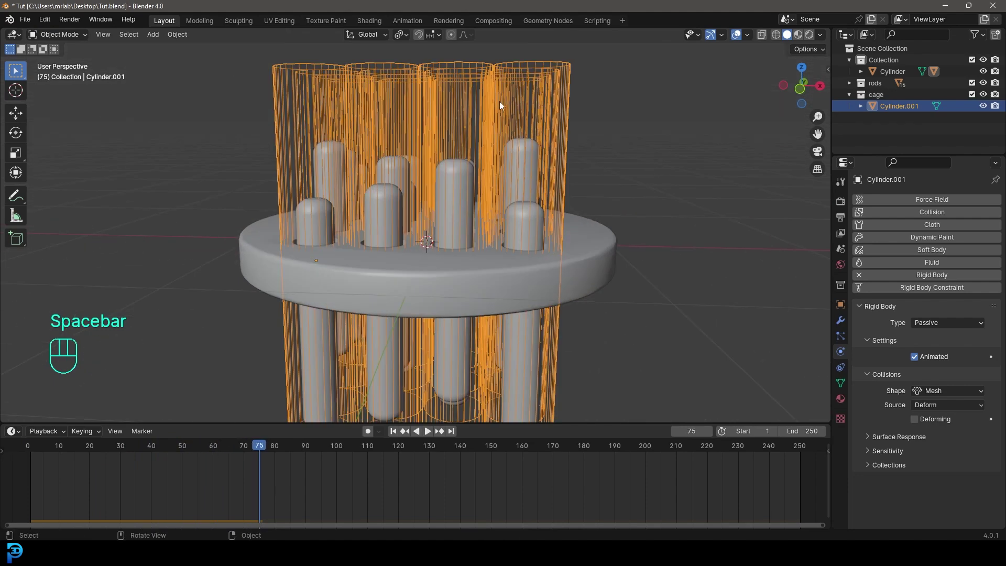
Set the cage's rigid body collision margin to 0.005 m, replay the simulation and return to frame 1.
left_click(516, 76)
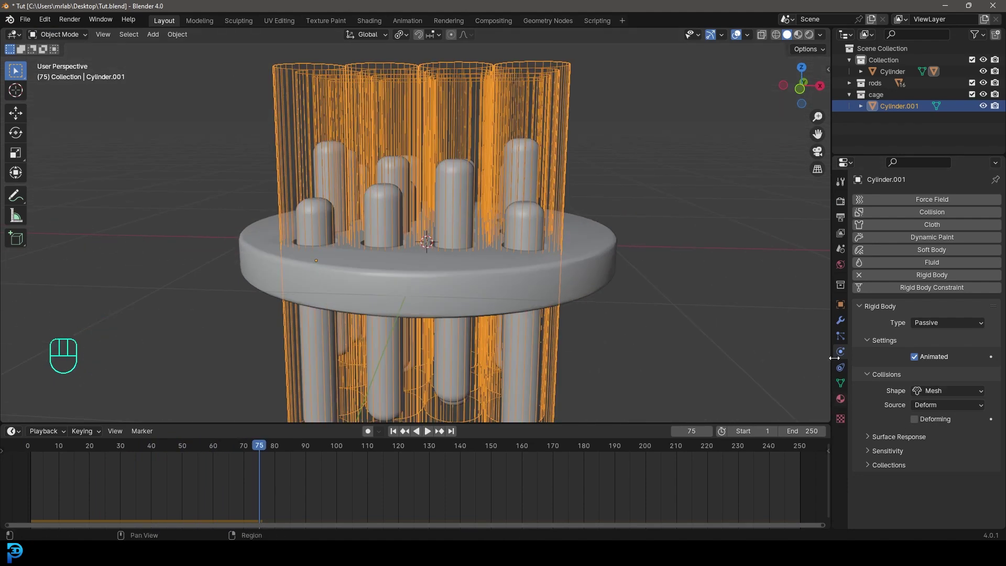
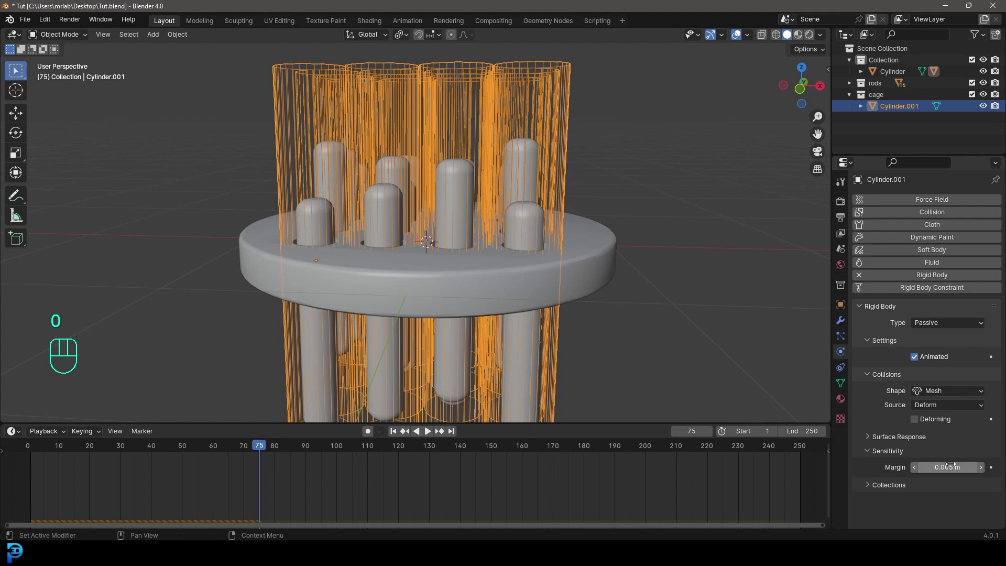
key("shift+Left")
key("space")
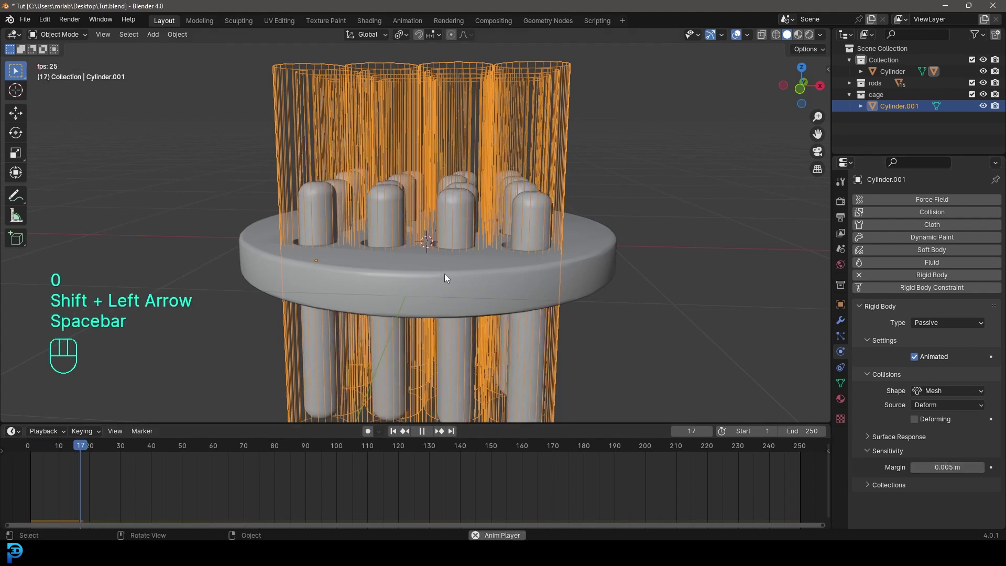
left_click_drag(496, 244, 514, 258)
key("space")
key("alt+a")
key("shift+Left")
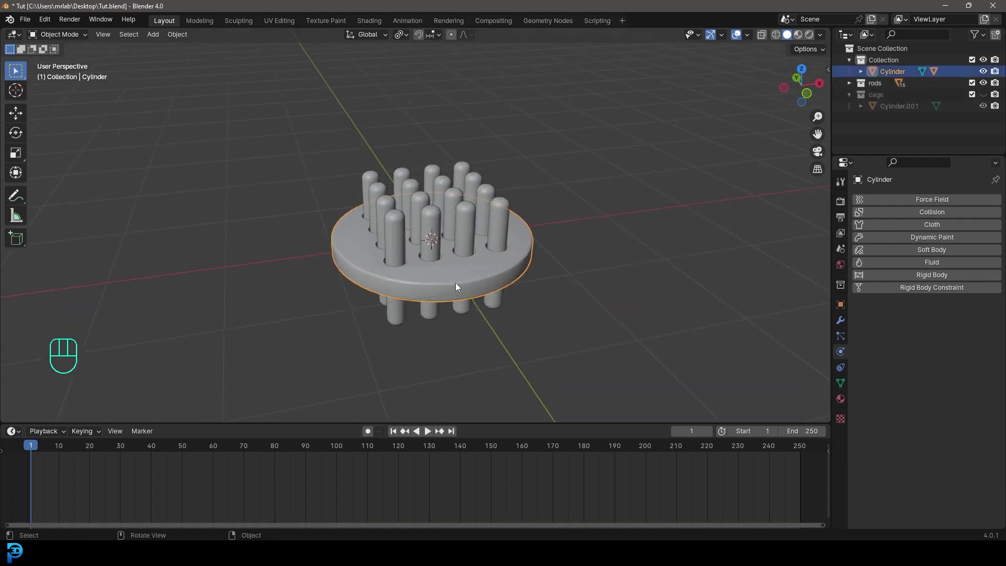
Set the animation end to 130 frames and keyframe the disc's location and rotation from front view.
key("shift+Left")
key("KP_1")
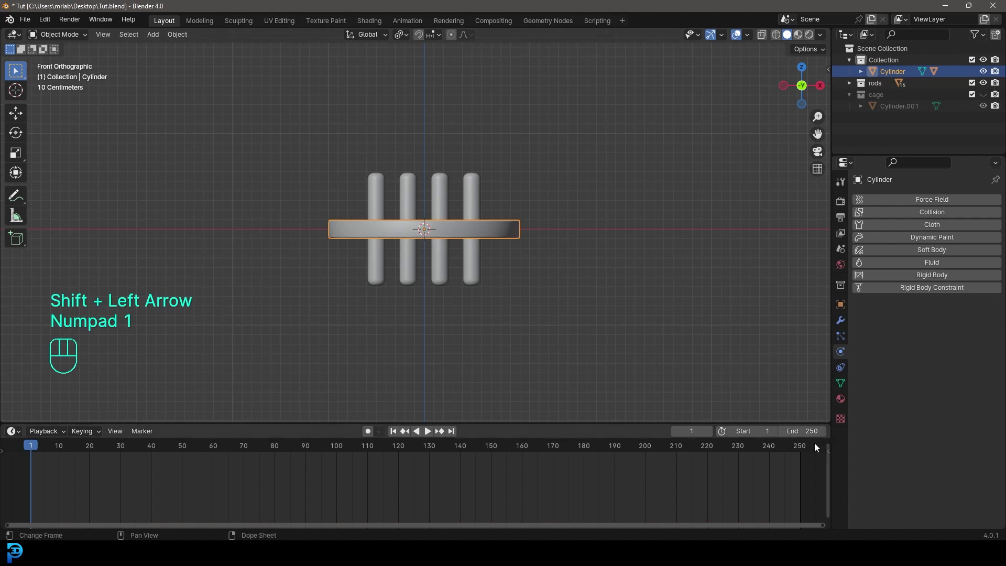
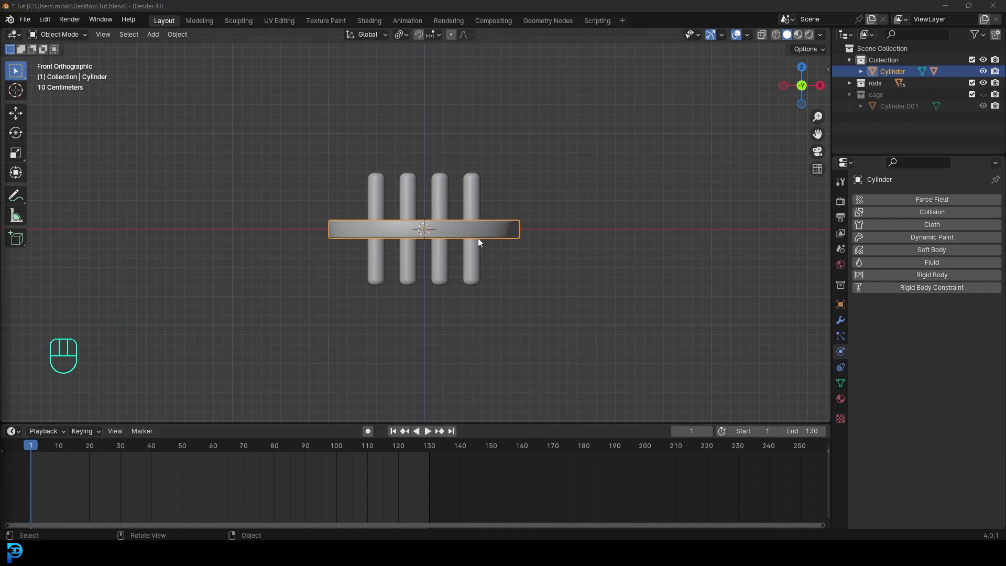
key("i")
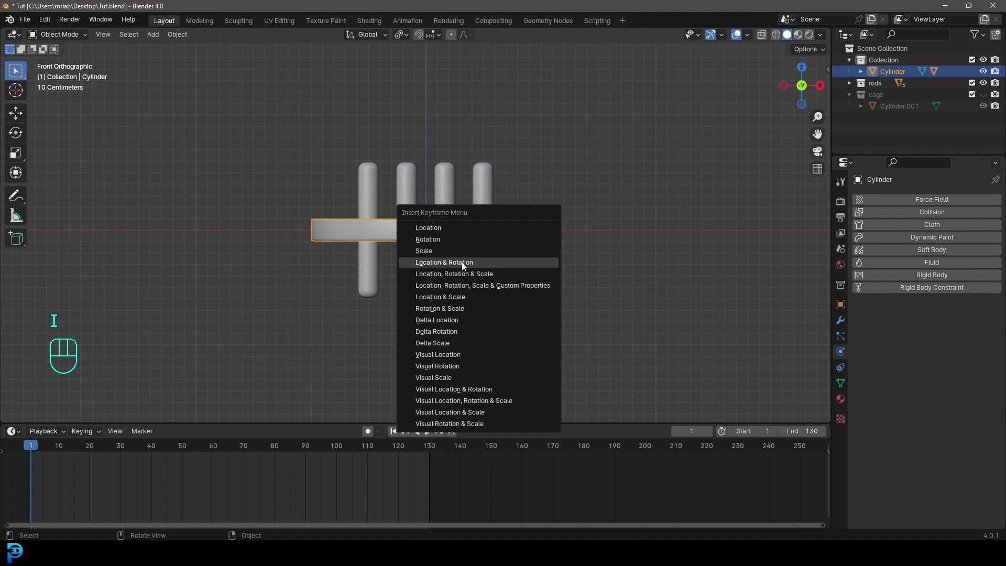
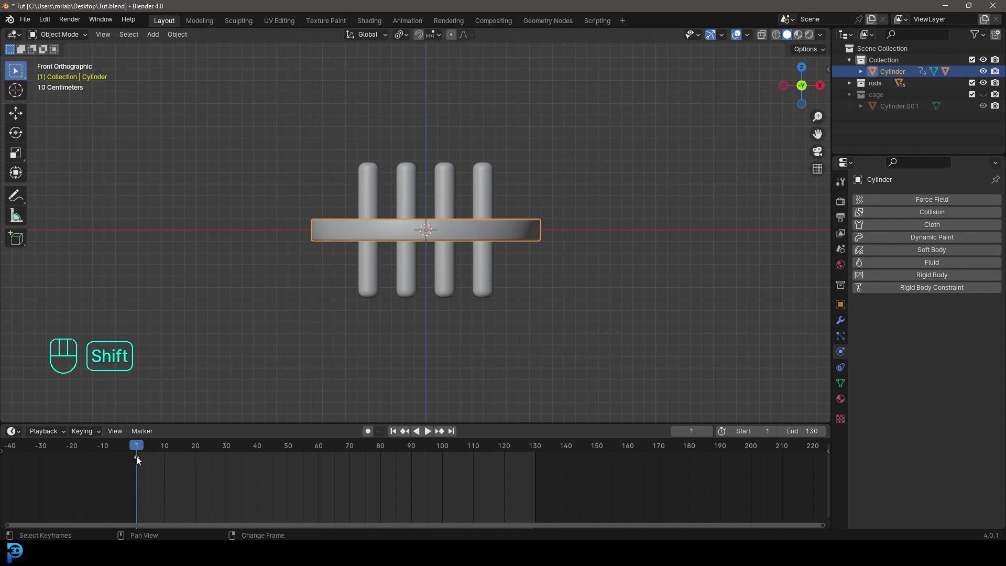
key("shift+d")
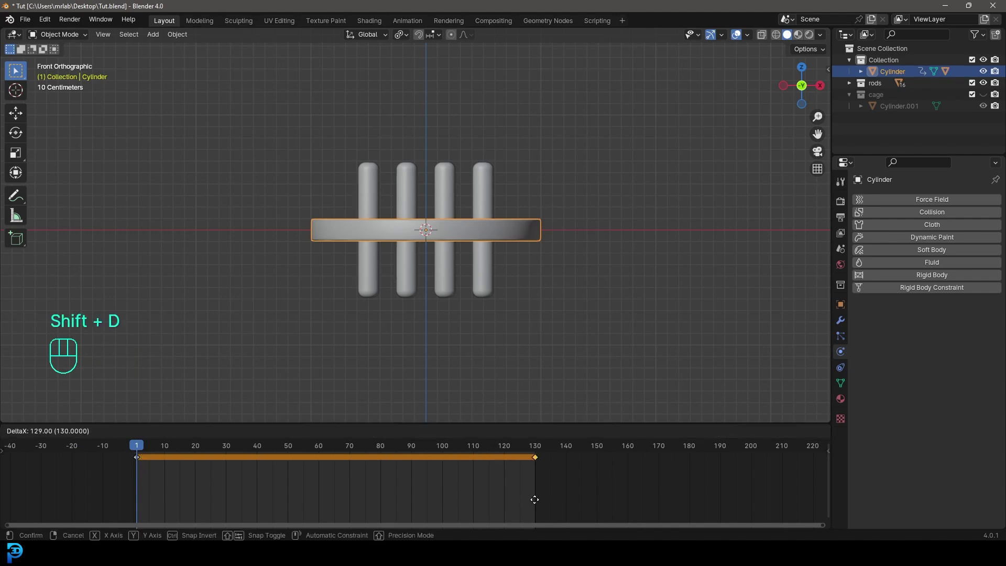
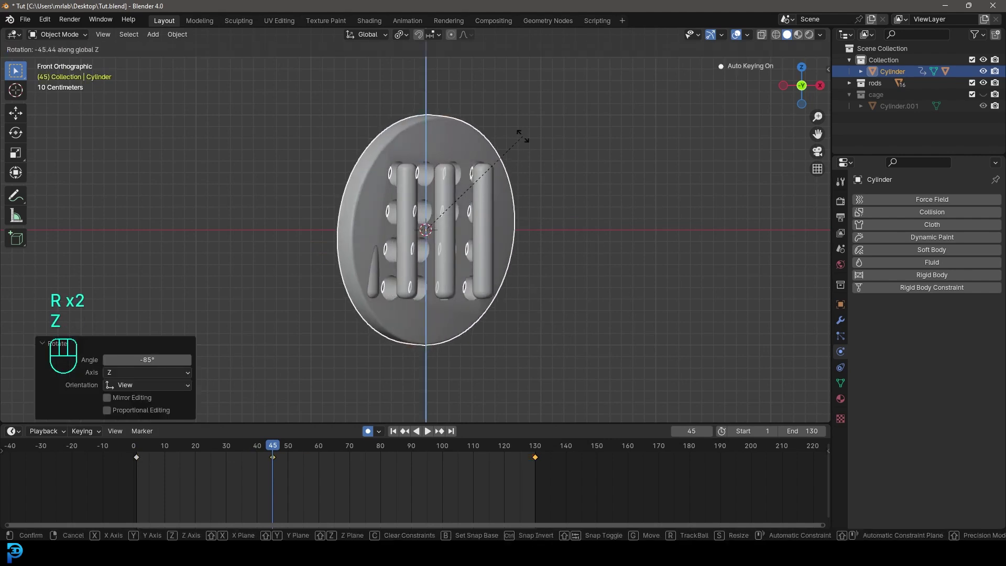
left_click(528, 138)
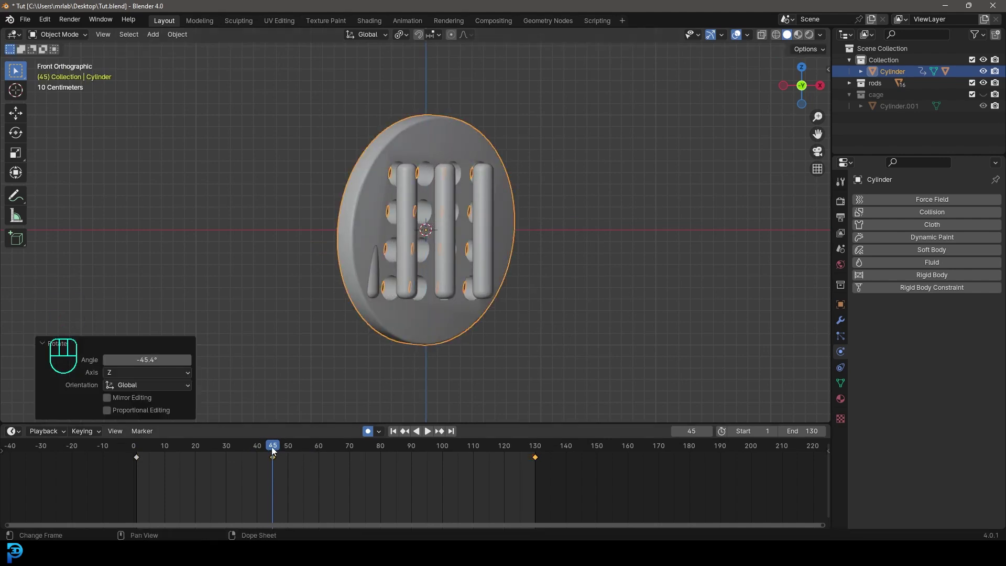
With auto keying on, rotate the disc to new tilts at frames 45 and 80.
left_click_drag(326, 454, 319, 436)
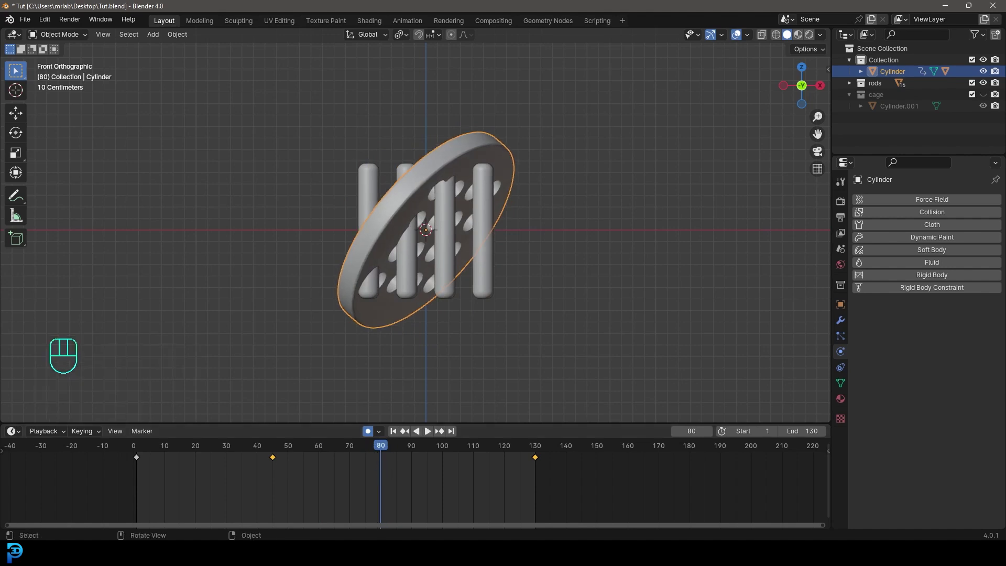
key("r")
key("r")
key("r")
left_click(374, 436)
left_click_drag(298, 466, 132, 489)
Play back the animation to watch the rods tumble around the tilting disc.
key("space")
key("alt+a")
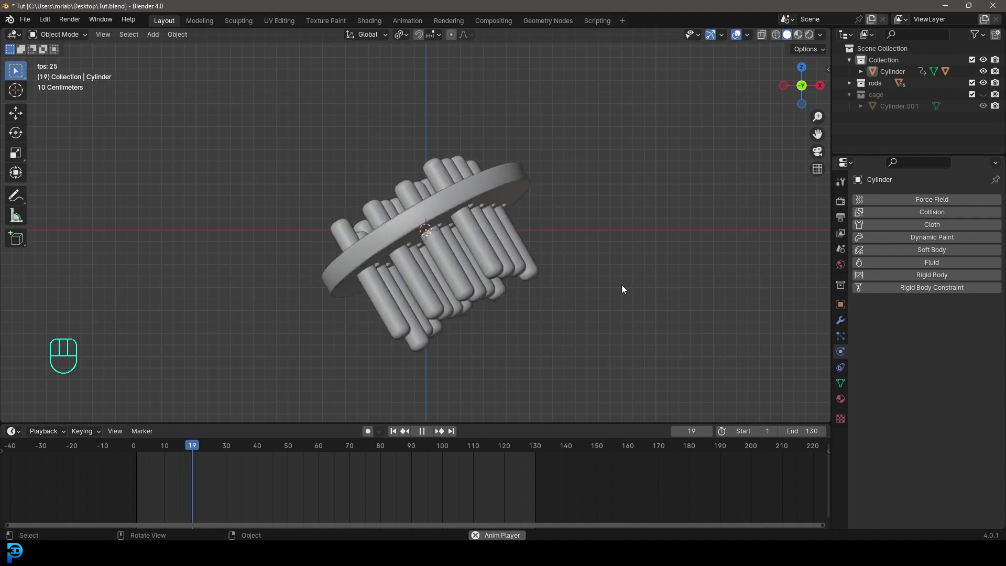
left_click_drag(602, 297, 545, 295)
left_click_drag(524, 283, 575, 298)
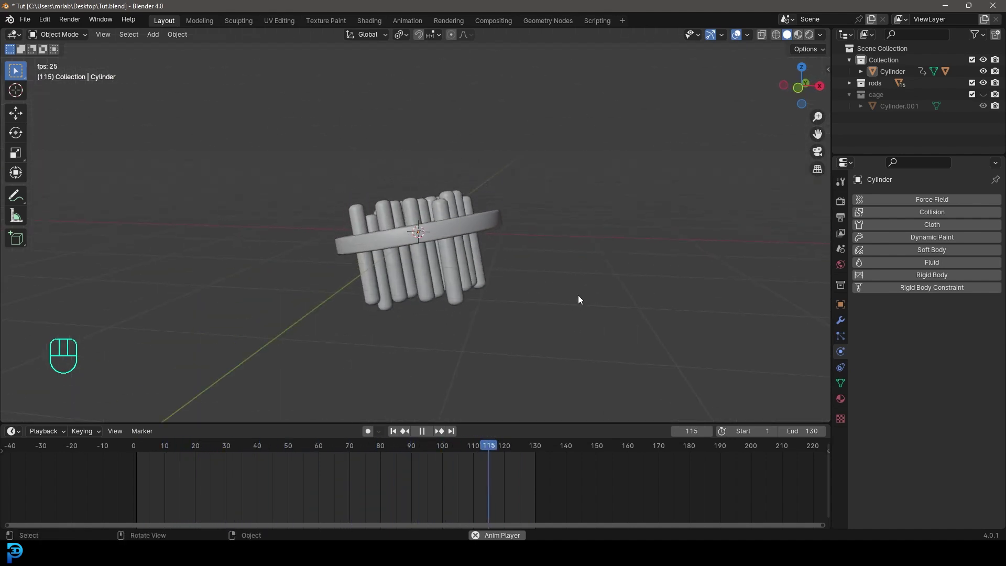
key("space")
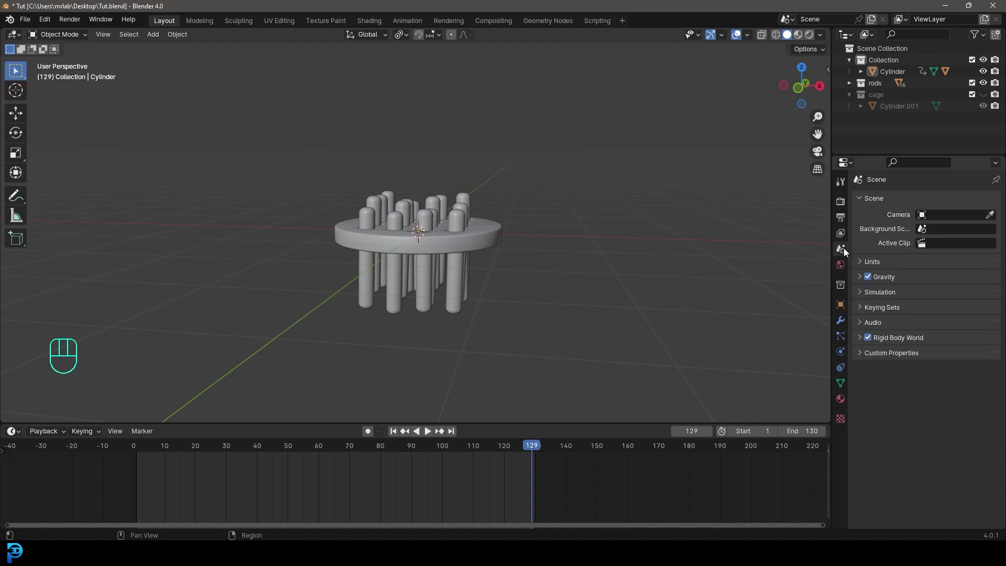
Set the Rigid Body World cache end to 130 in Scene properties and bake the simulation.
left_click(860, 339)
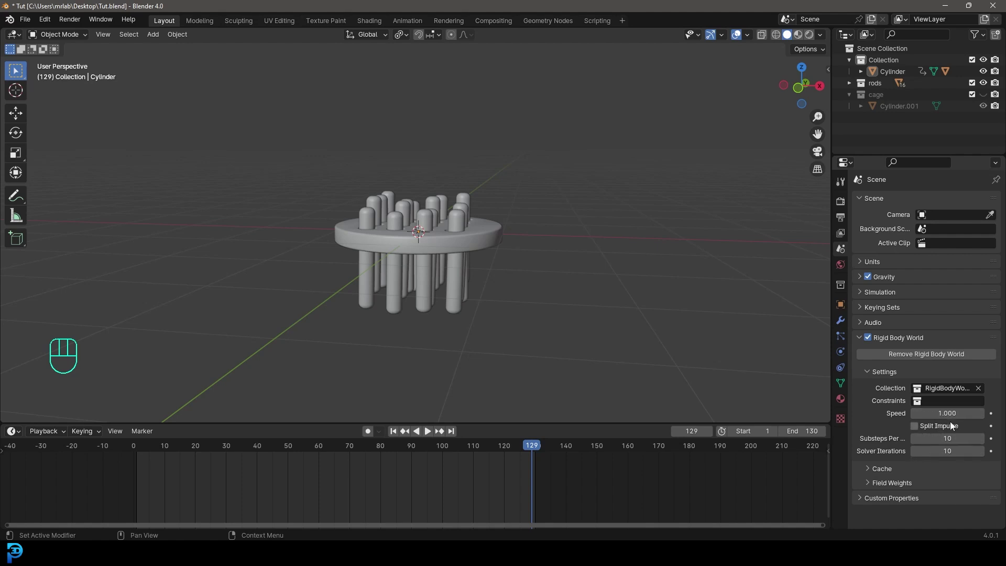
left_click(893, 467)
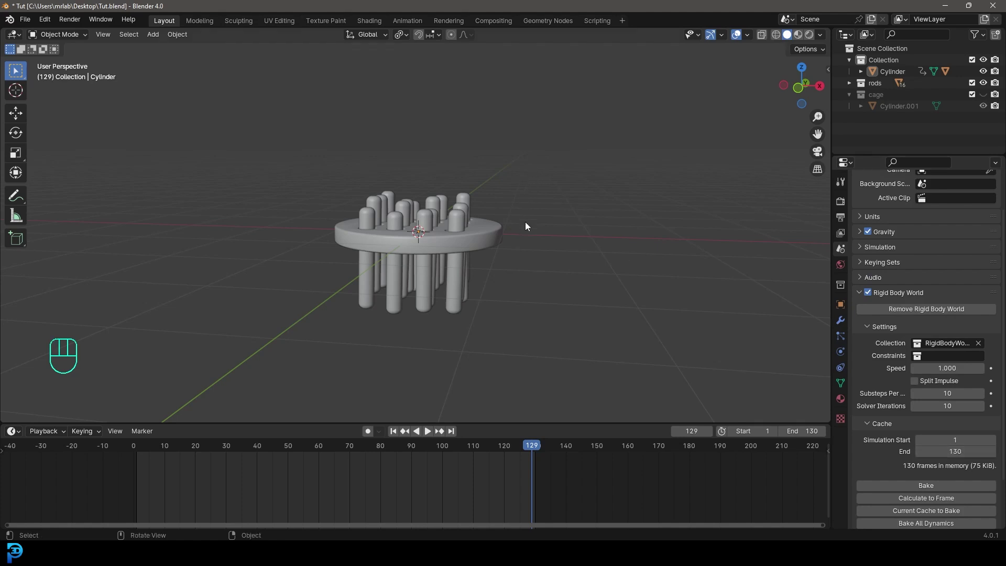
left_click(914, 489)
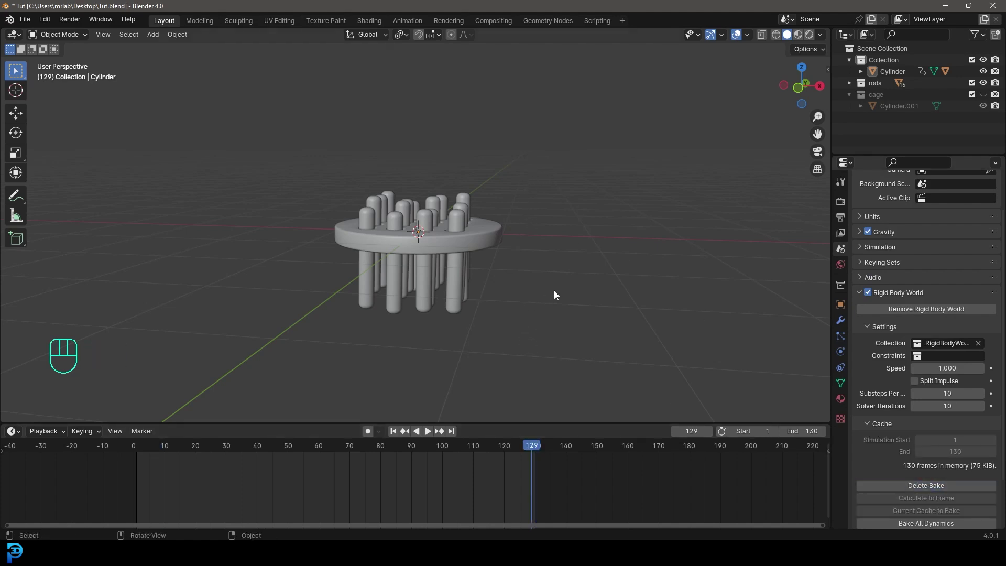
Play the baked simulation from frame 1, inspect the rods, then return to front view.
key("shift+Left")
key("space")
left_click_drag(564, 240, 390, 246)
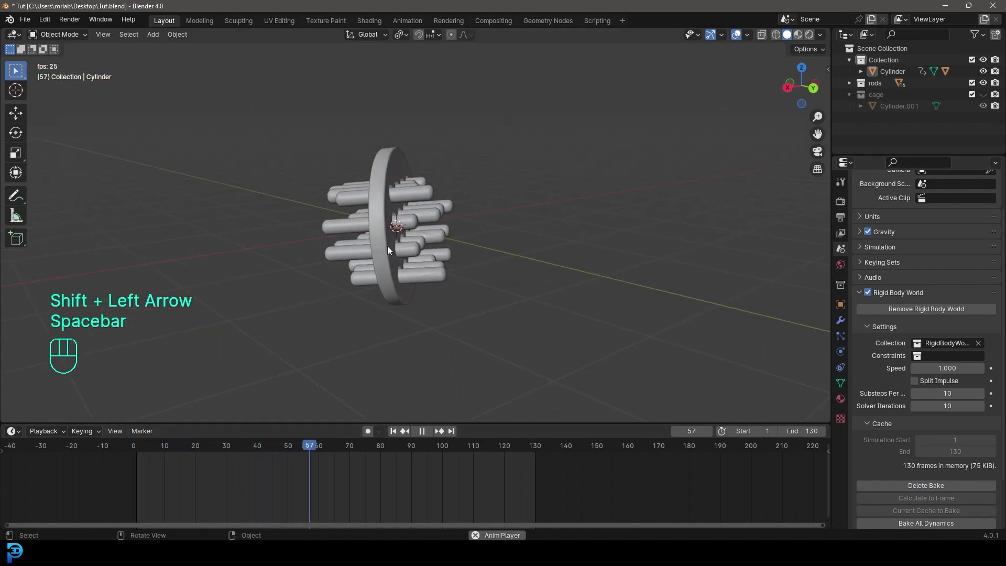
left_click_drag(367, 234, 531, 244)
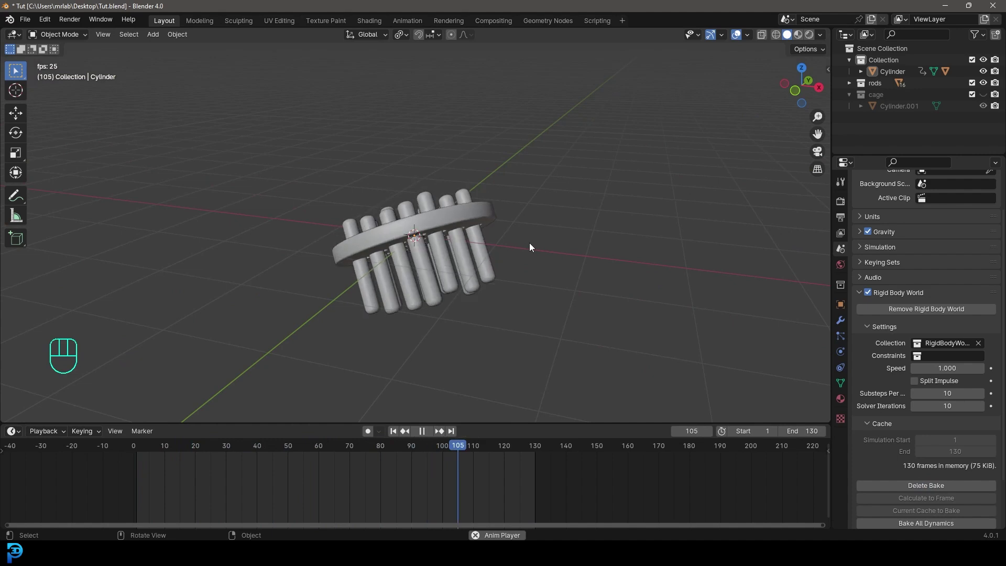
key("space")
key("KP_1")
Add a torus, scale it out around the disc and reshape it with proportional editing into a ring with bulges.
key("shift+a")
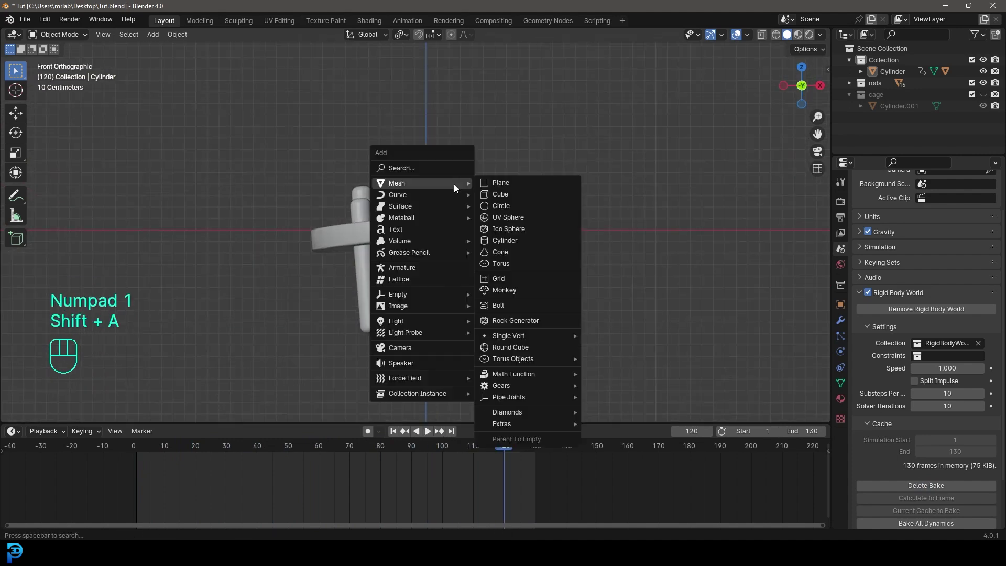
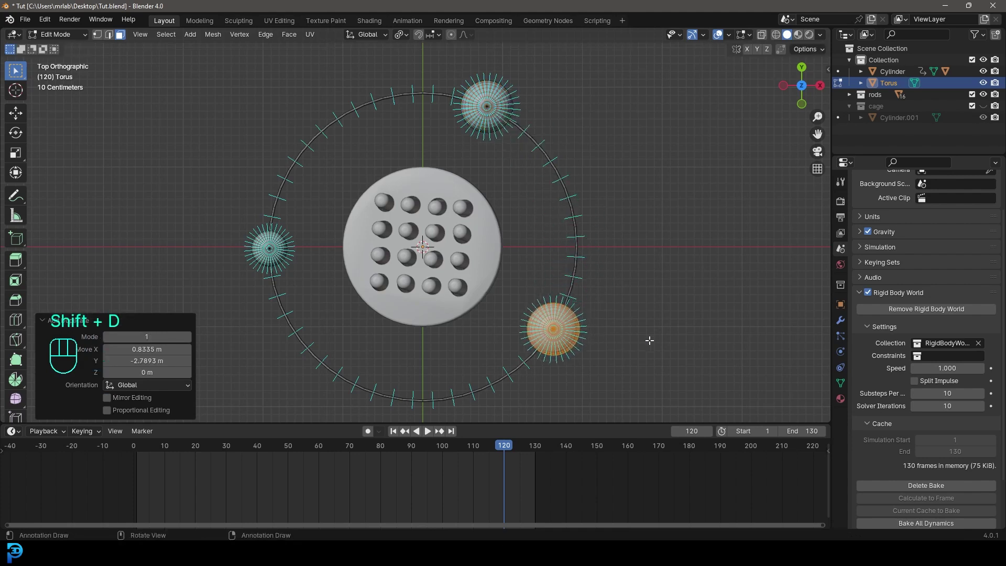
key("s")
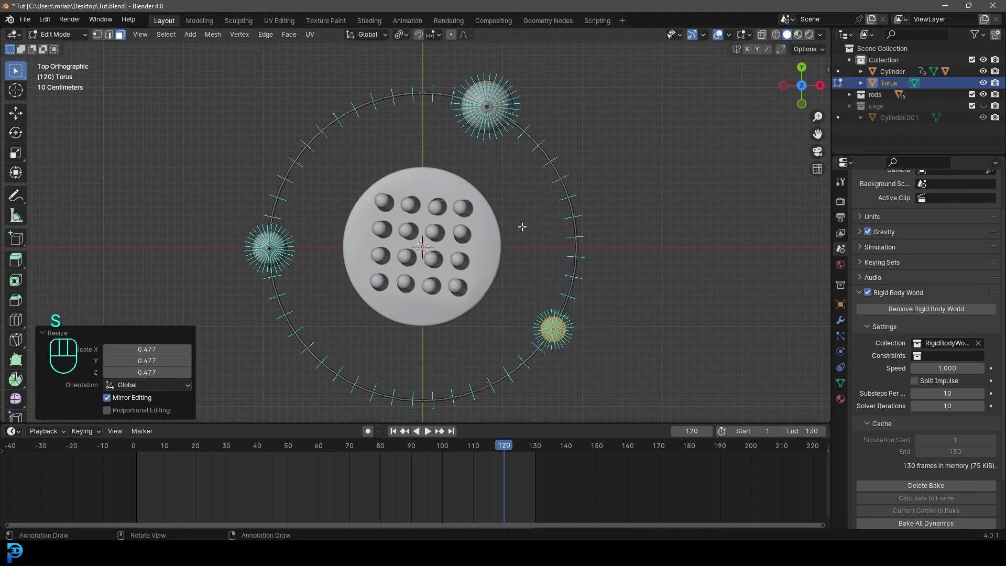
key("Tab")
left_click_drag(500, 101, 474, 98)
left_click_drag(519, 277, 517, 195)
key("alt+a")
left_click_drag(517, 287, 524, 270)
key("KP_1")
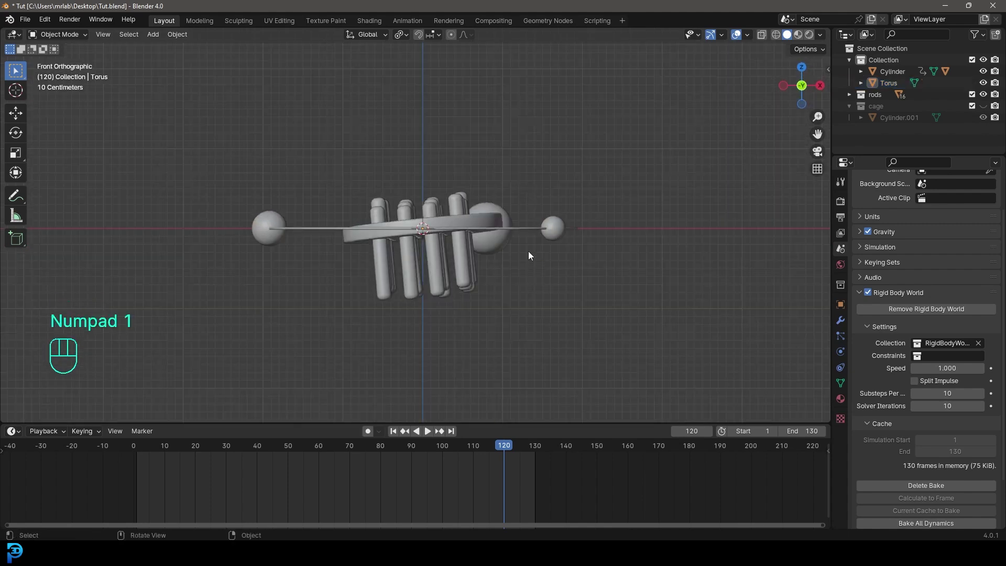
Select the orbit ring and trackball-rotate it to tilt diagonally across the rods with auto keying on.
left_click_drag(435, 264, 419, 240)
left_click(284, 205)
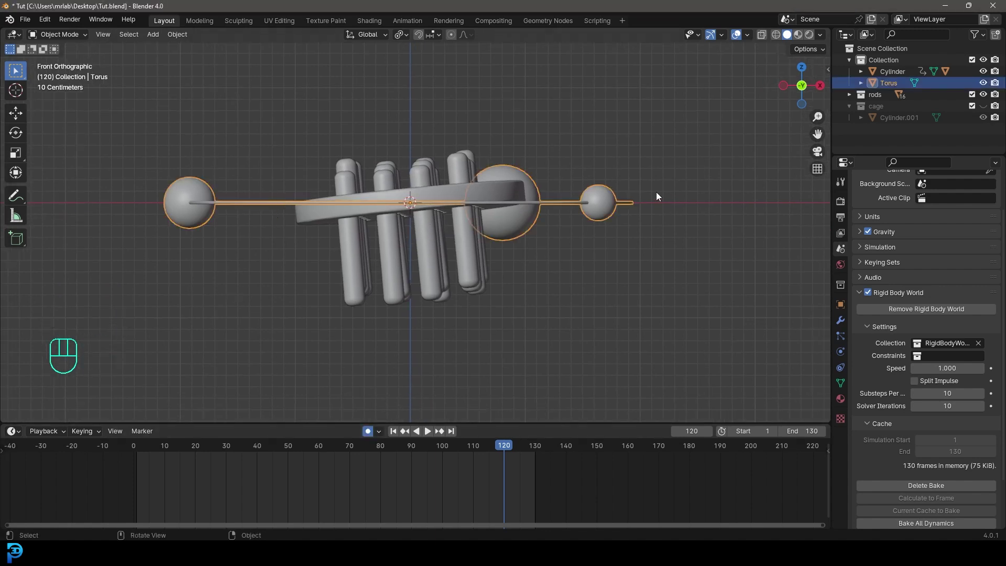
key("r")
key("r")
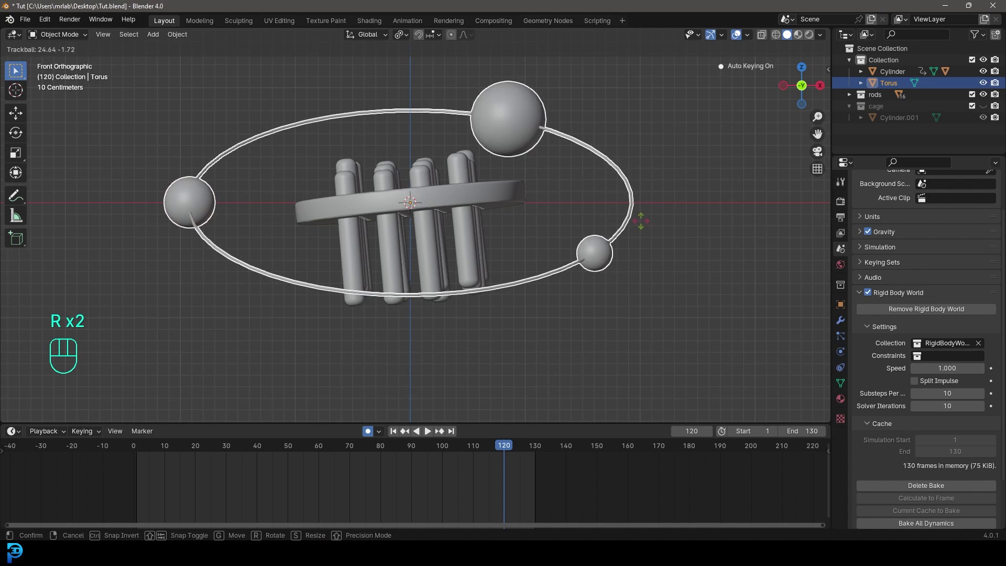
key("r")
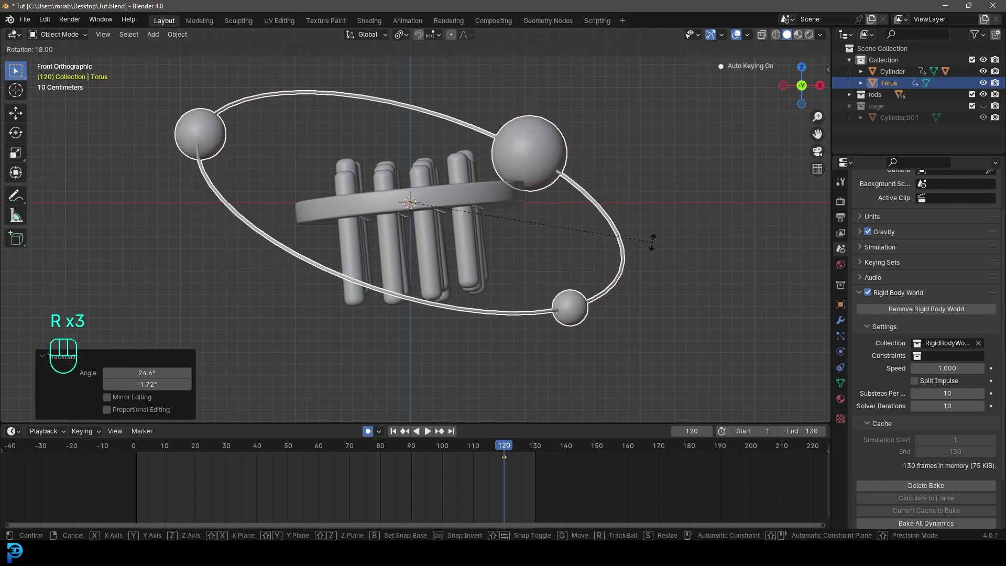
left_click_drag(520, 475, 500, 456)
left_click_drag(519, 472, 517, 471)
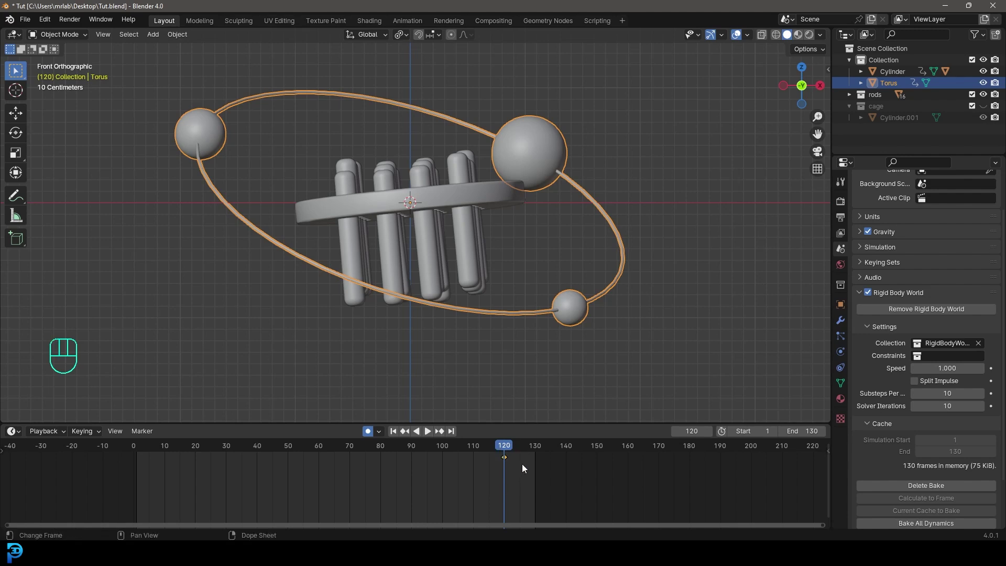
Shift the ring's keyframes along the timeline and keyframe further tilts at frames 0, 50 and 90, then preview.
key("g")
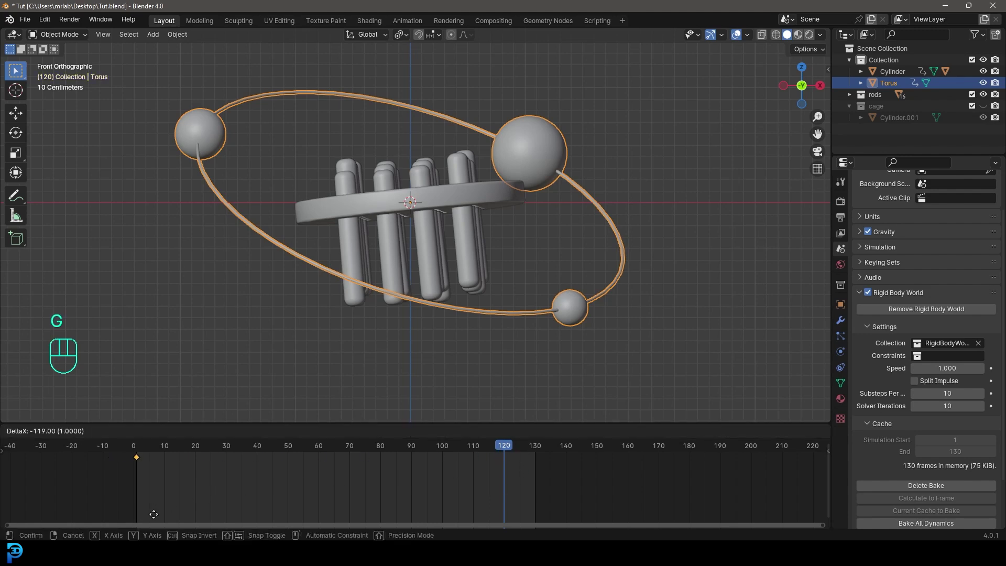
left_click_drag(157, 519, 142, 484)
left_click_drag(128, 452, 142, 466)
key("shift+d")
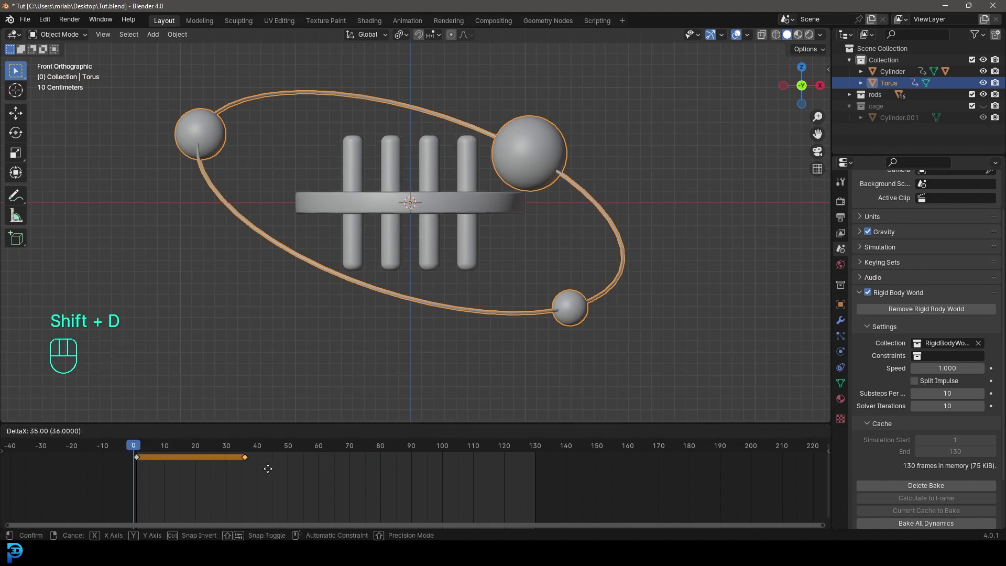
left_click_drag(543, 491, 181, 472)
left_click_drag(161, 451, 293, 481)
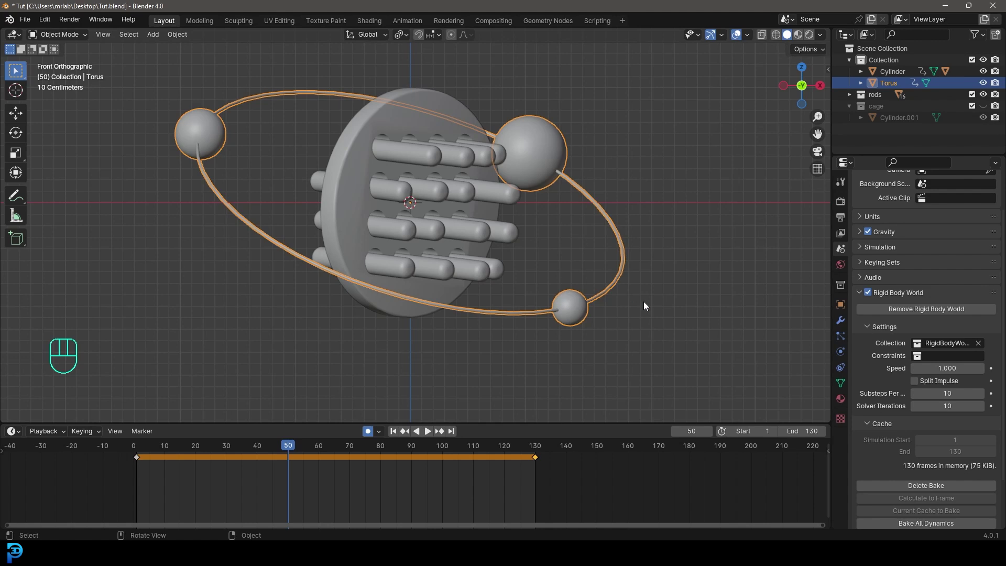
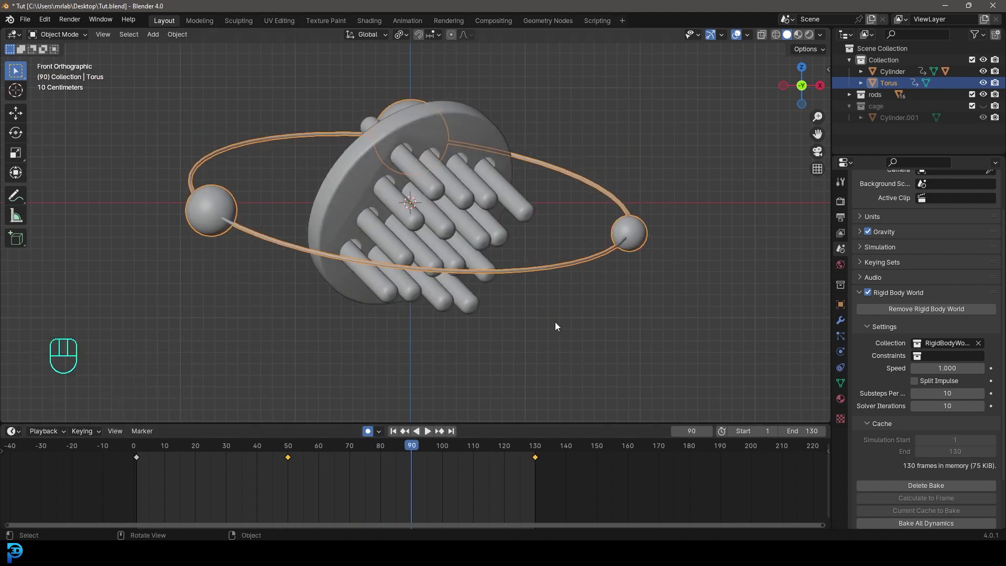
key("r")
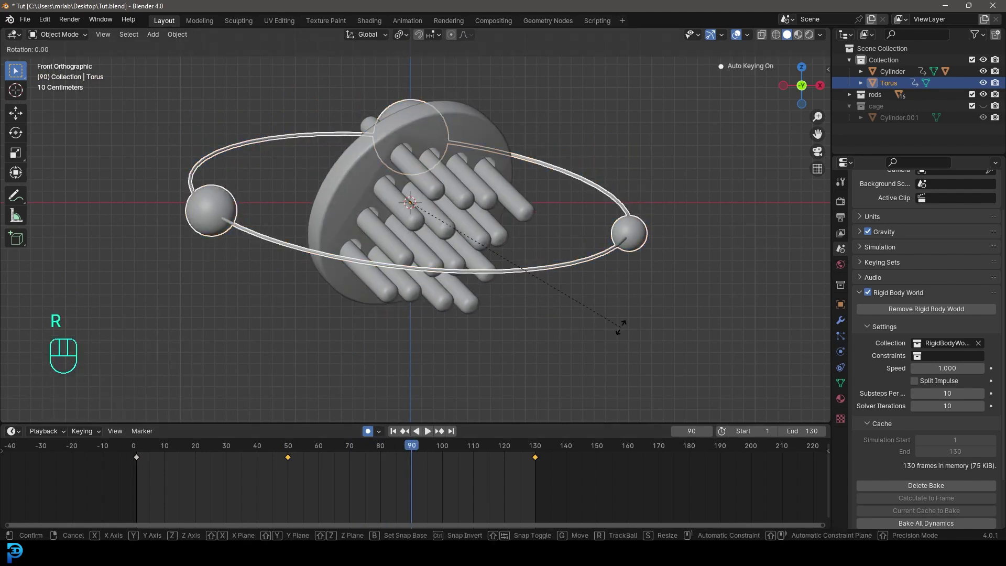
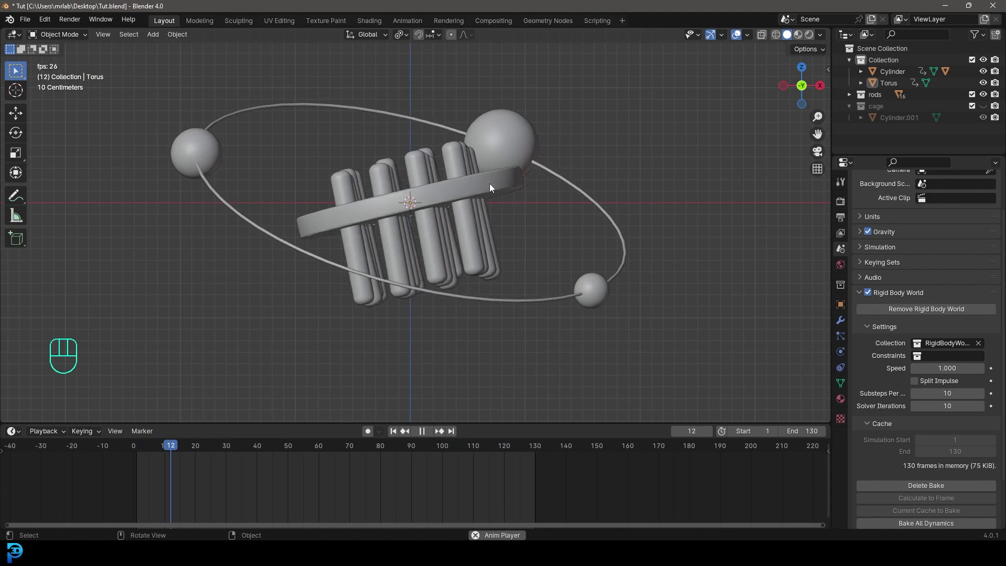
left_click_drag(525, 174, 504, 223)
Add a new camera and align it to the current view of the rods and ring.
key("space")
key("Tab")
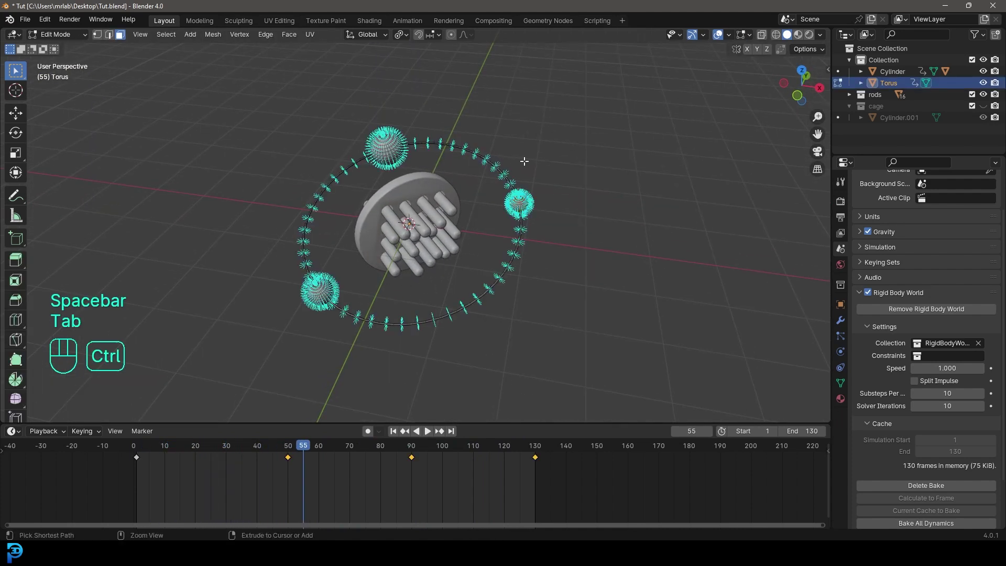
key("ctrl+l")
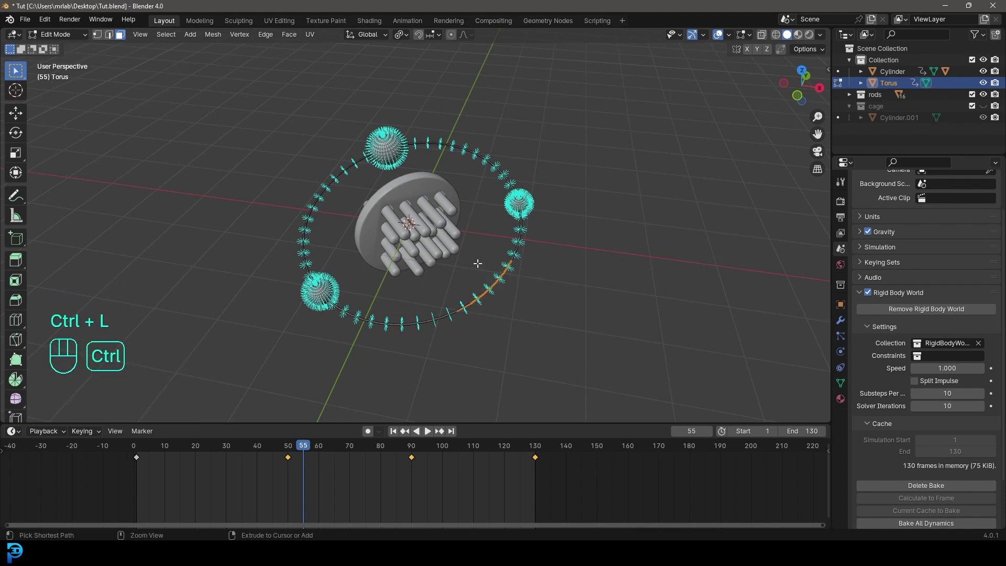
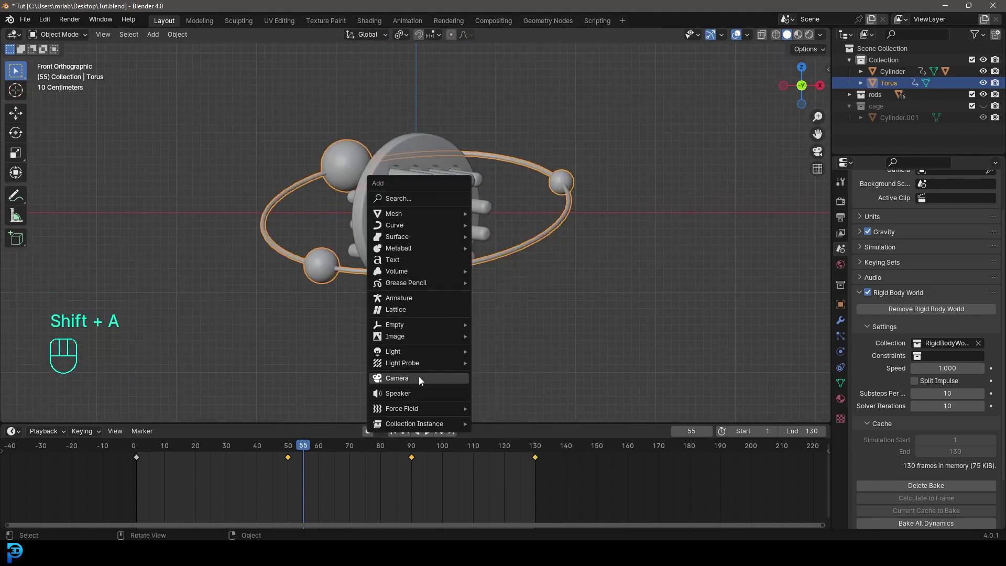
key("KP_3")
key("z")
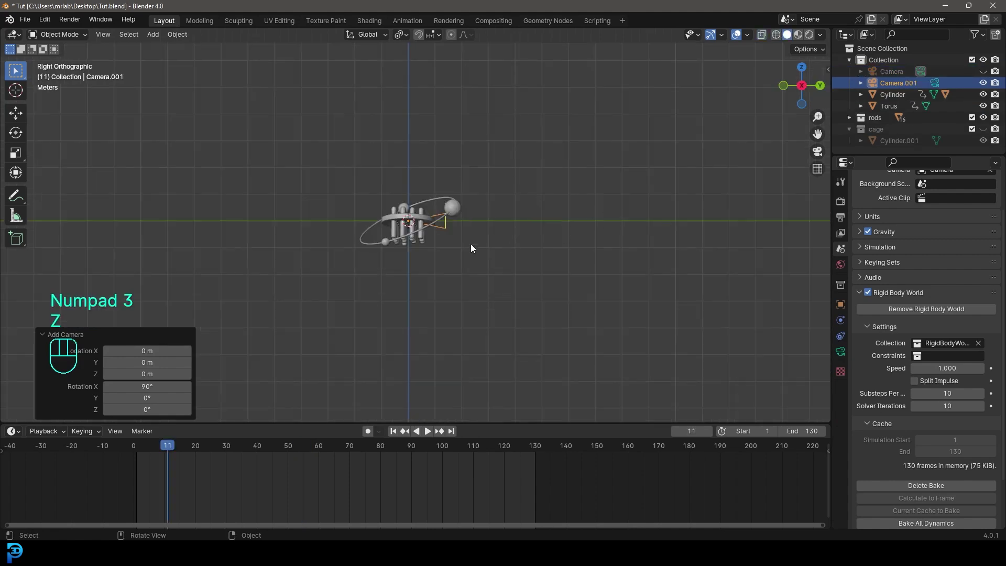
key("g")
key("y")
Delete the old camera, look through the new one and dolly it back to frame the scene.
left_click(231, 252)
key("z")
middle_click(476, 256)
key("KP_0")
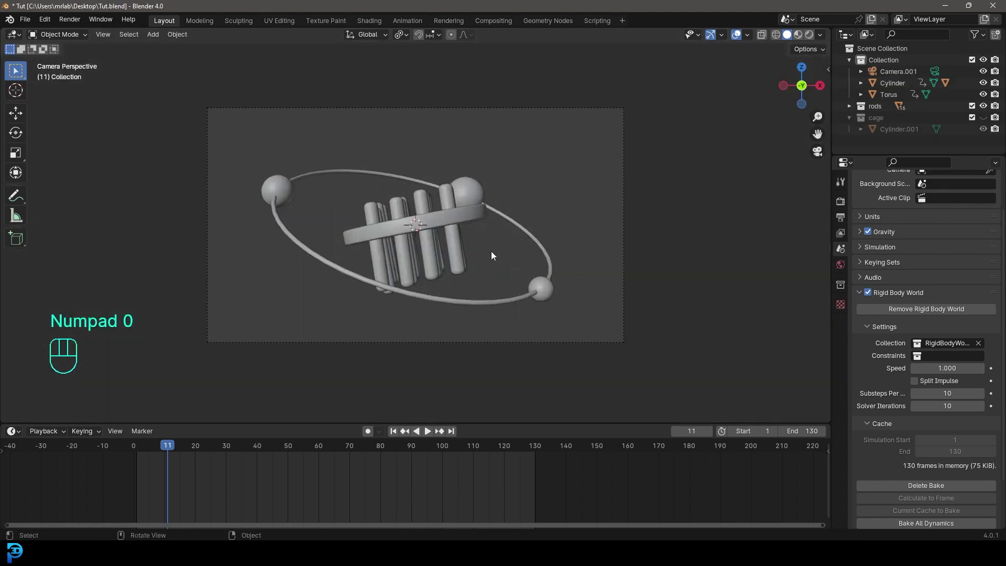
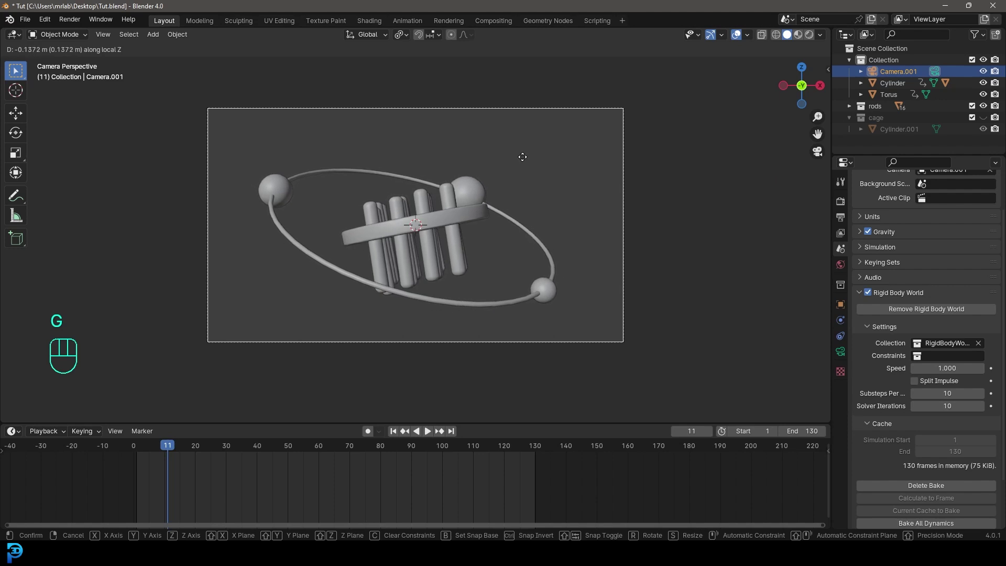
left_click_drag(525, 162, 410, 145)
Add a plane, scale it up and lower it along Z beneath the objects.
key("shift+a")
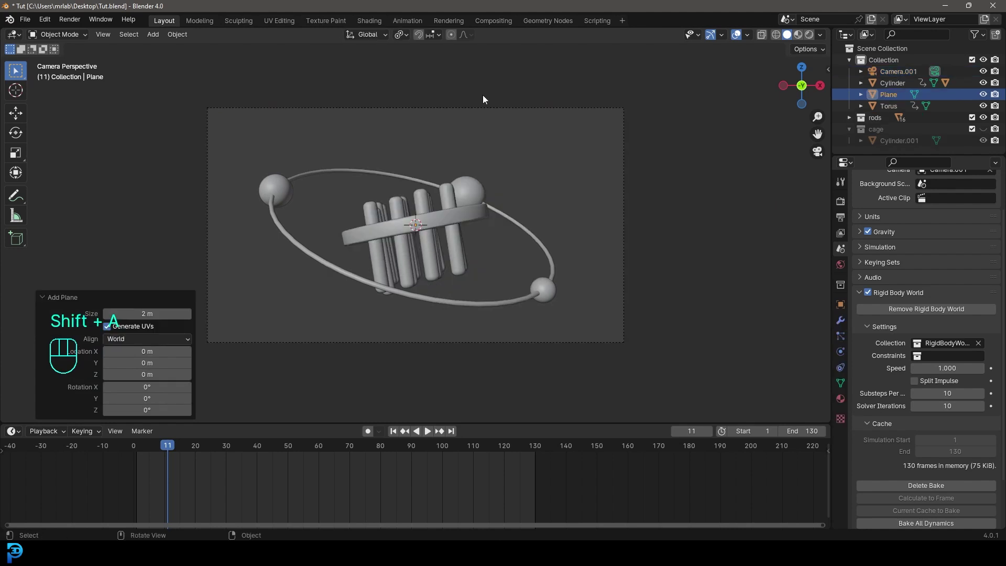
key("s")
left_click_drag(715, 290, 649, 259)
left_click_drag(649, 259, 604, 276)
key("g")
key("z")
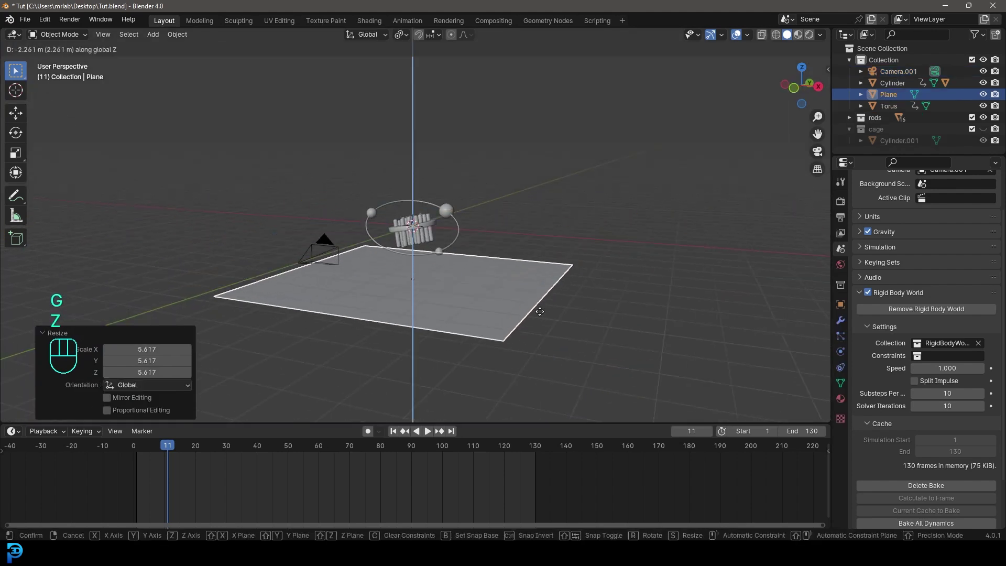
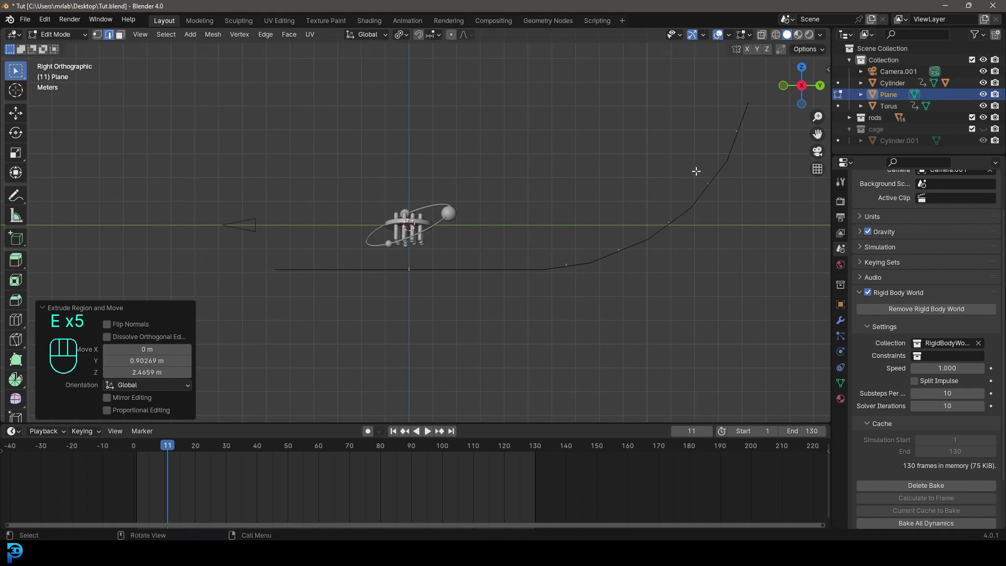
Bend the plane's back edge upward into a curved backdrop and check it through the camera.
key("Tab")
left_click_drag(613, 198, 696, 210)
left_click_drag(543, 142, 554, 206)
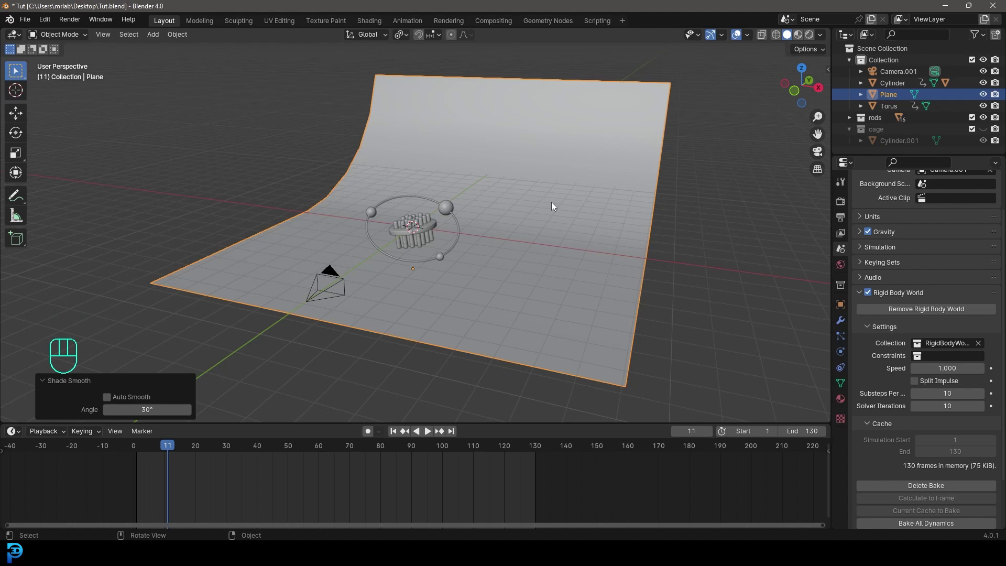
key("KP_0")
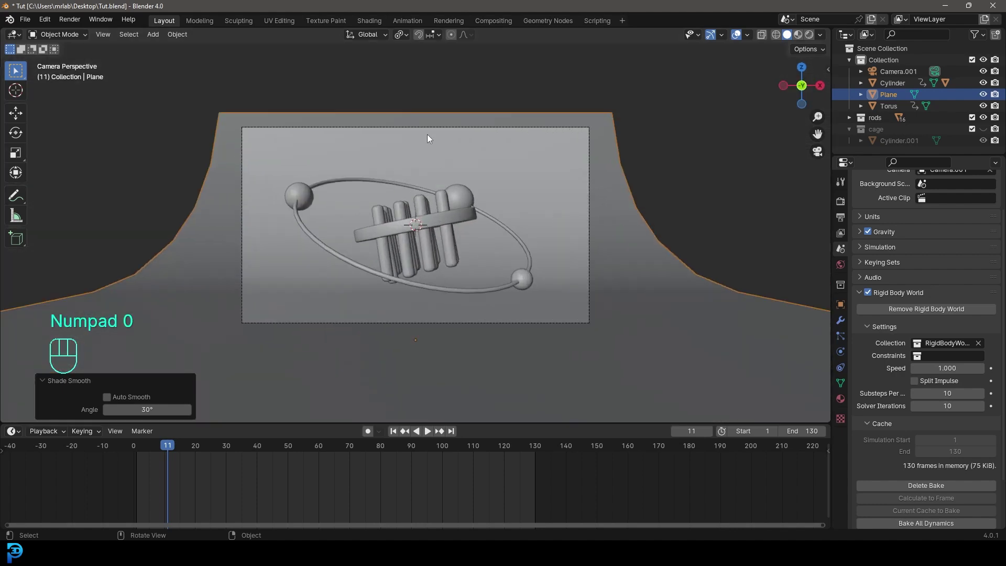
Frame the camera view, set Cycles render samples to 55 and save Tut.blend.
key("ctrl+b")
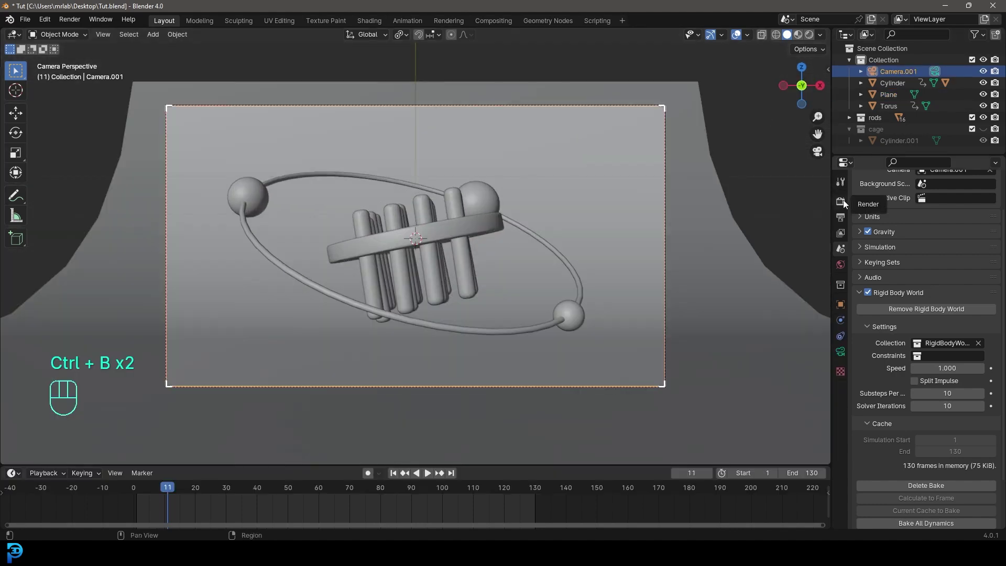
left_click_drag(964, 200, 951, 241)
key("ctrl+s")
key("ctrl+s")
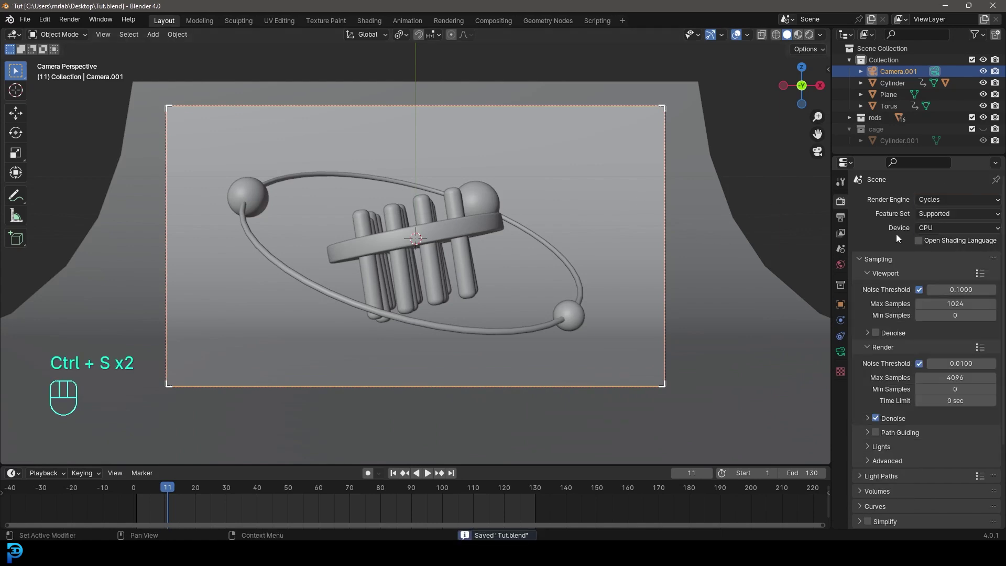
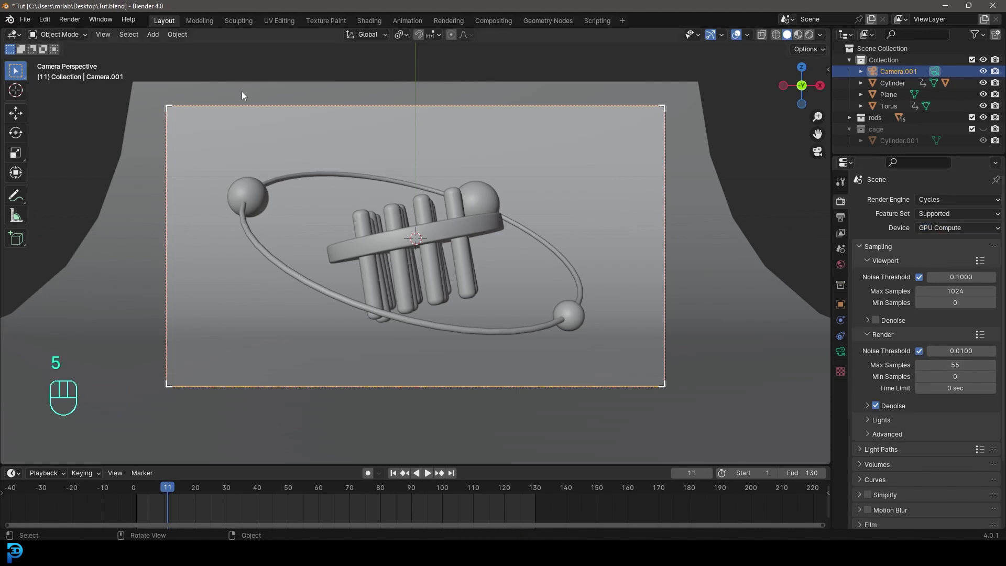
Add a new plane, rotate it upright and give it a white material with colour value 5.
key("shift+a")
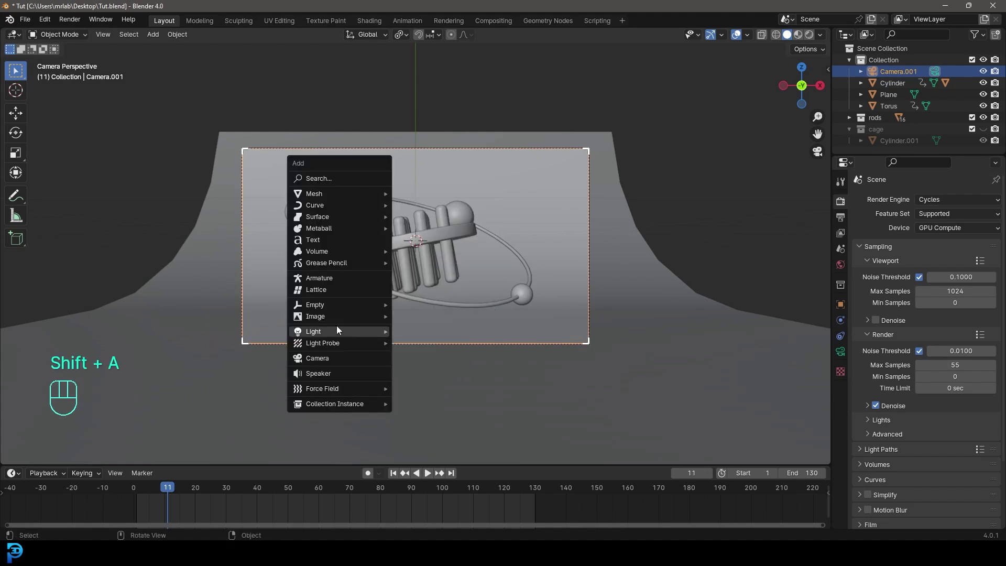
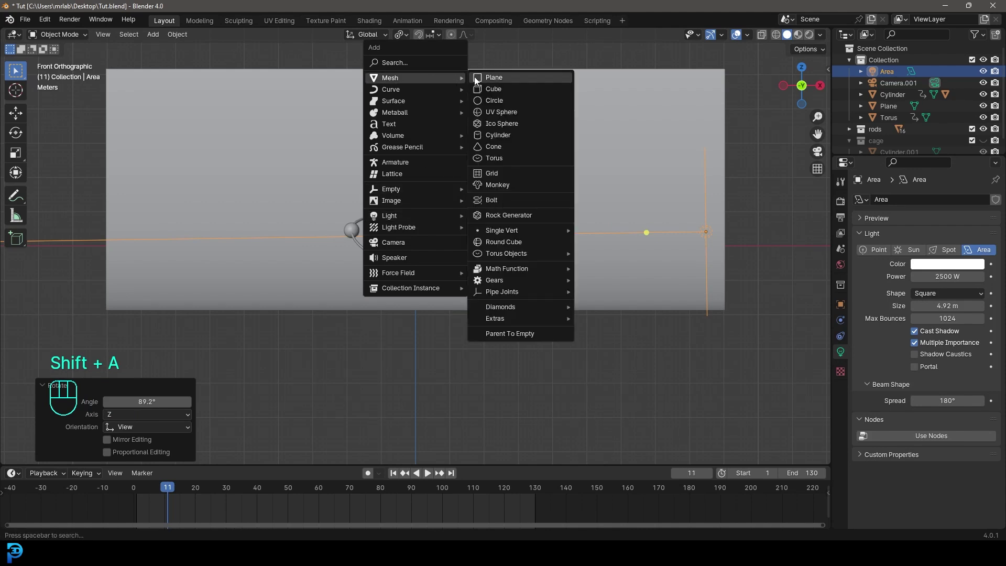
key("g")
left_click(279, 292)
key("r")
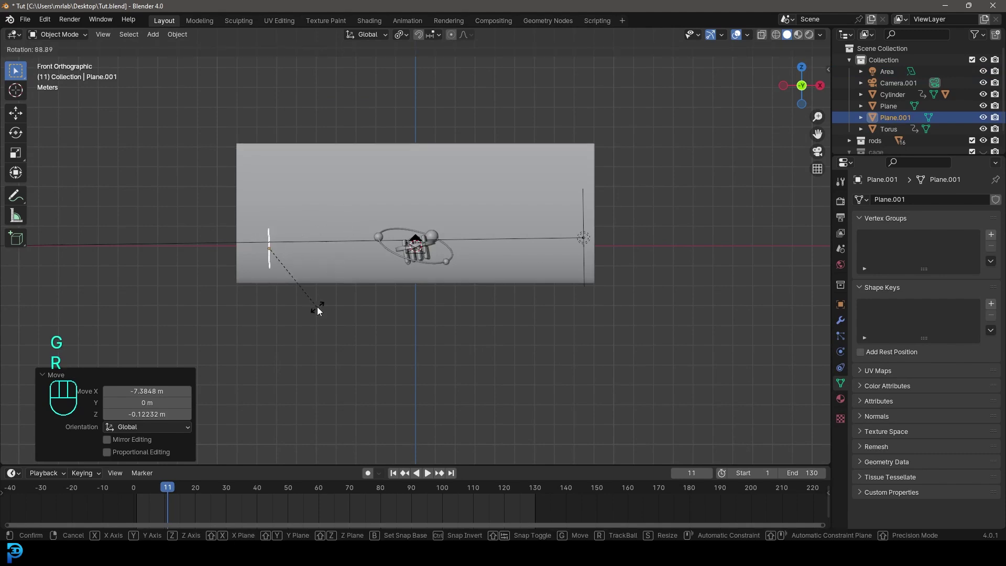
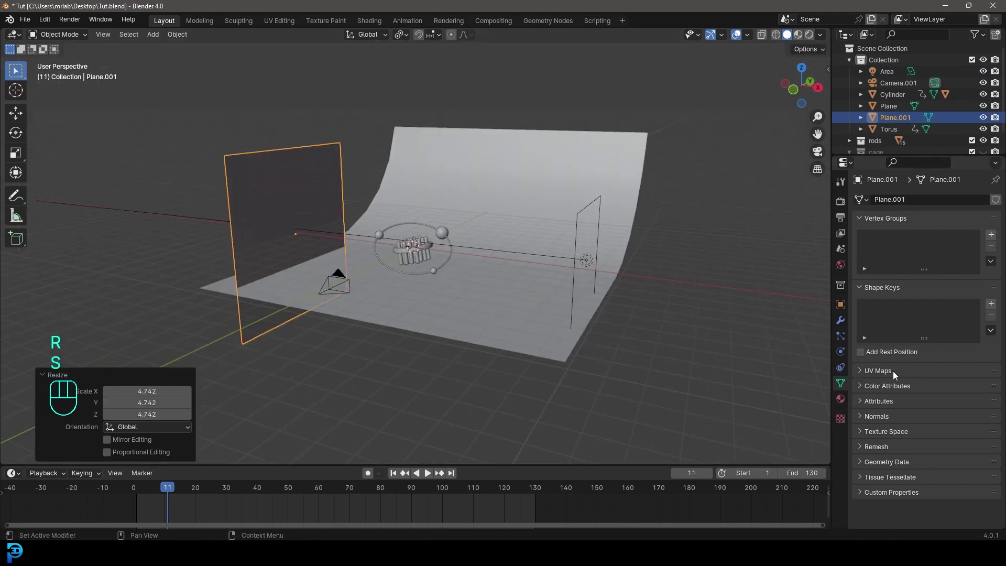
left_click(847, 402)
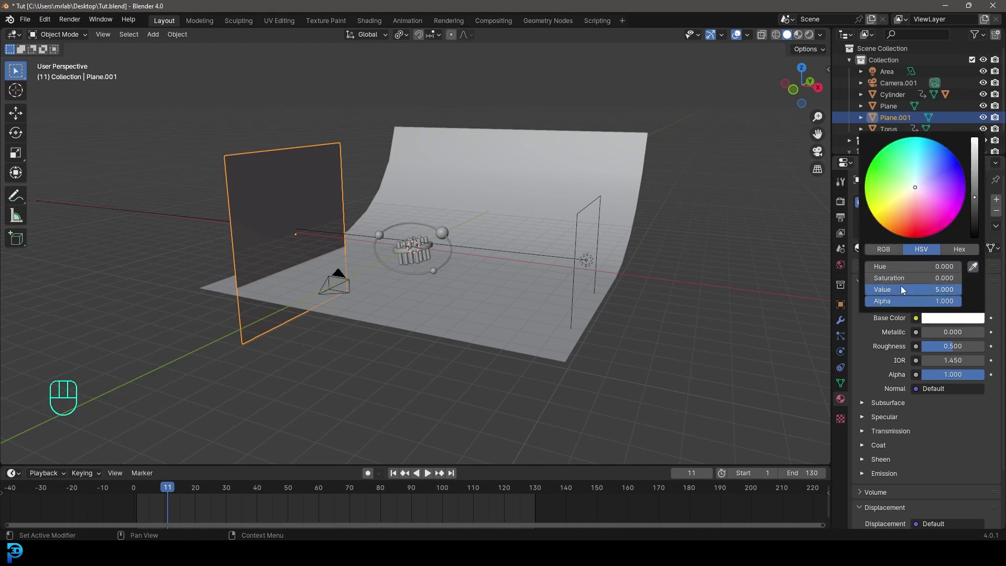
Duplicate the 2500 W area light and place the copy on the opposite side of the rods.
key("KP_0")
key("z")
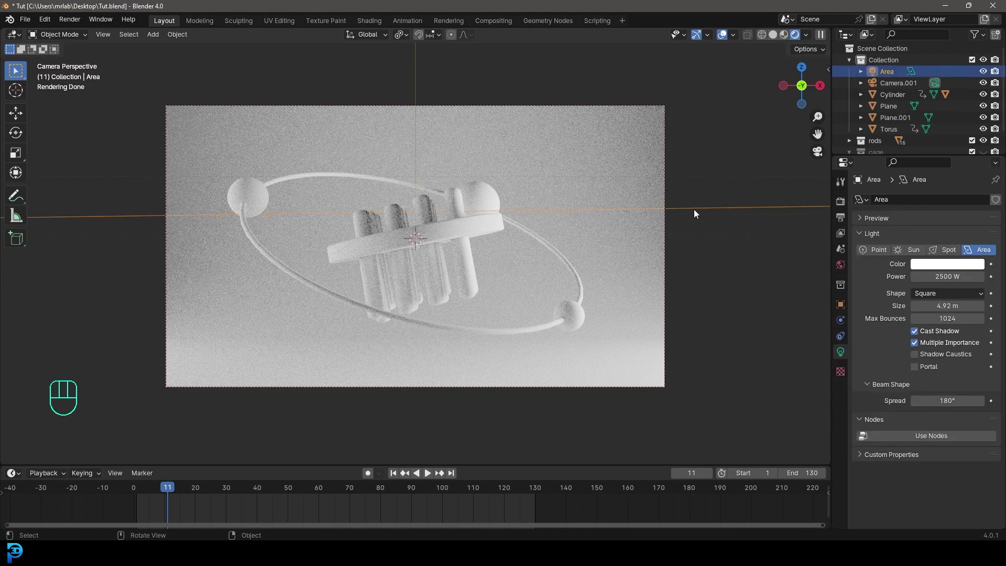
key("KP_7")
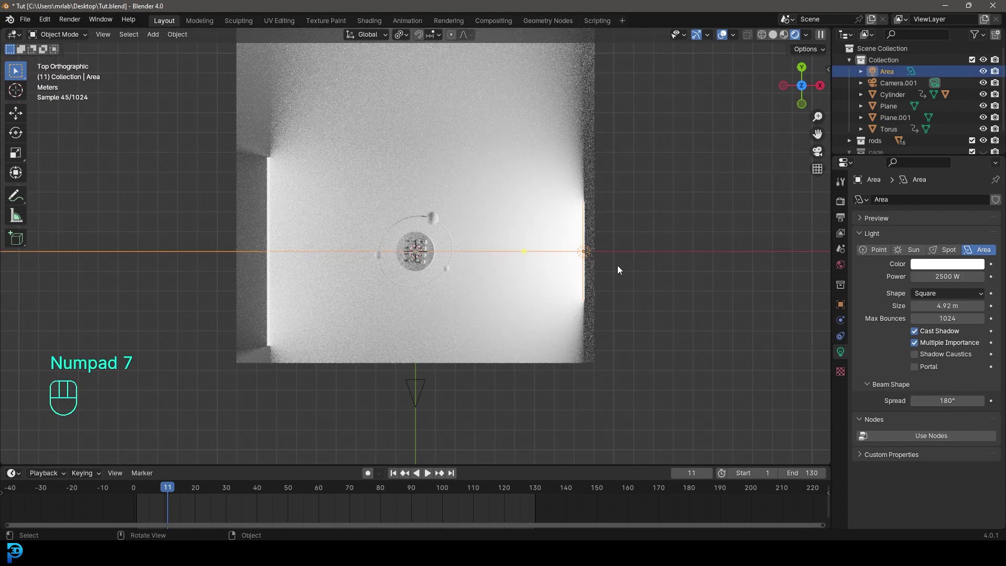
key("g")
key("shift+d")
key("r")
left_click_drag(677, 335, 623, 339)
Check the two-light setup through the camera in rendered shading.
key("KP_0")
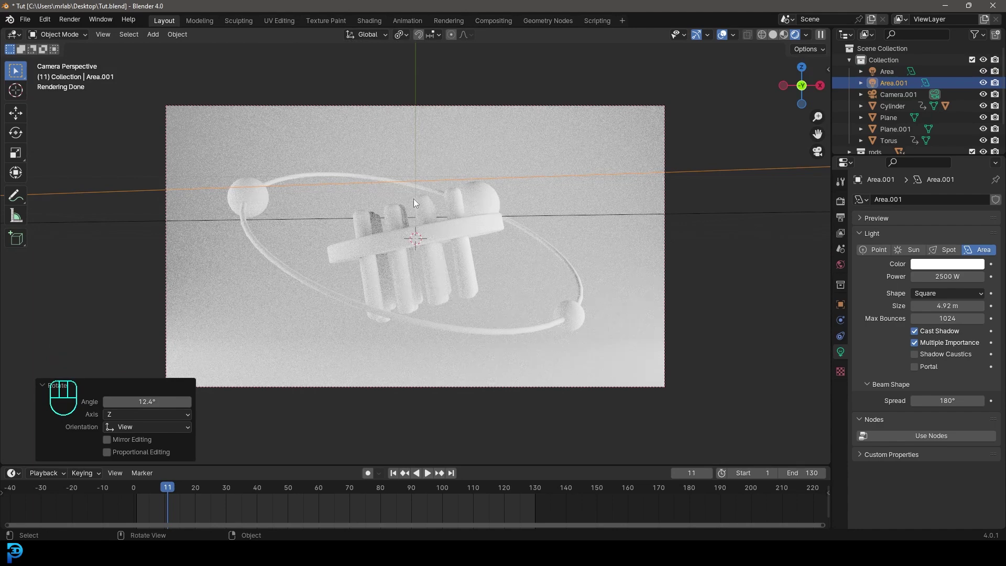
key("z")
left_click(210, 173)
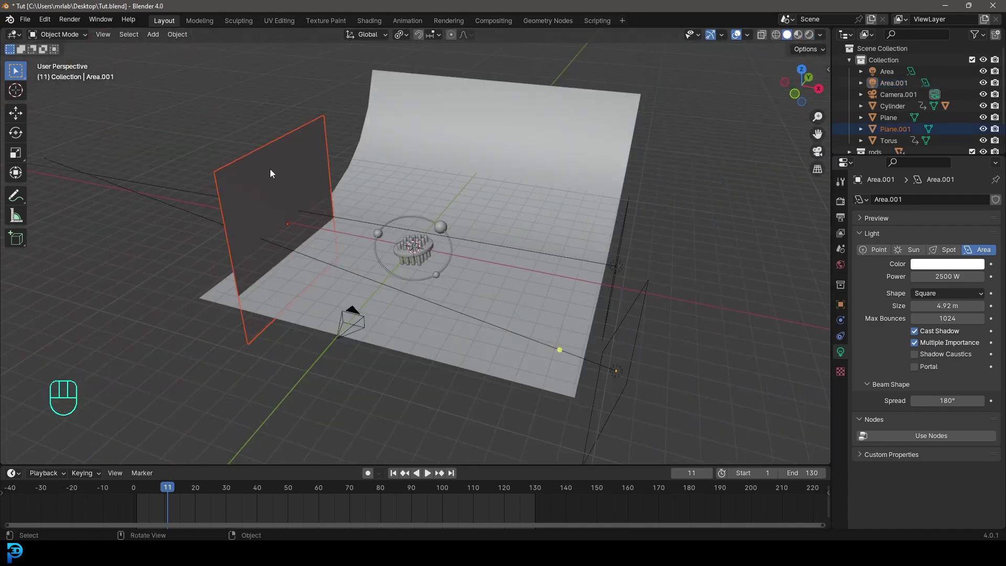
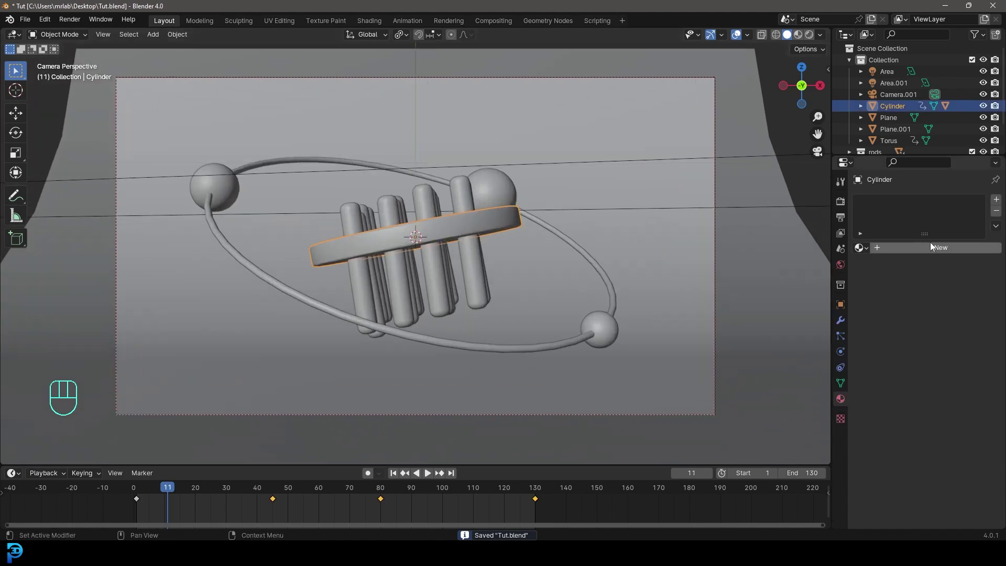
Give the disc a copper metallic material and the ring a purple metallic one, previewed in rendered shading.
left_click(935, 252)
left_click(950, 318)
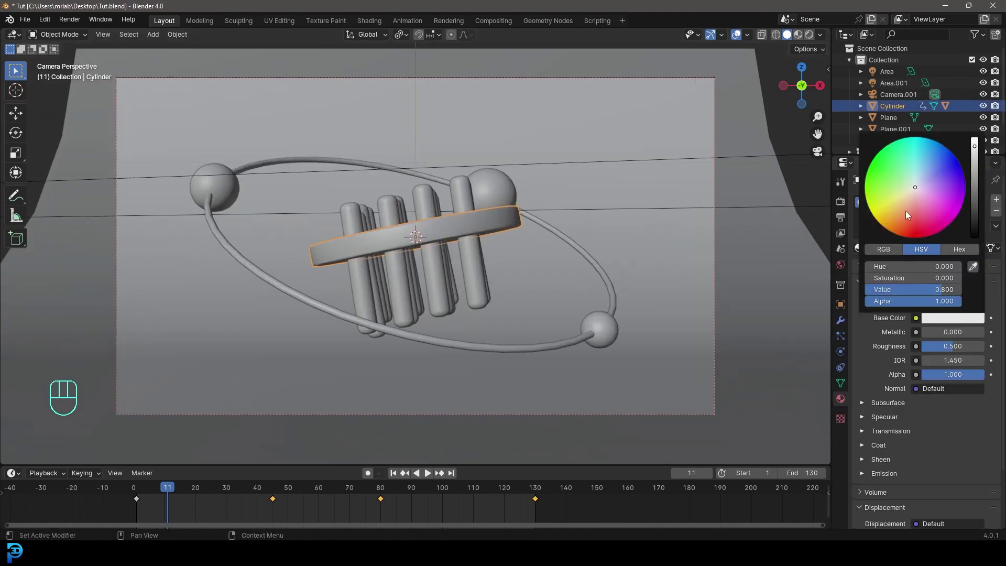
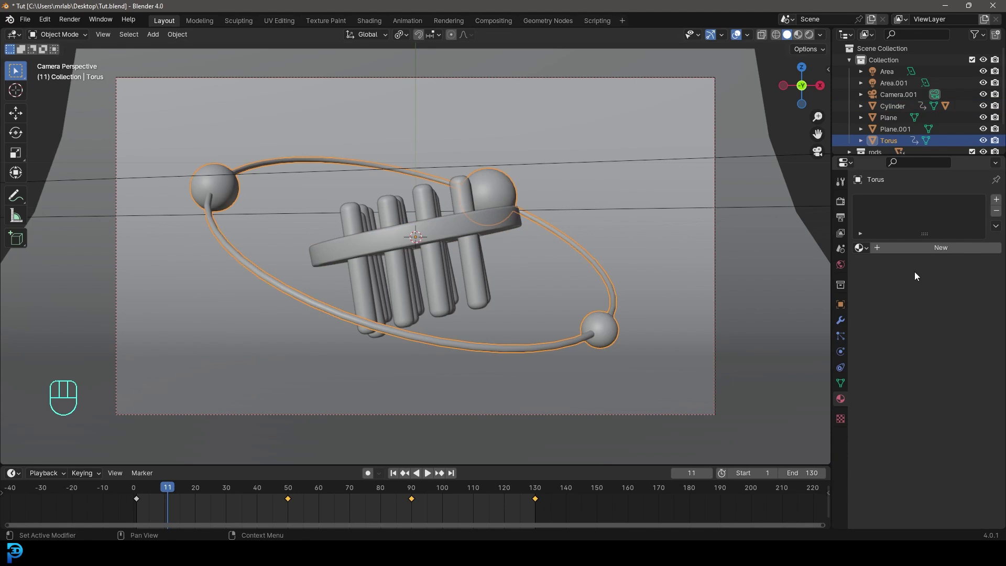
left_click(920, 256)
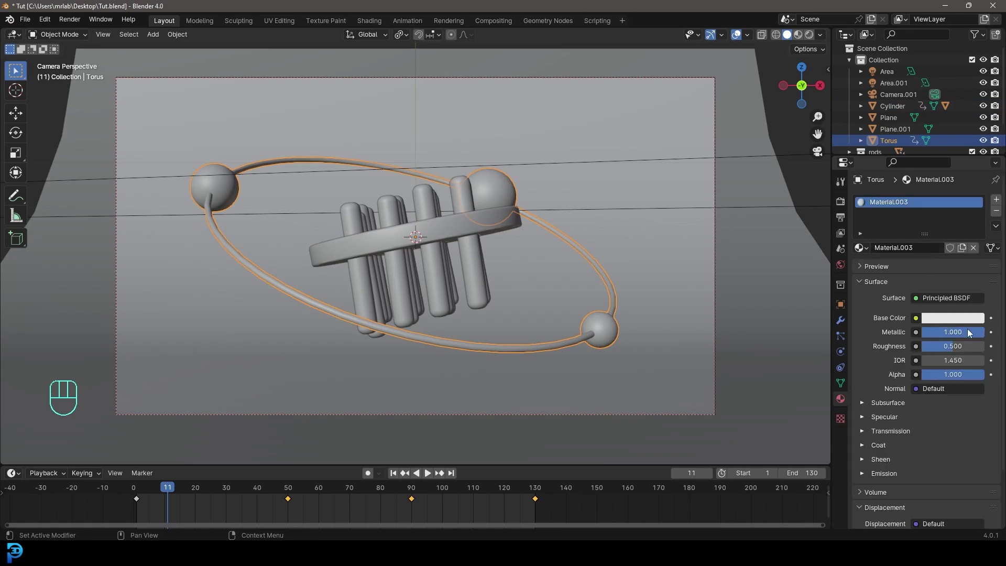
left_click(963, 320)
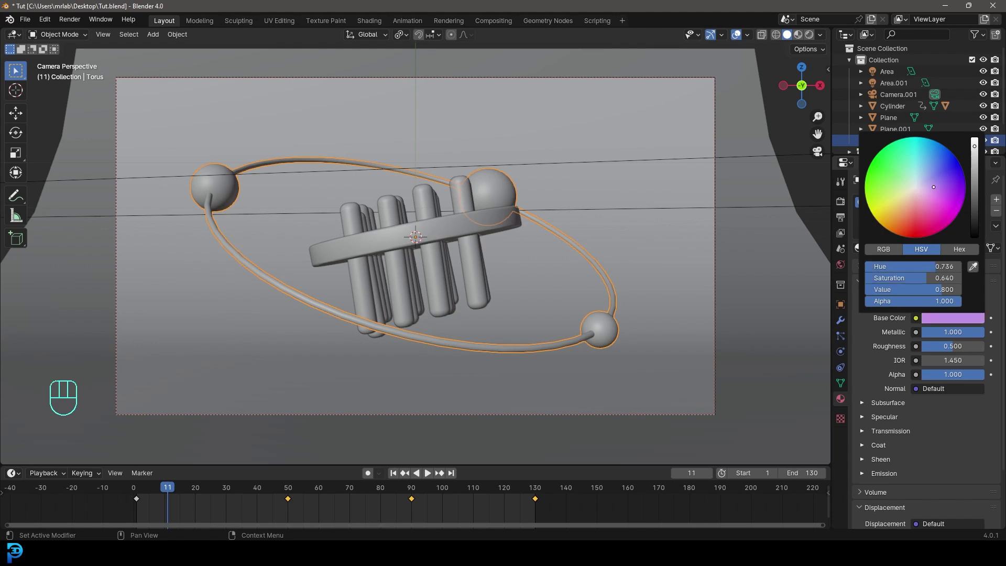
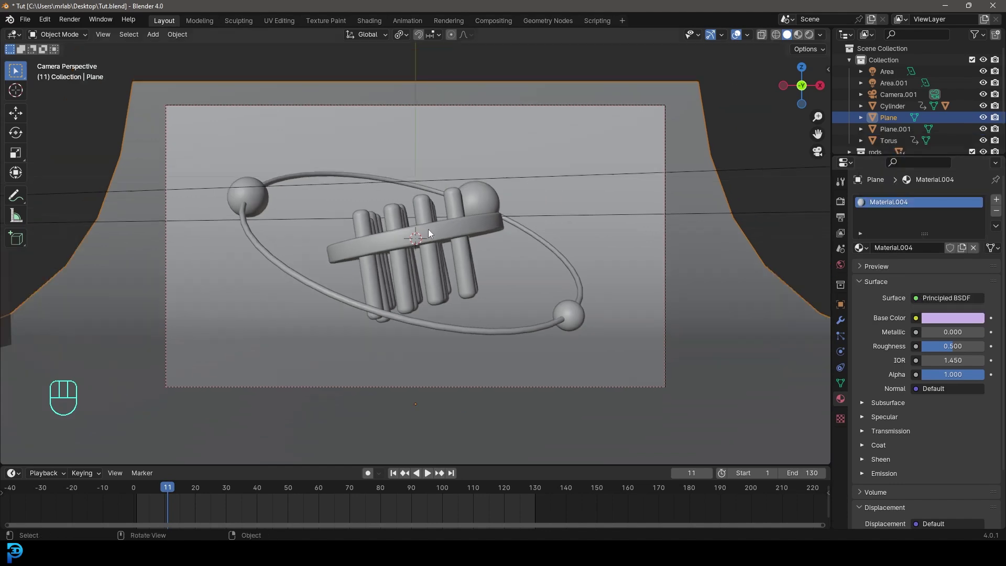
key("z")
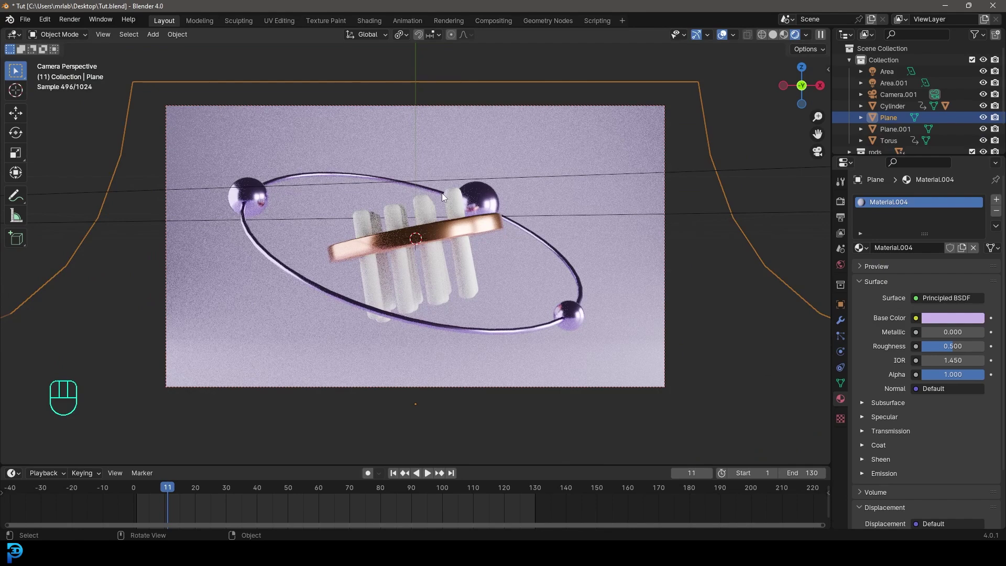
Select all sixteen rods in the rods collection with Cylinder.016 active.
key("z")
left_click_drag(539, 183, 480, 239)
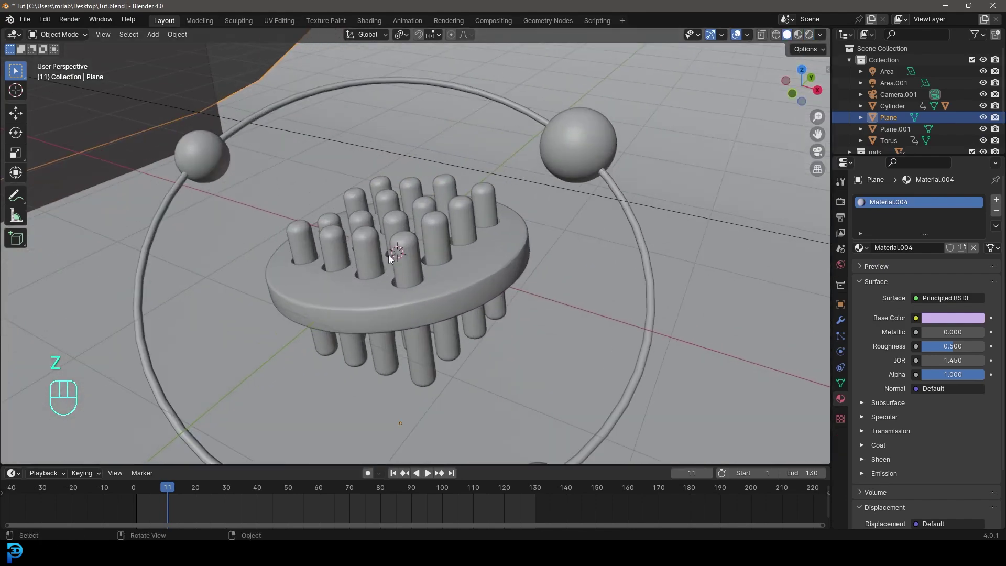
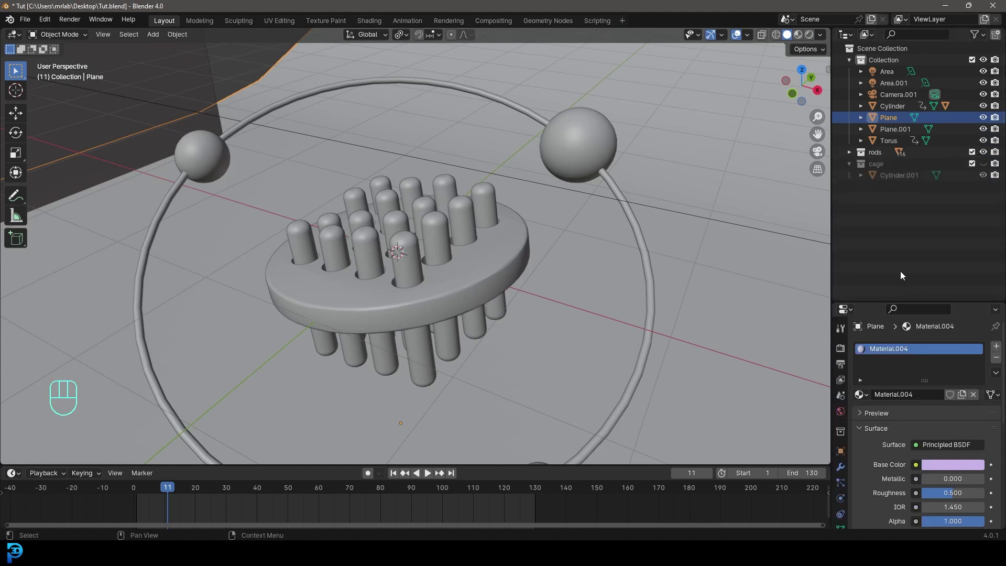
left_click_drag(858, 168, 908, 294)
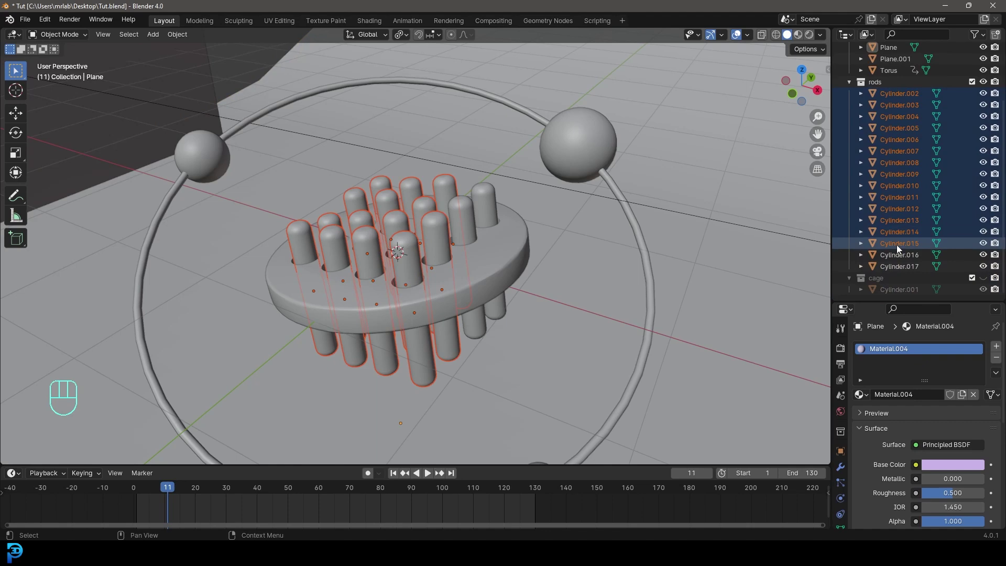
left_click_drag(896, 270, 909, 272)
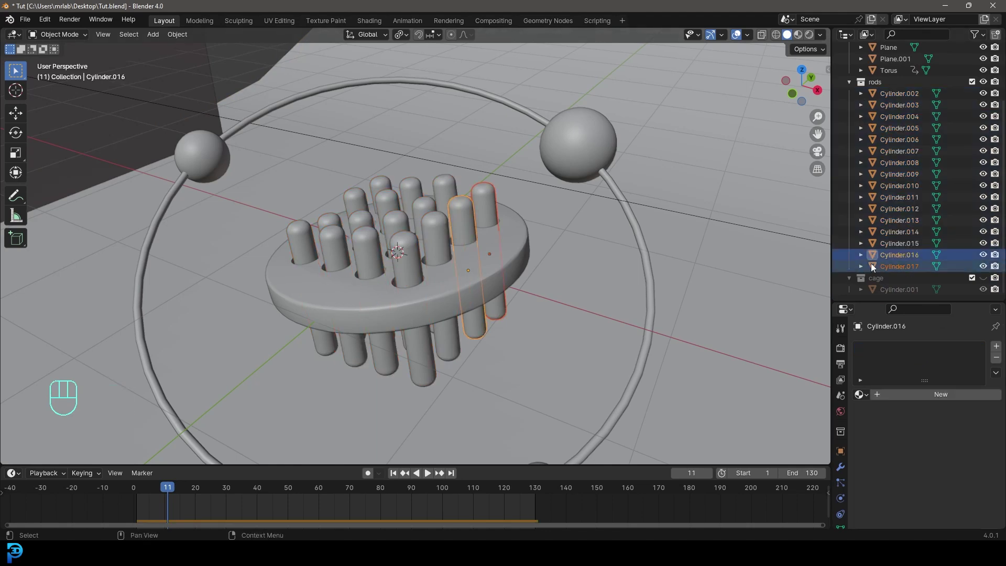
left_click(902, 102)
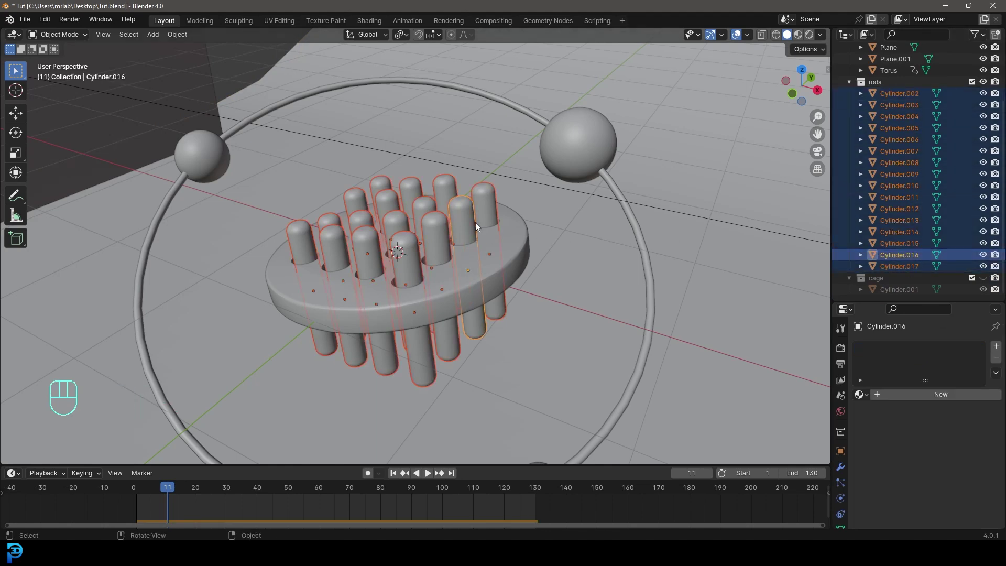
left_click_drag(467, 205, 444, 197)
left_click(444, 205)
left_click(446, 205)
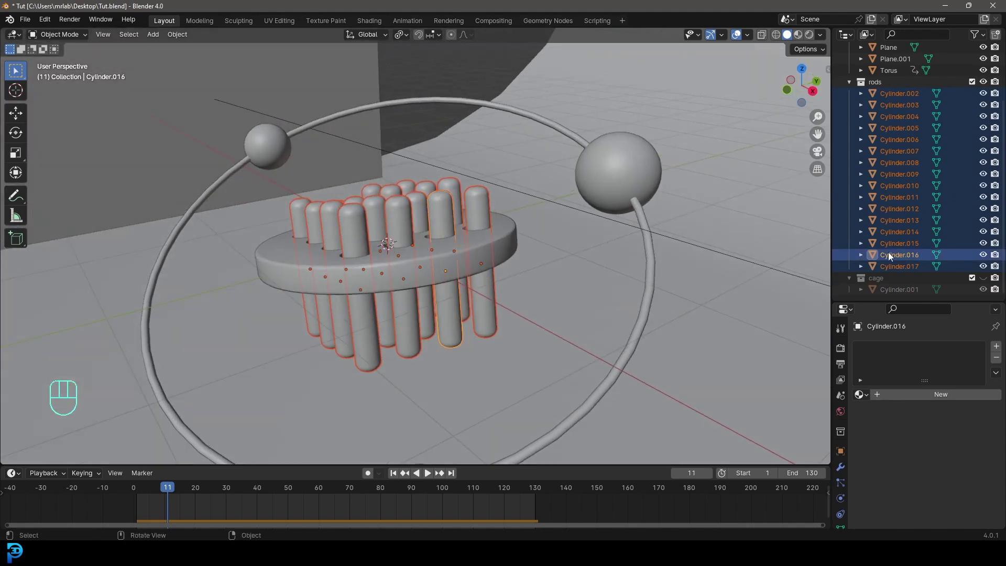
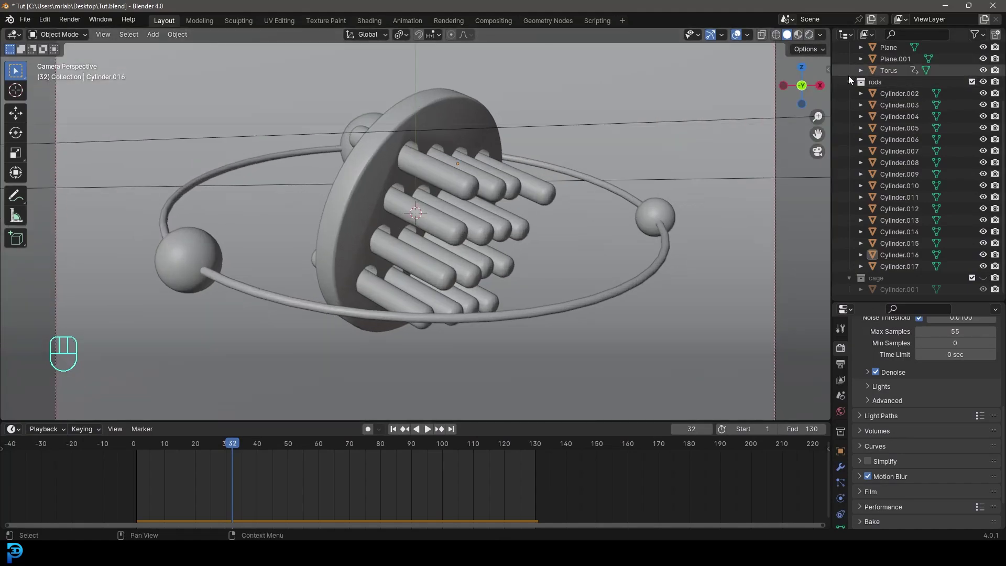
Collapse the rods list and exclude the cage collection from rendering.
left_click(853, 85)
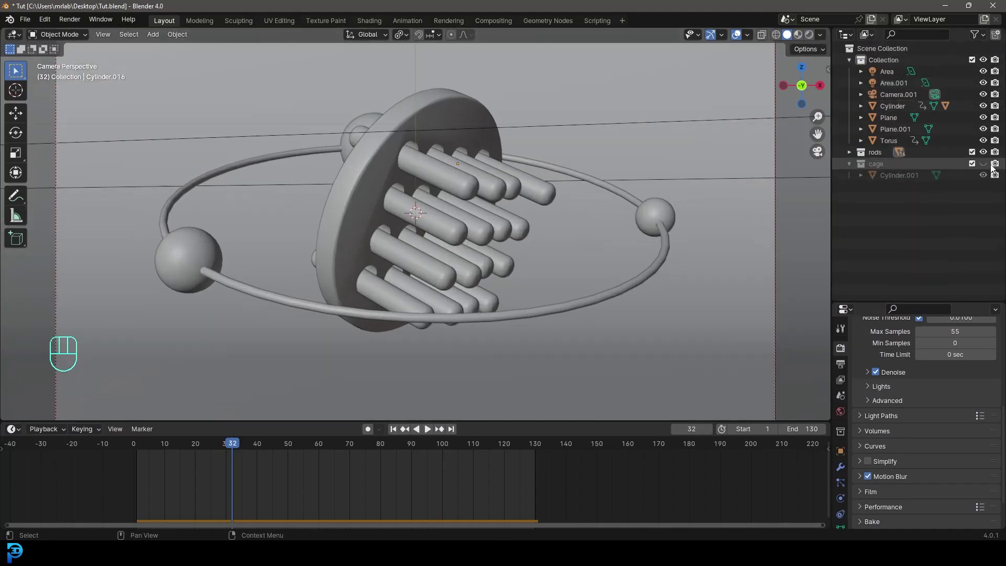
left_click(1002, 168)
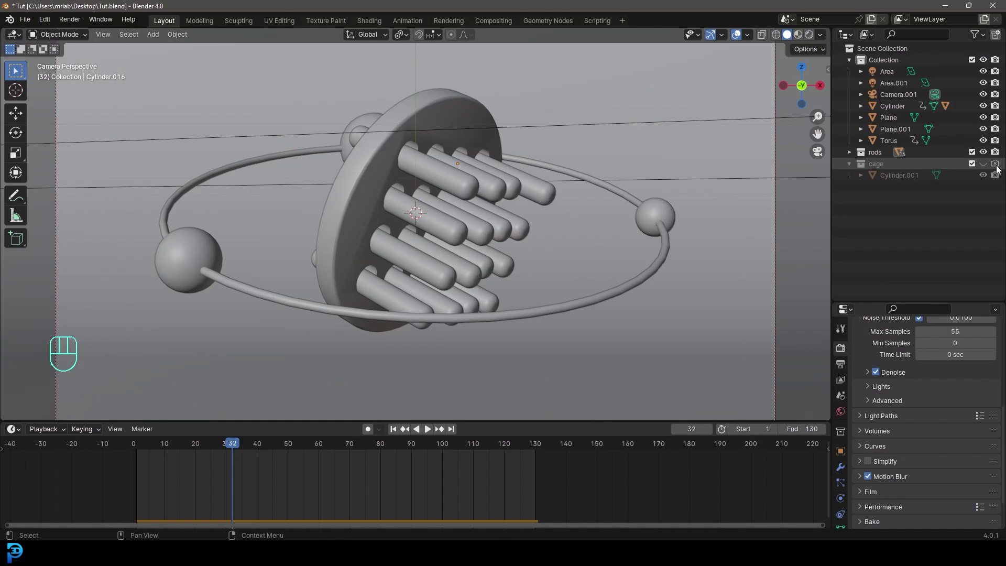
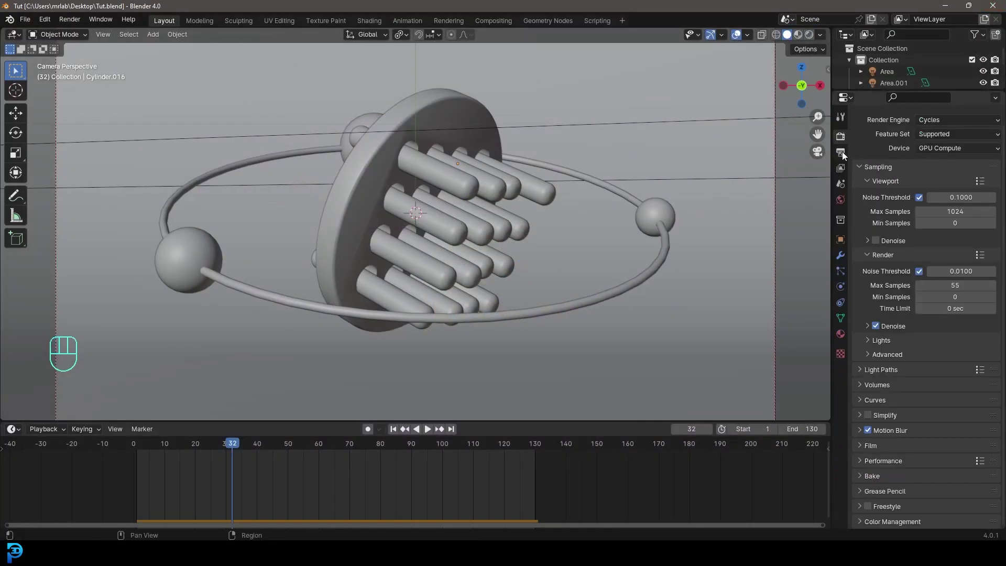
Set output to the Desktop as FFmpeg video in an MPEG-4 container with H.264 encoding.
left_click(848, 154)
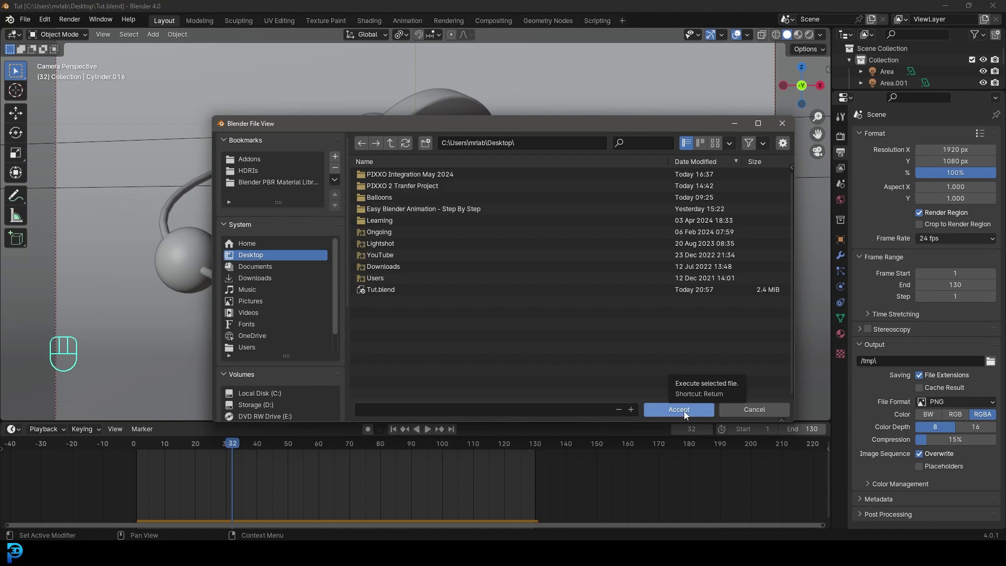
left_click_drag(947, 398, 956, 460)
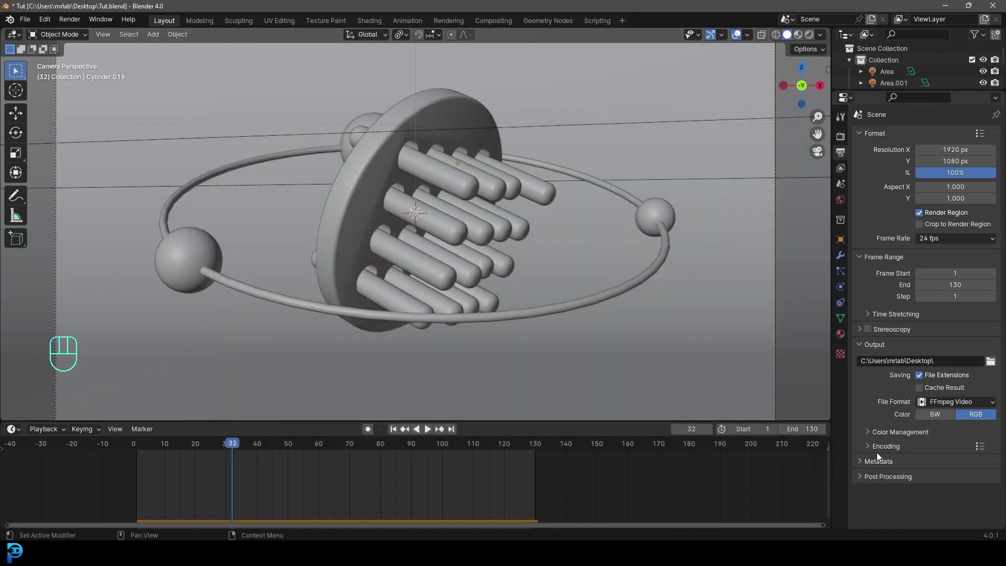
left_click(880, 455)
left_click_drag(930, 401, 948, 434)
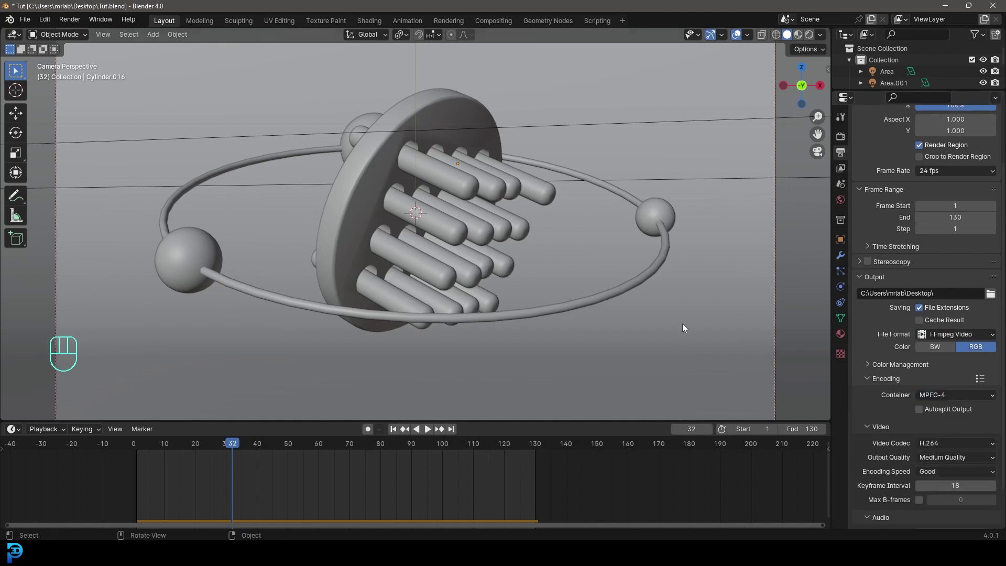